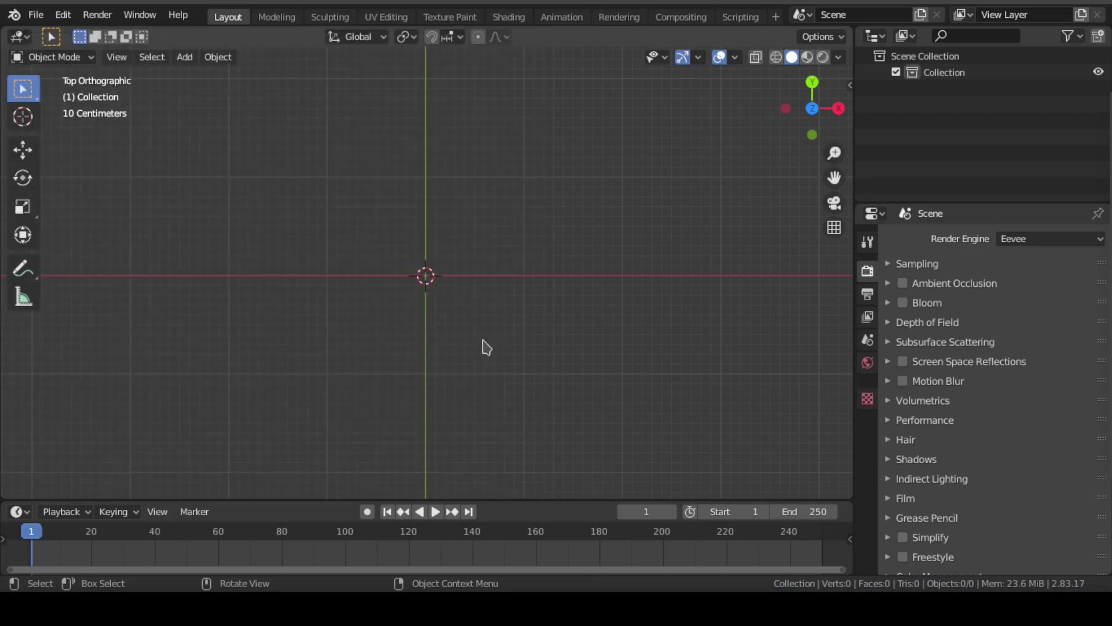
Step: Save the empty scene as Text_Animation_Tutorial.blend
key(ctrl+s)
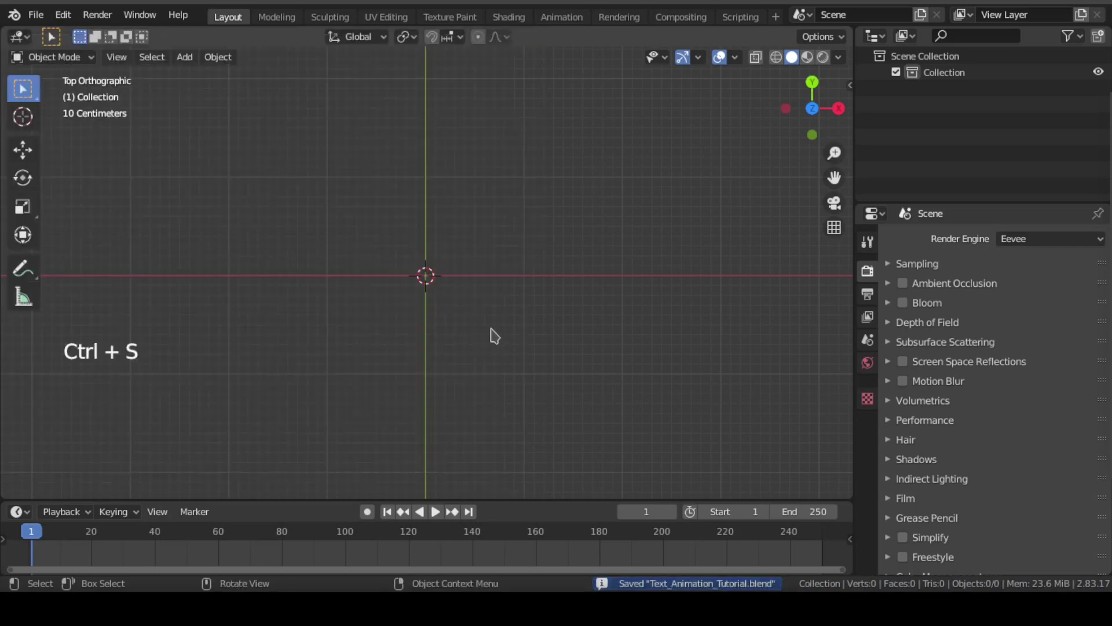
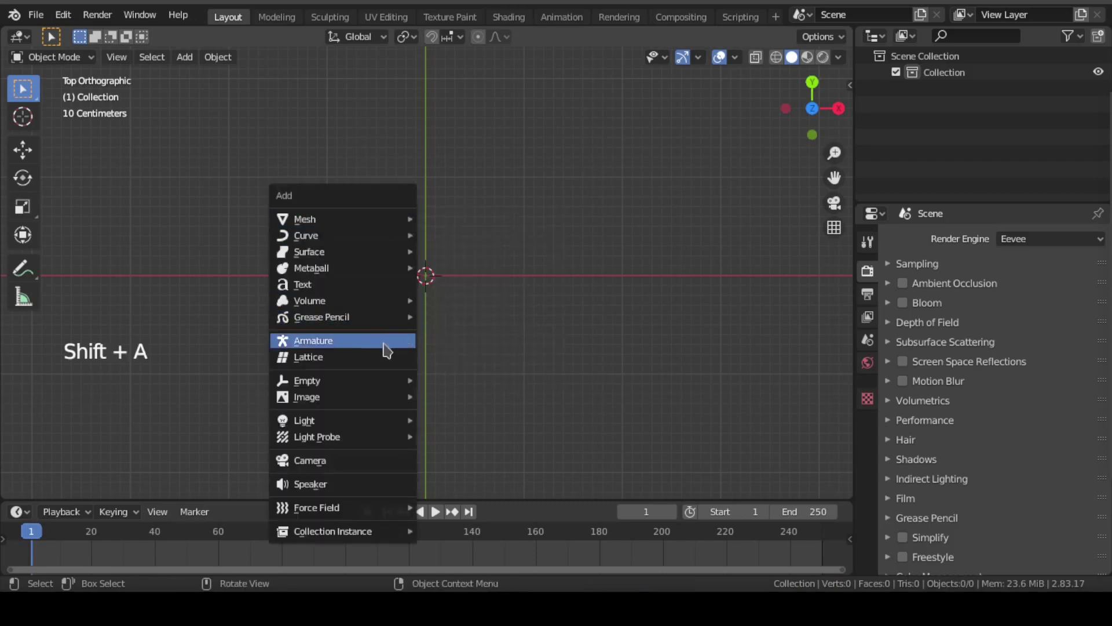
key(ctrl+s)
middle_click(468, 409)
click(1071, 371)
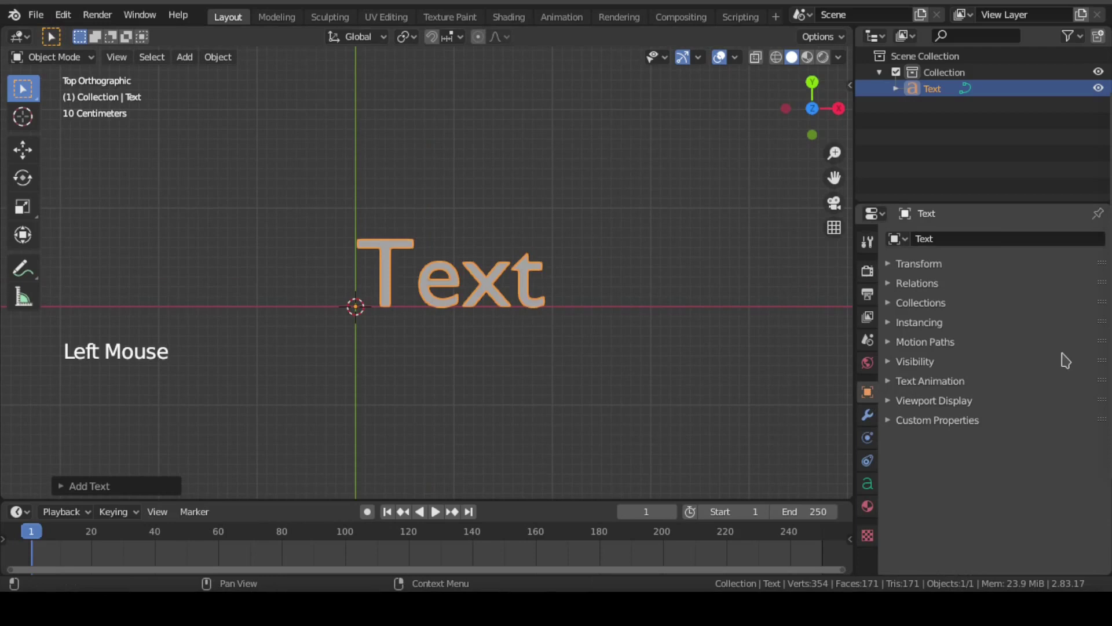
click(894, 382)
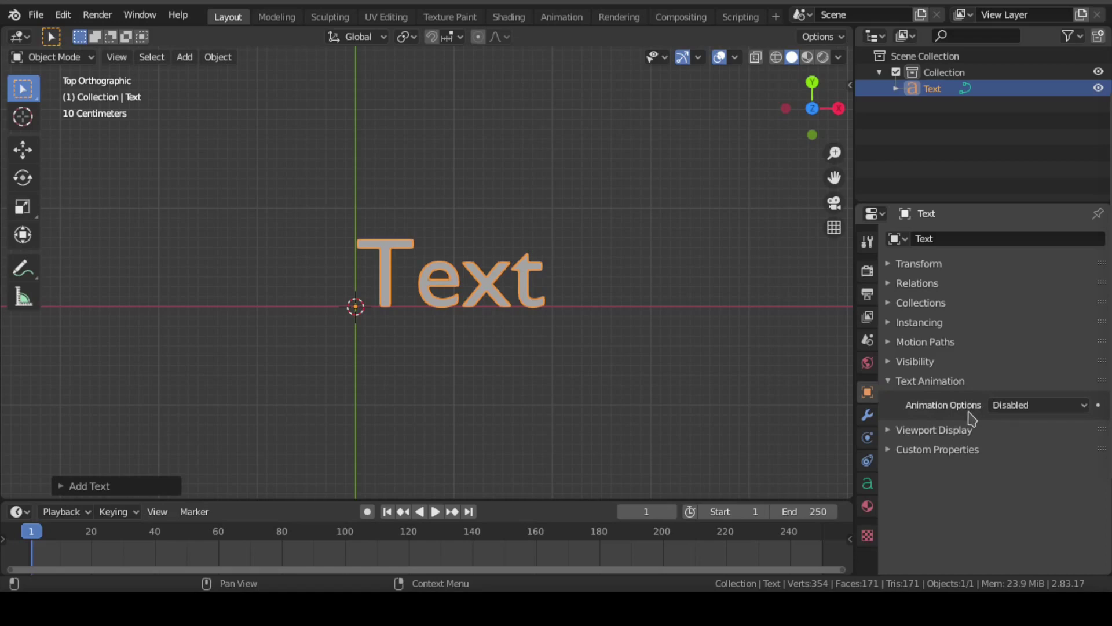
click(1073, 403)
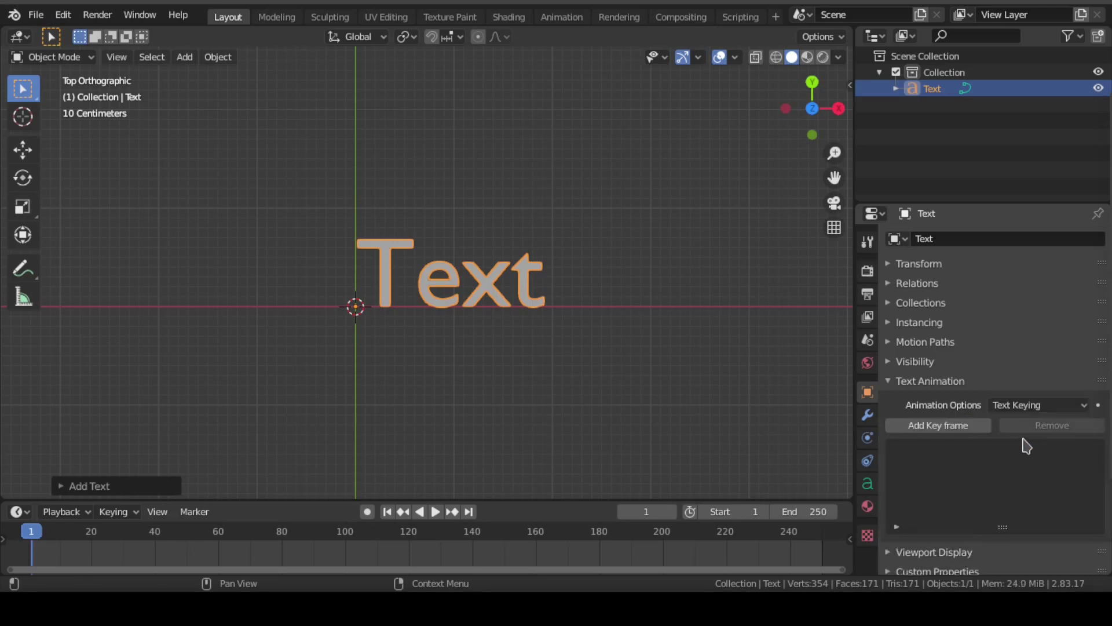
key(ctrl+s)
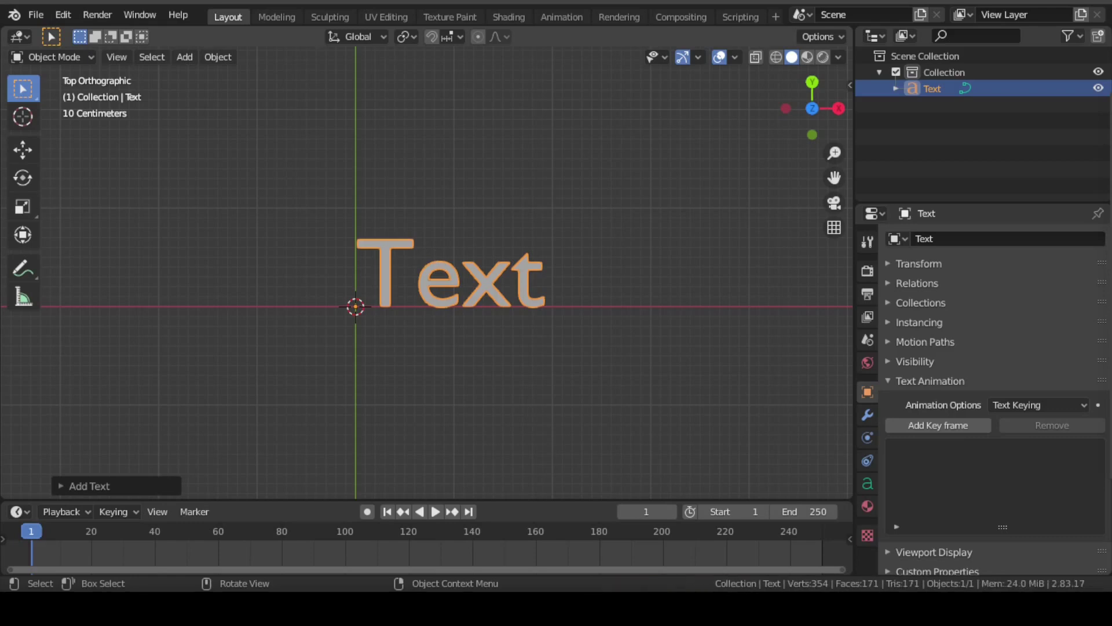
key(ctrl+s)
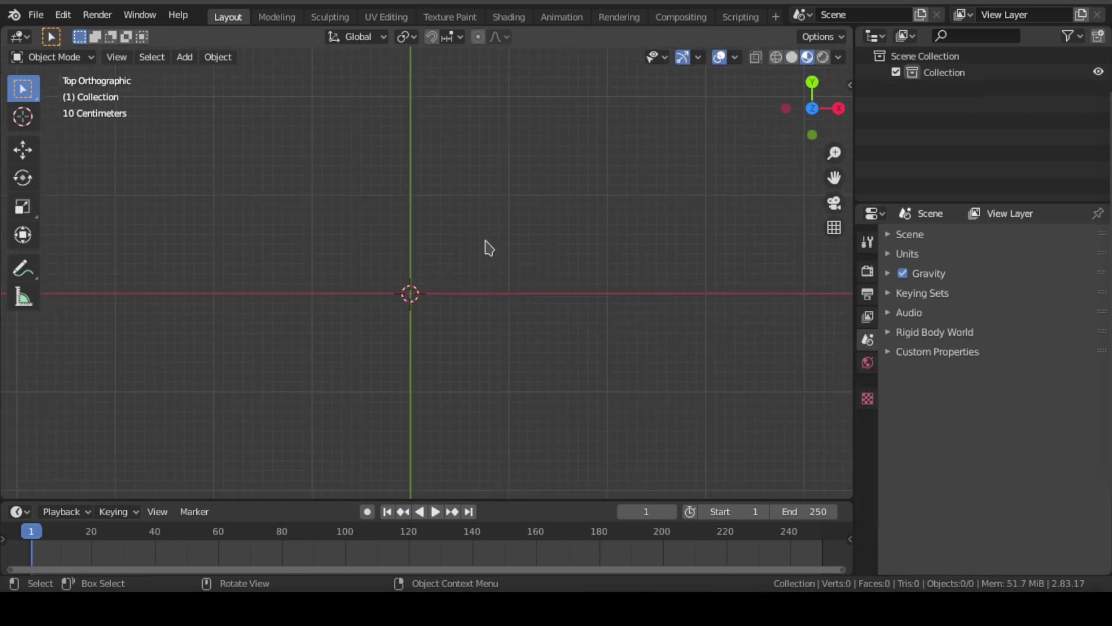
Step: Import the Pexels beach video as an image plane and add a text object in front of it
key(shift+a)
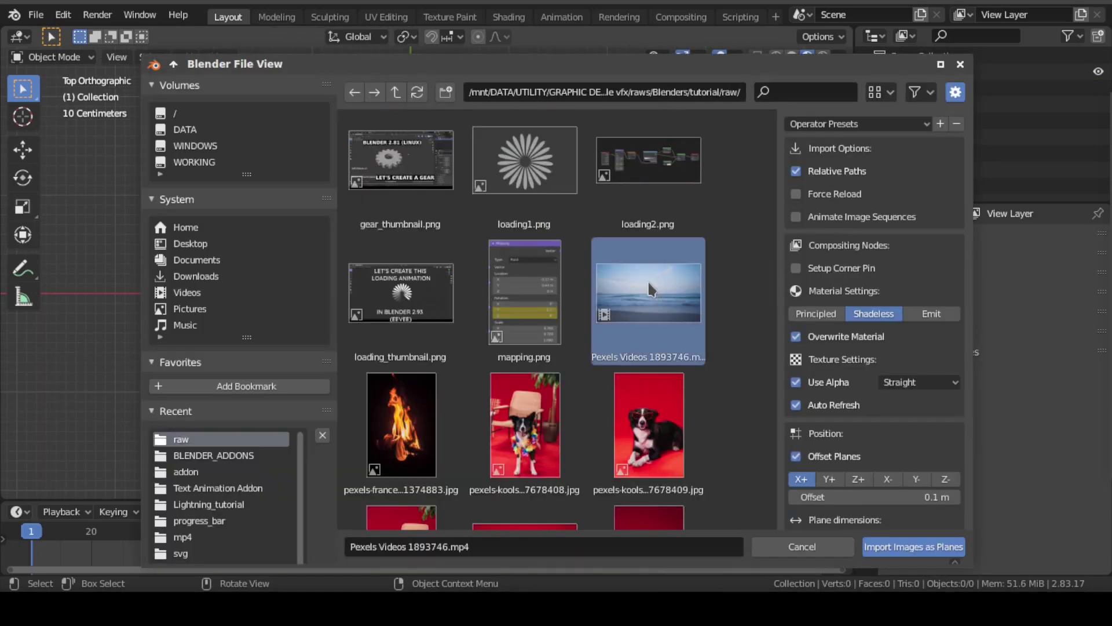
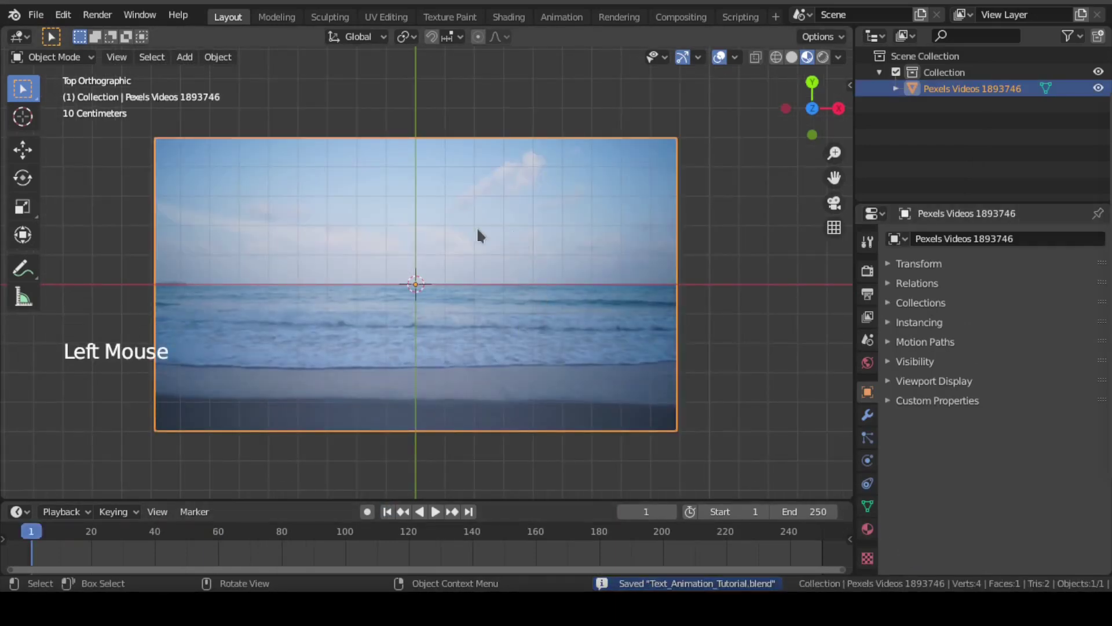
key(shift+a)
scroll(down, 3)
key(ctrl+s)
Step: Set the text's Animation Options to Text Keying and add its first keyframe at frame 1
click(1033, 407)
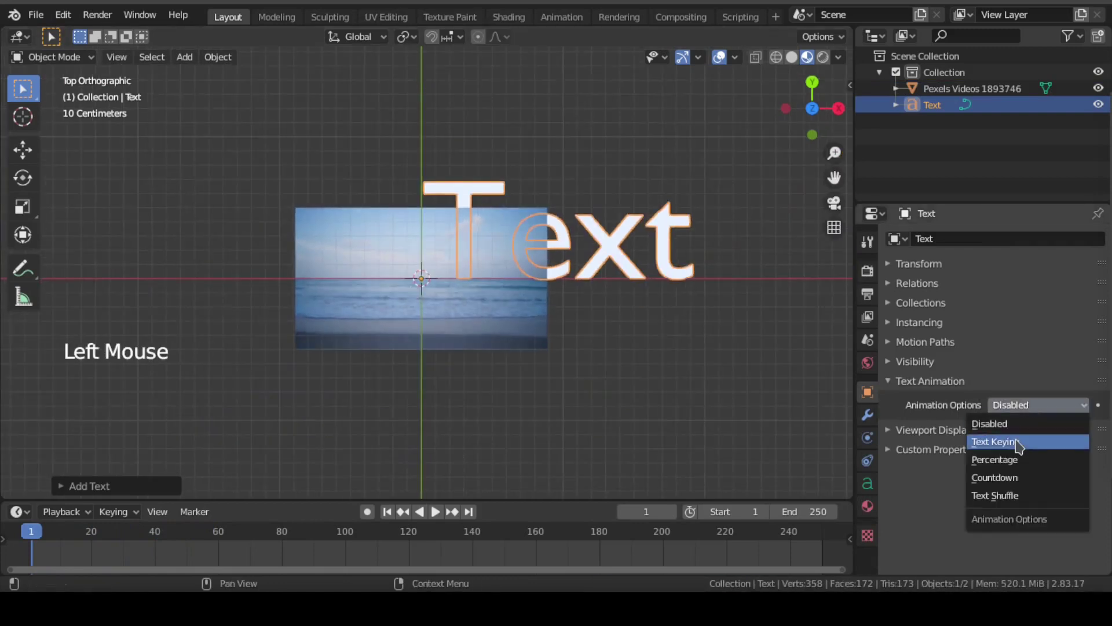
key(ctrl+s)
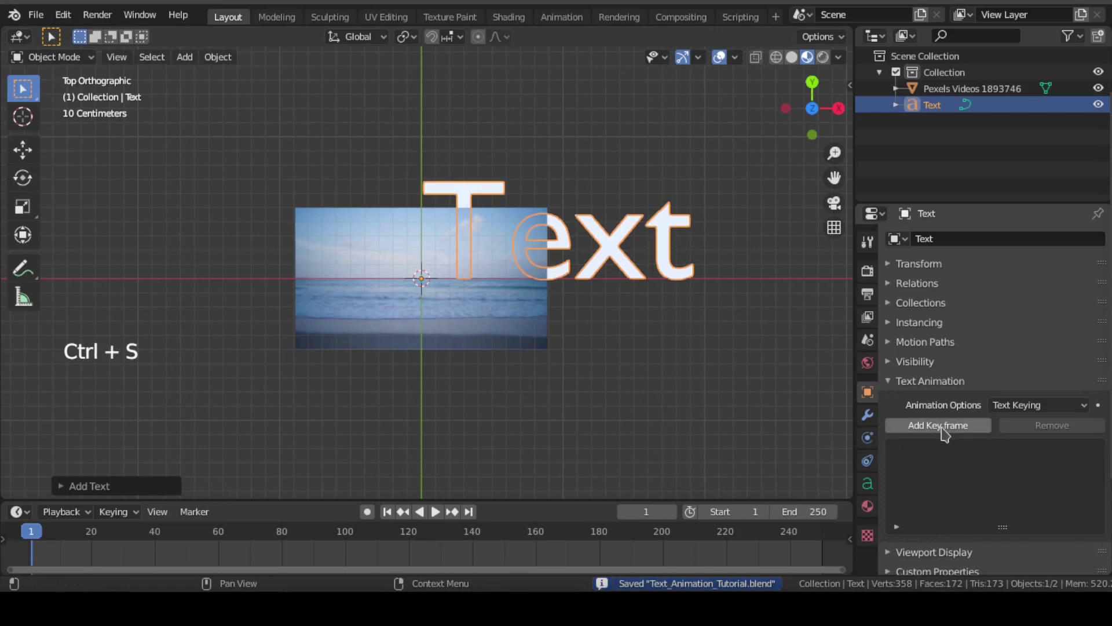
click(946, 430)
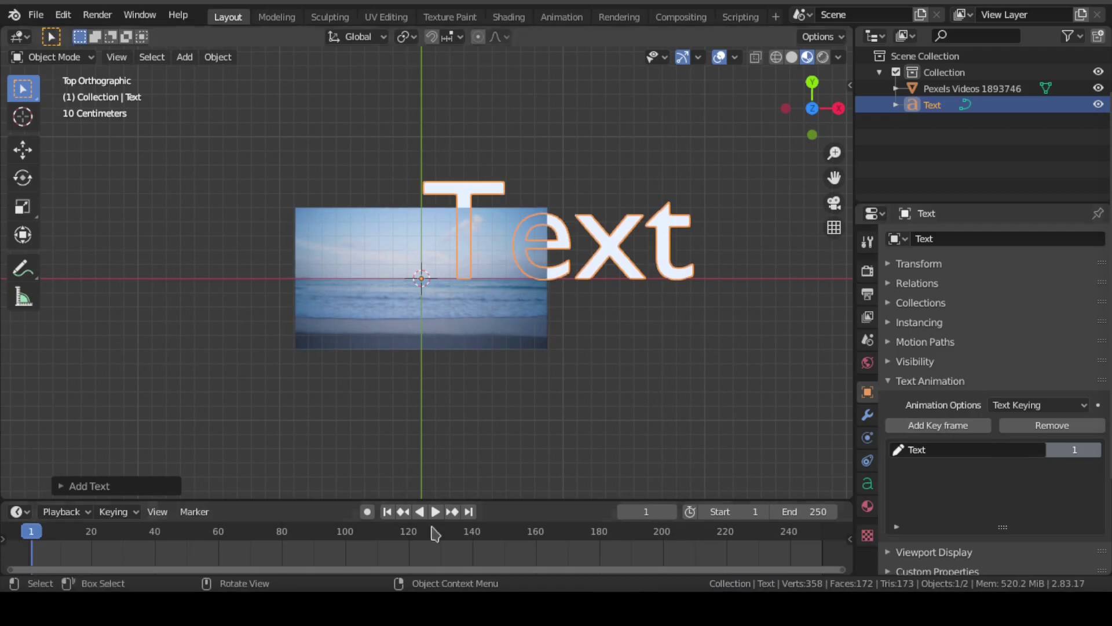
click(389, 517)
Step: Play back the animation to test the keyframe, save, and begin editing the key's text
key(space)
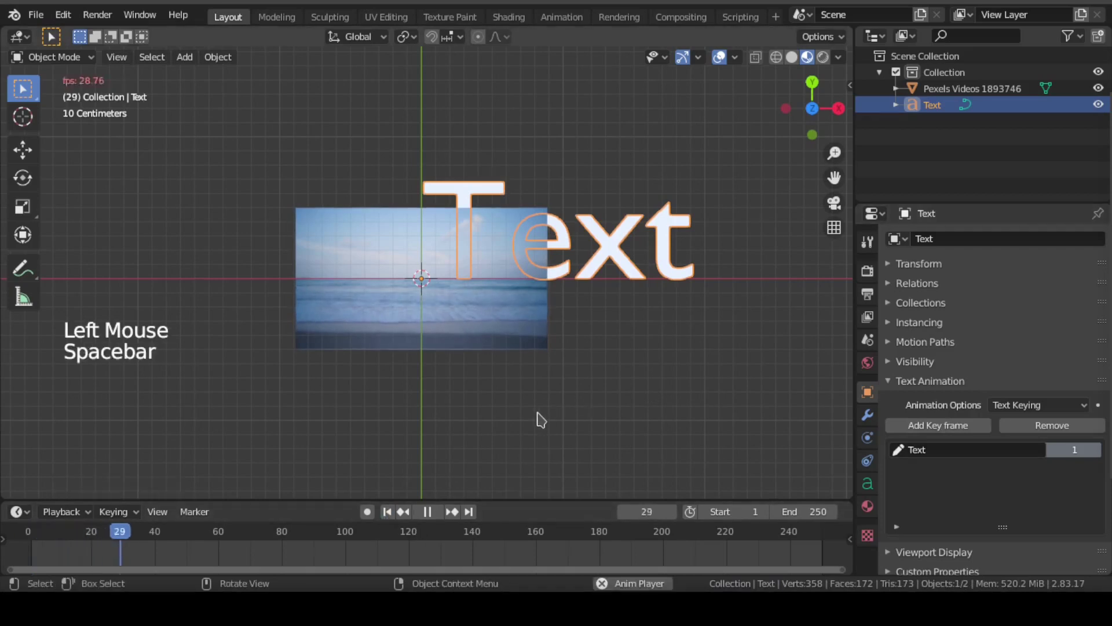
key(space)
key(ctrl+s)
click(389, 510)
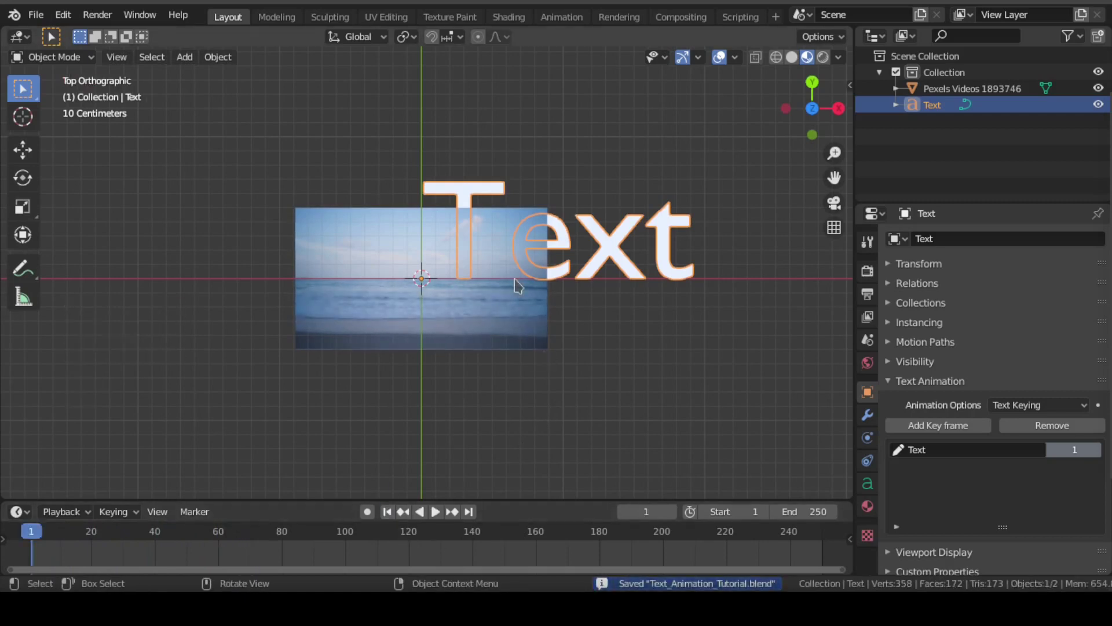
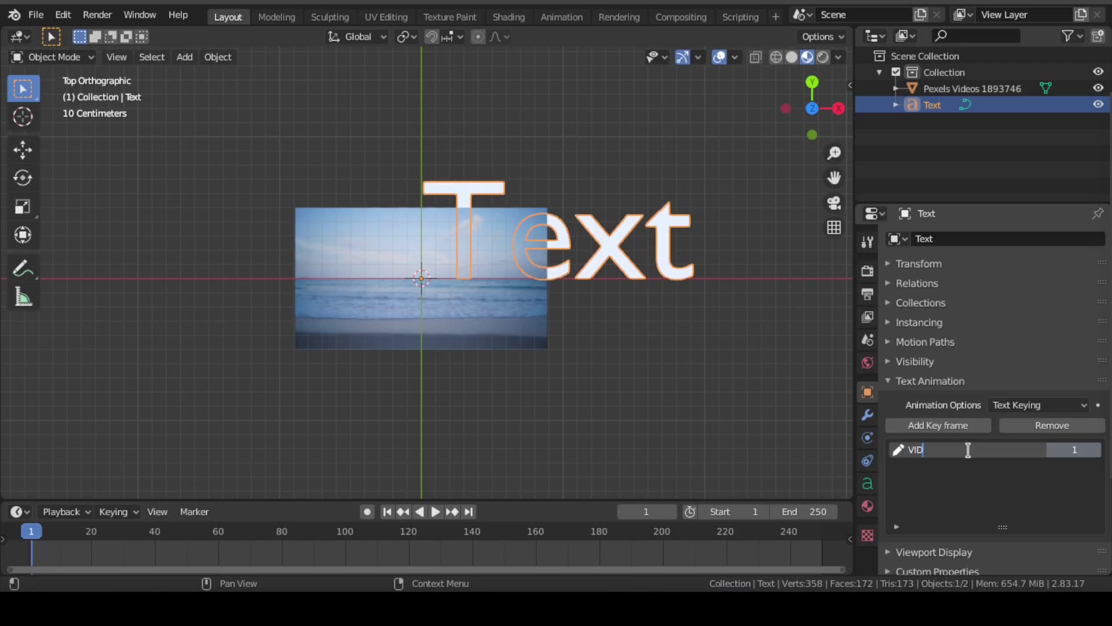
Step: Confirm the keyframe text as VIDEO TITLE, play it back and return to frame 1
click(116, 536)
click(128, 541)
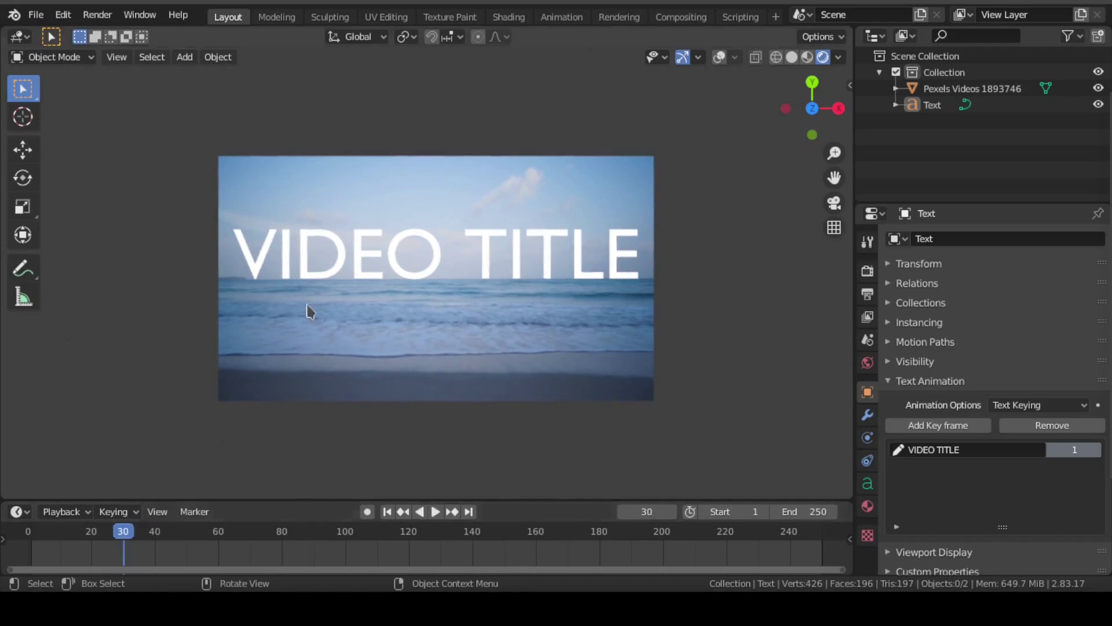
key(ctrl+s)
key(space)
key(space)
click(230, 540)
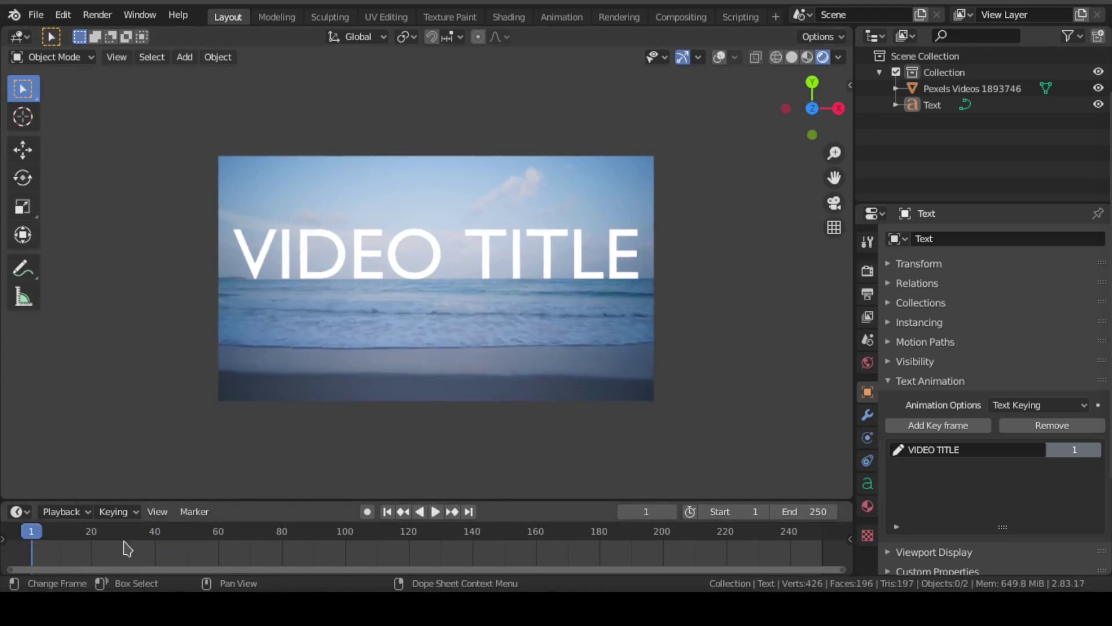
Step: Add VIDEO TITLE keyframes at frames 30 and 60, clear the frame-1 key's text, and save
click(128, 538)
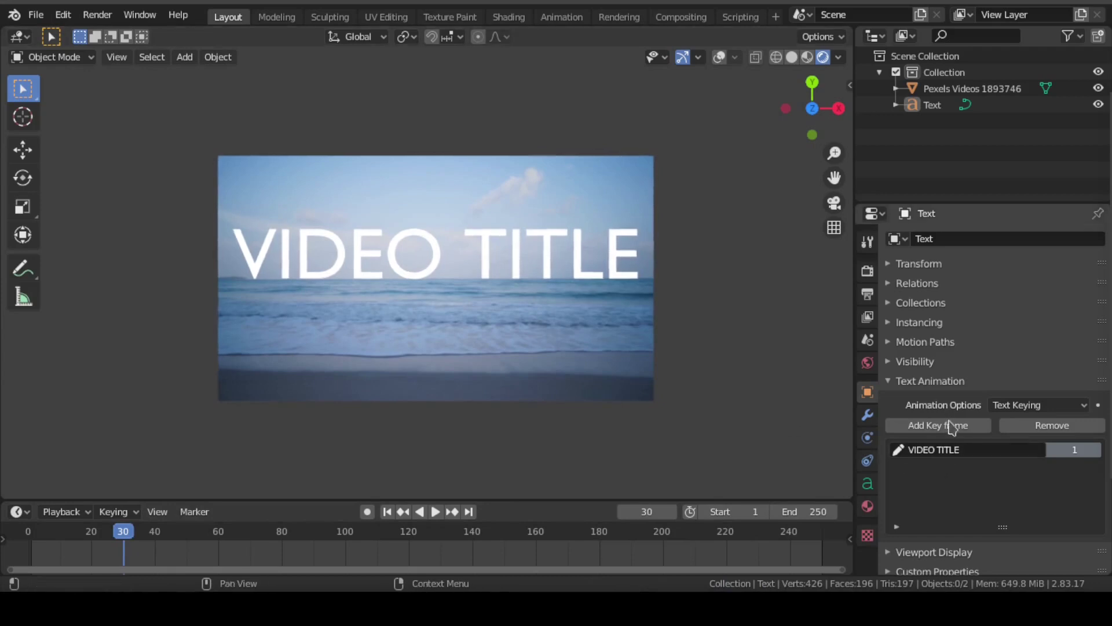
click(961, 421)
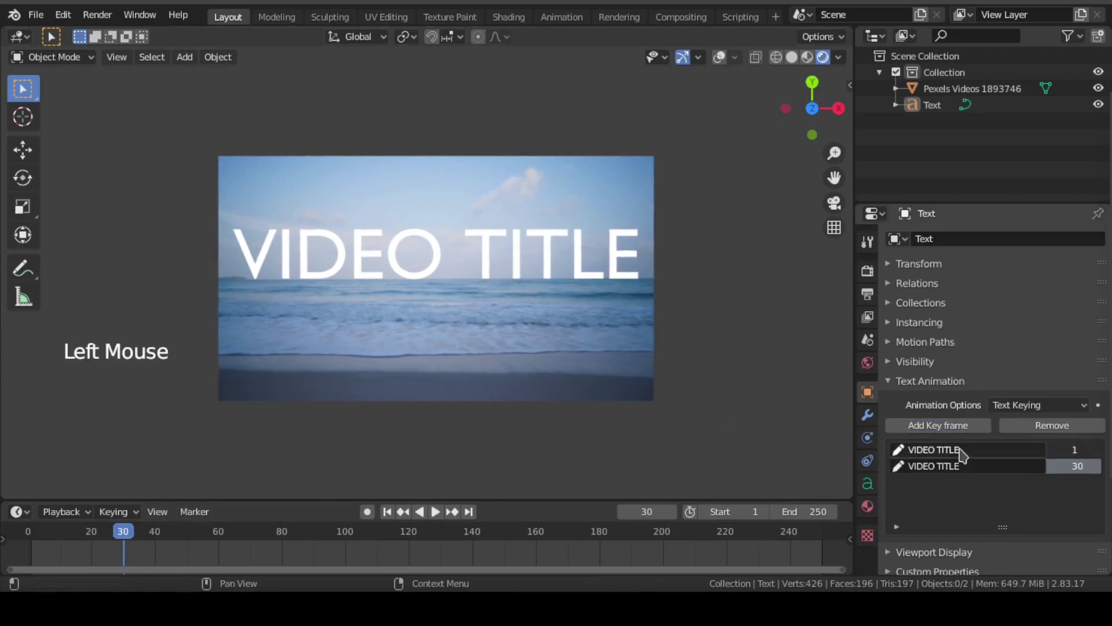
key(ctrl+s)
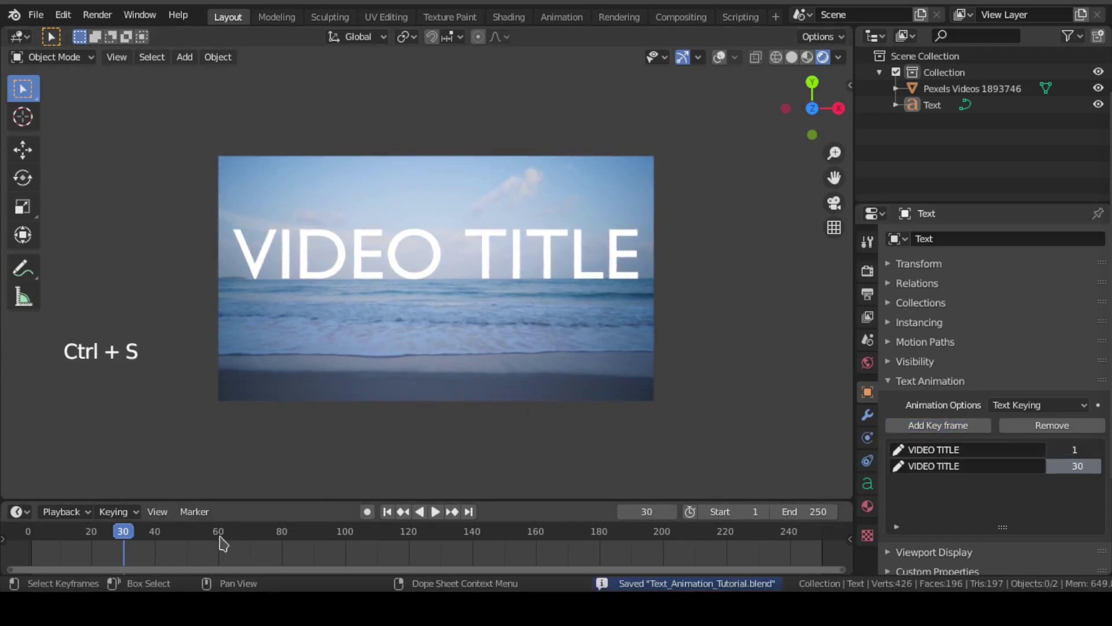
click(224, 539)
key(ctrl+s)
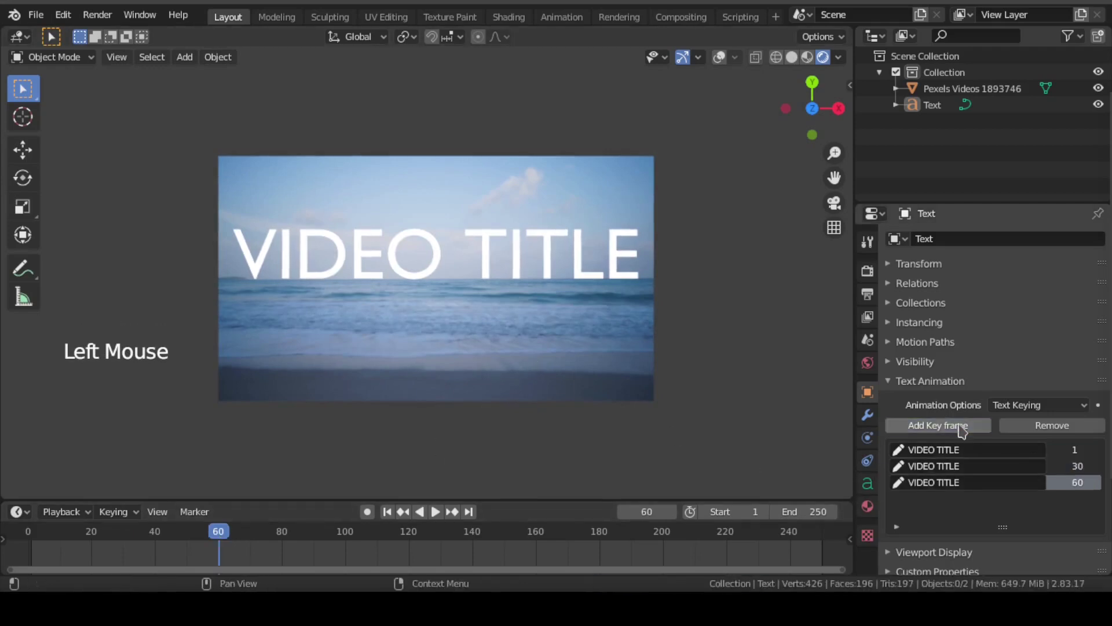
key(ctrl+s)
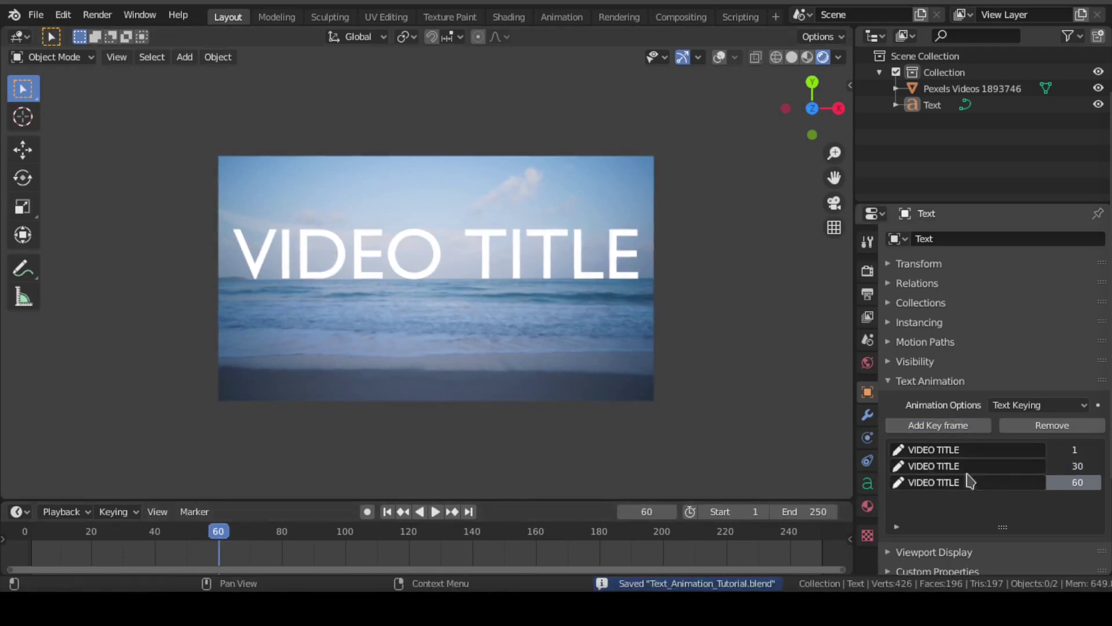
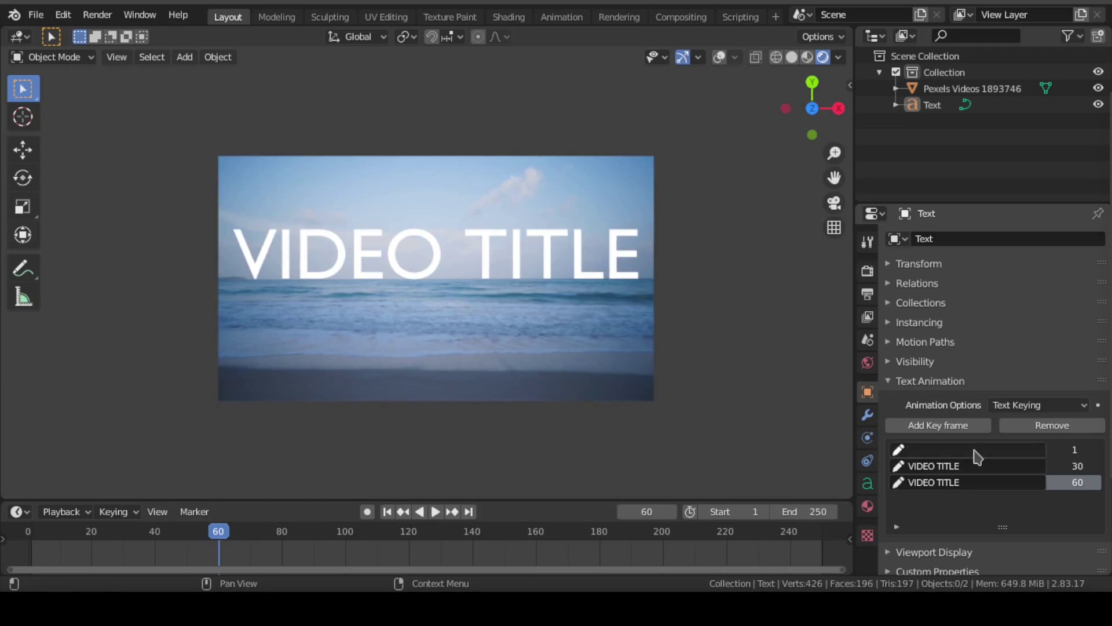
key(ctrl+s)
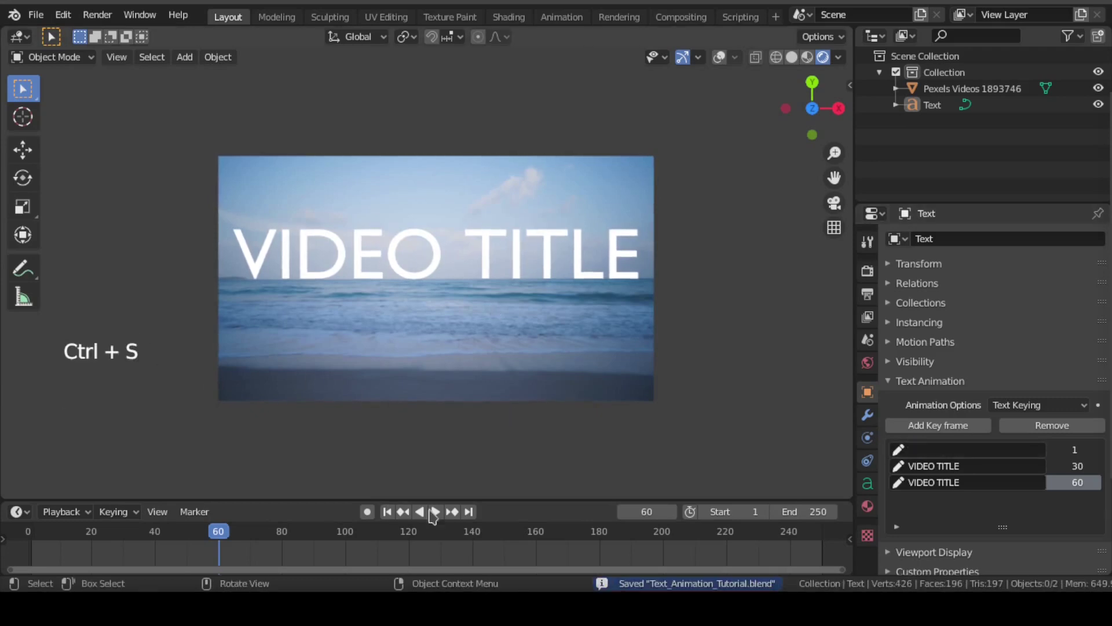
click(393, 512)
key(space)
key(space)
key(ctrl+z)
key(ctrl+s)
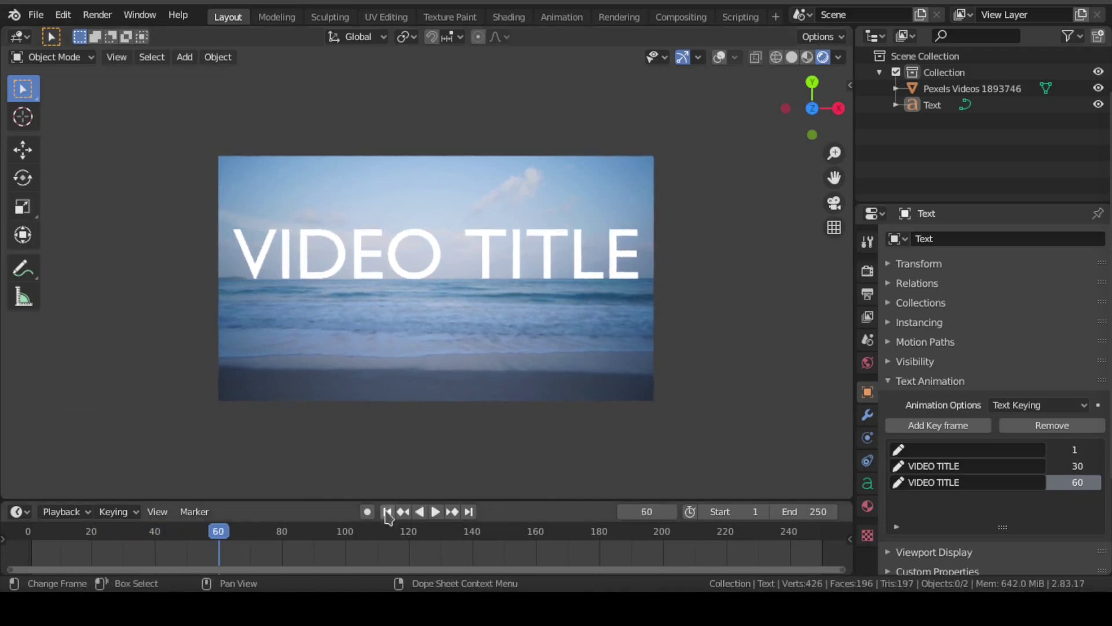
click(391, 516)
key(ctrl+s)
key(space)
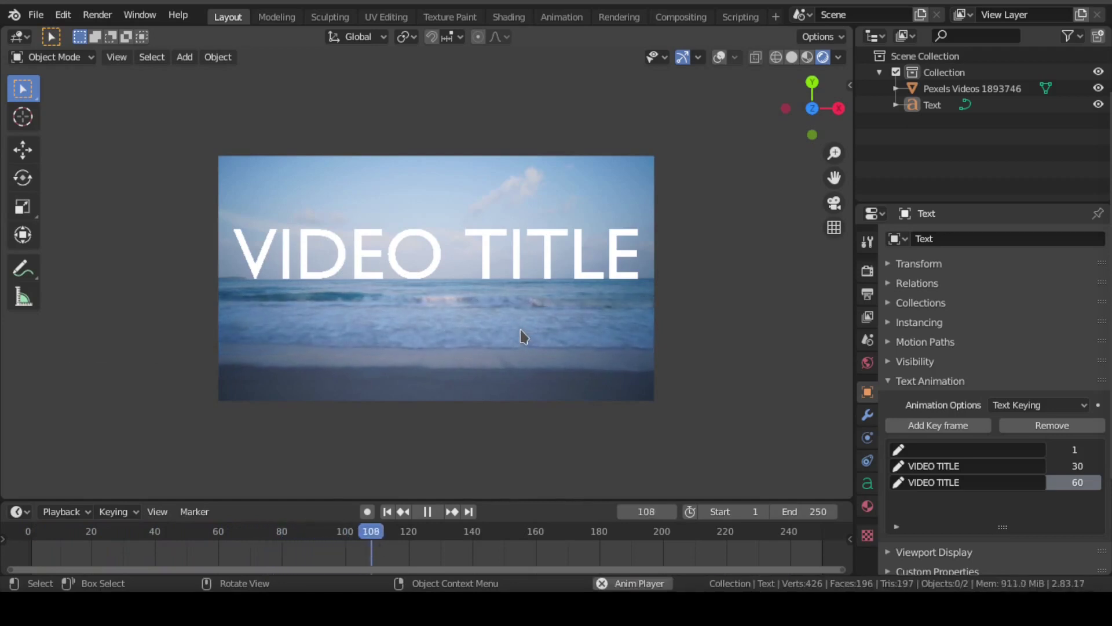
key(space)
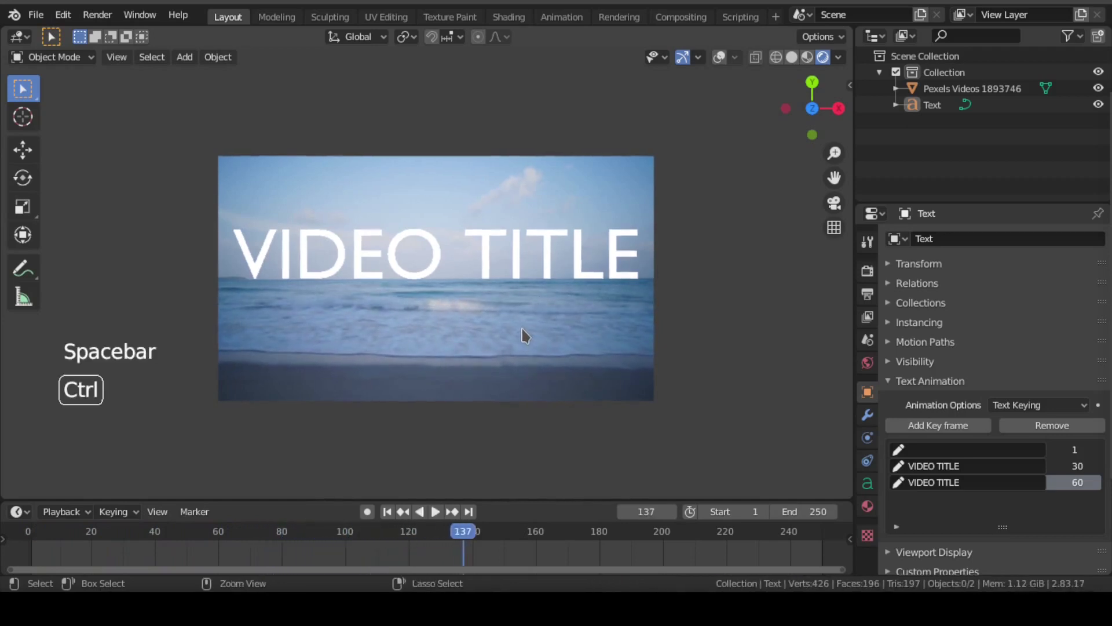
key(ctrl+s)
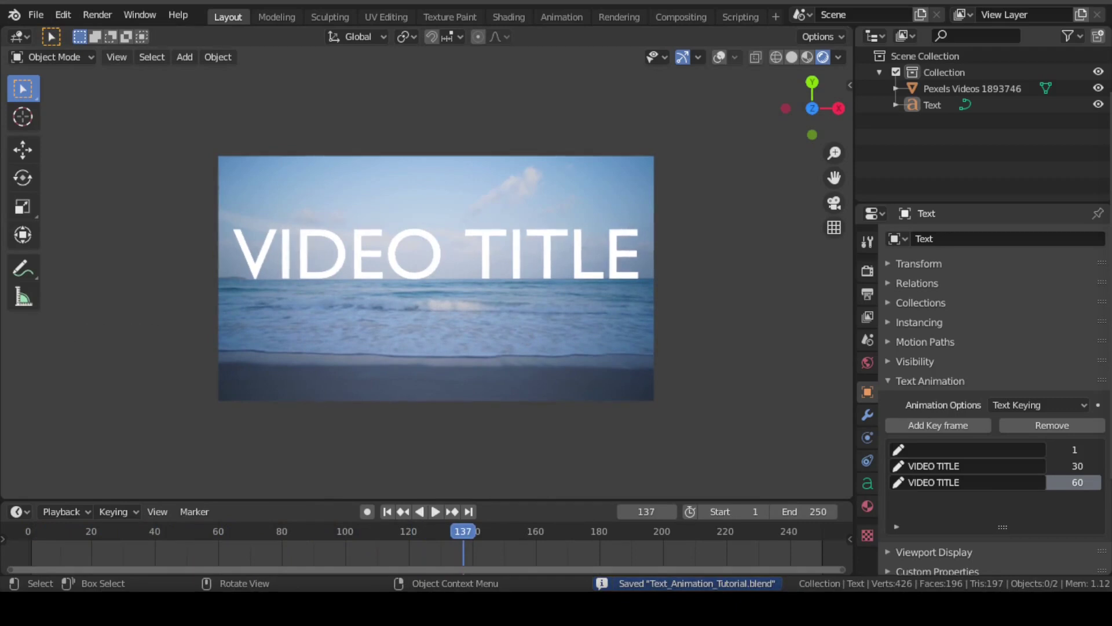
key(ctrl+s)
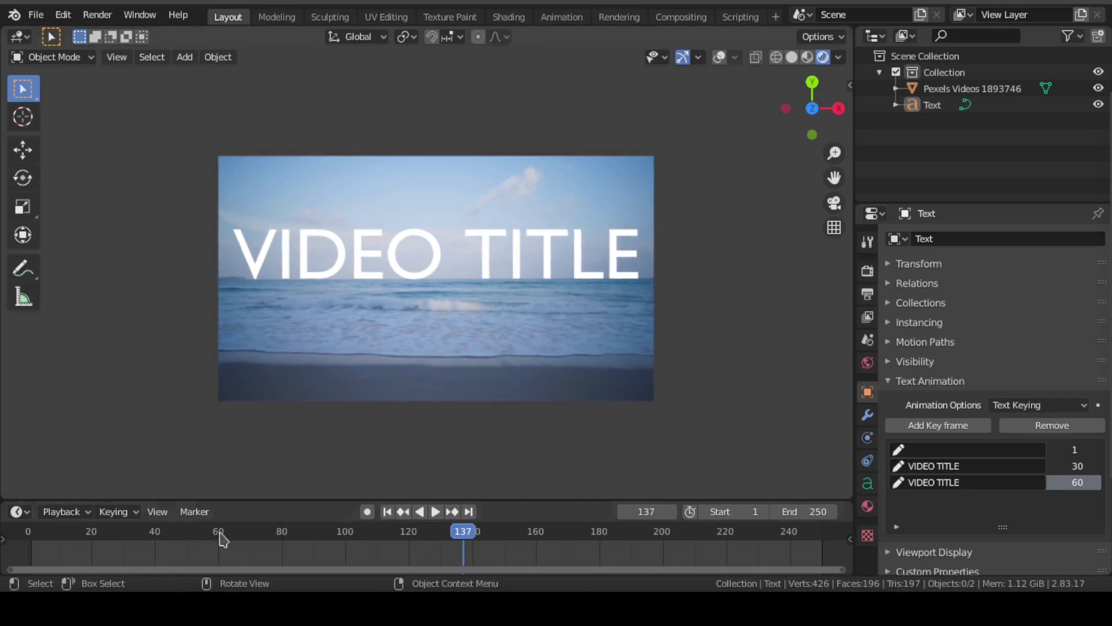
Step: Add a text keyframe at frame 61 and leave its text empty so the title vanishes
click(223, 539)
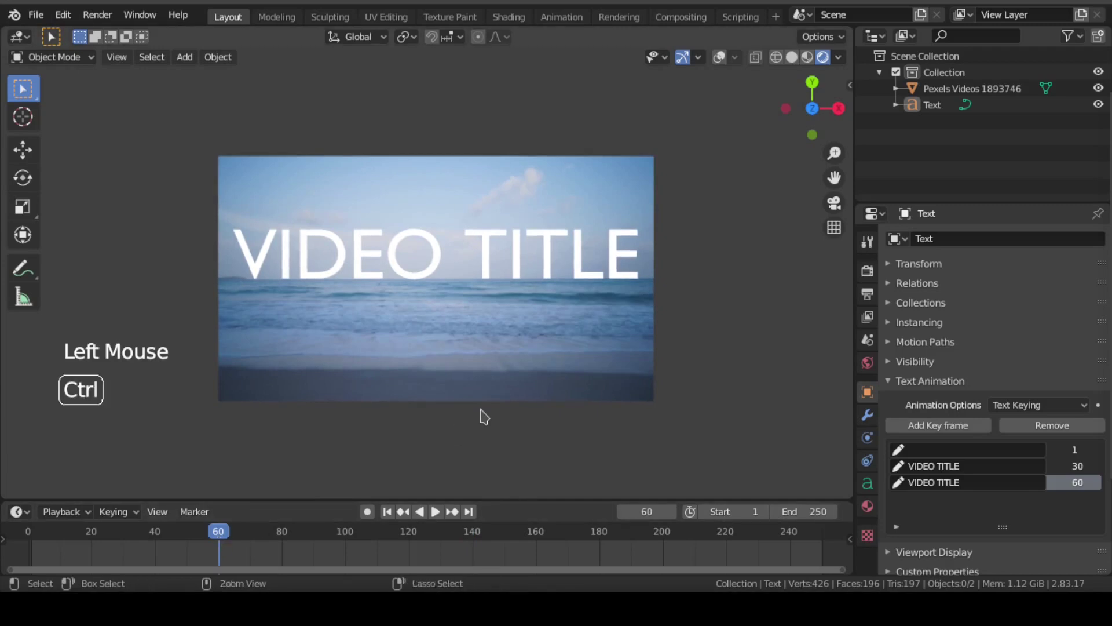
key(ctrl+s)
click(678, 513)
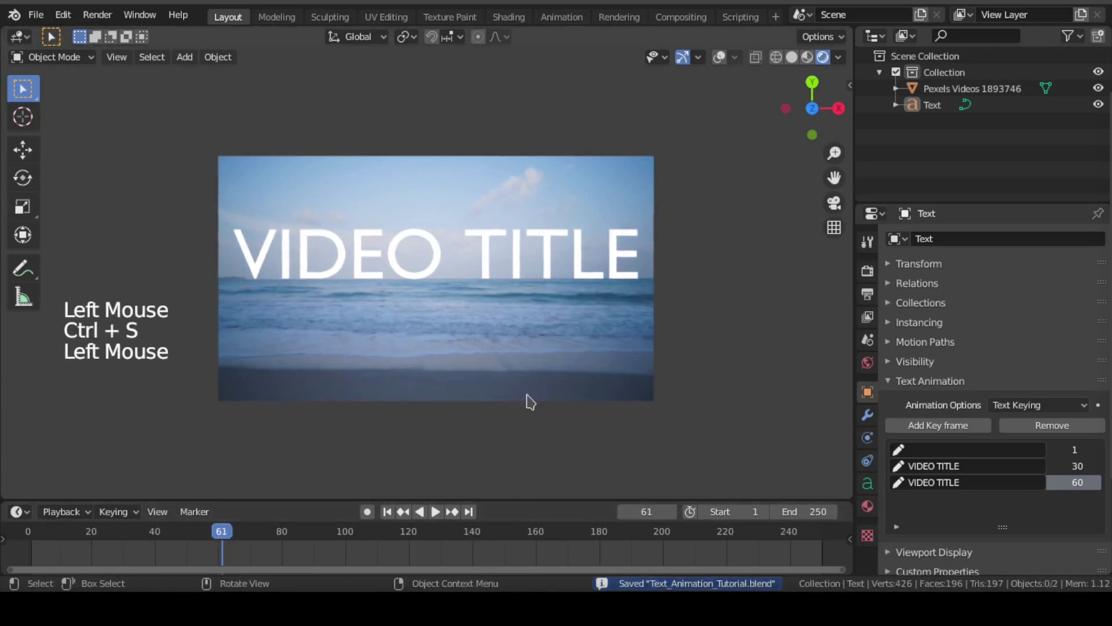
click(961, 425)
click(979, 494)
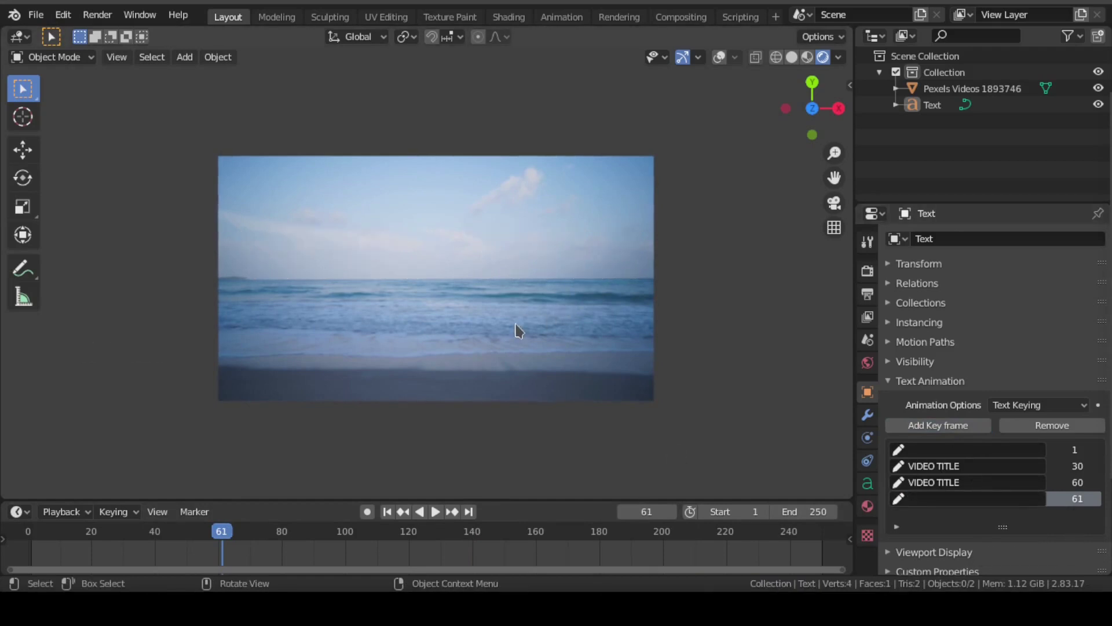
key(ctrl+s)
Step: Replay the title animation from frame 1 through its disappearance and save the file
click(404, 388)
key(ctrl+s)
key(space)
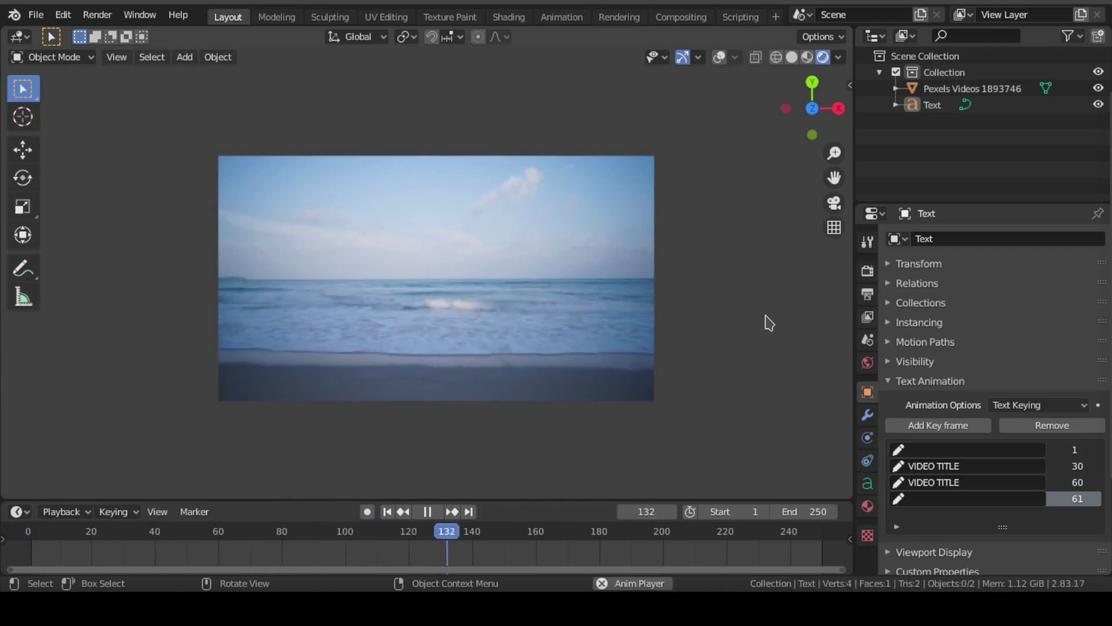
key(space)
key(ctrl+s)
key(space)
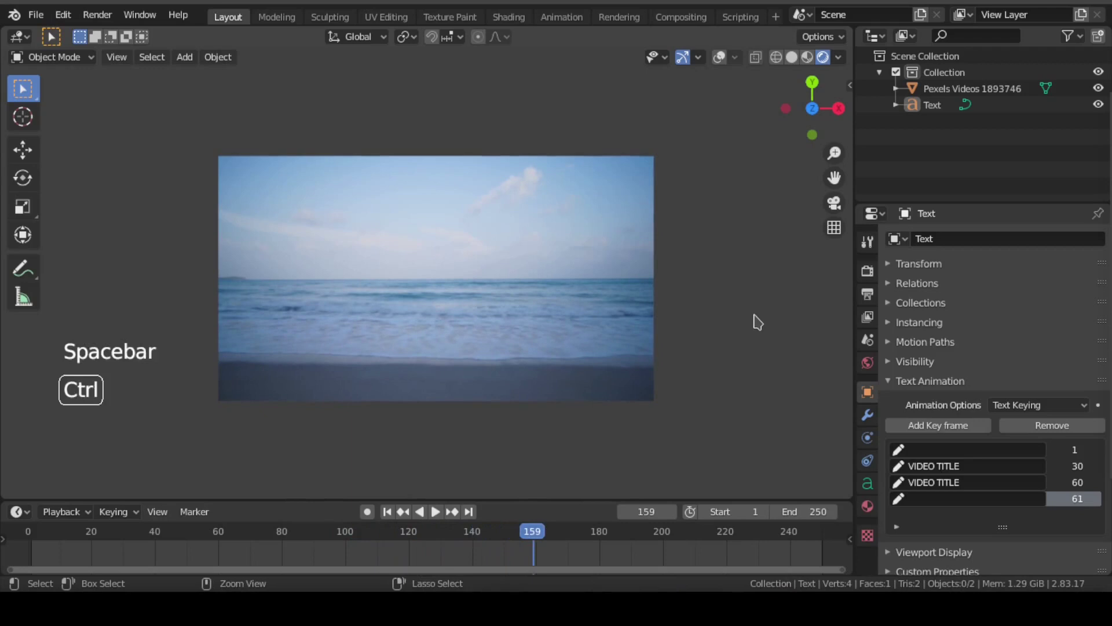
key(ctrl+s)
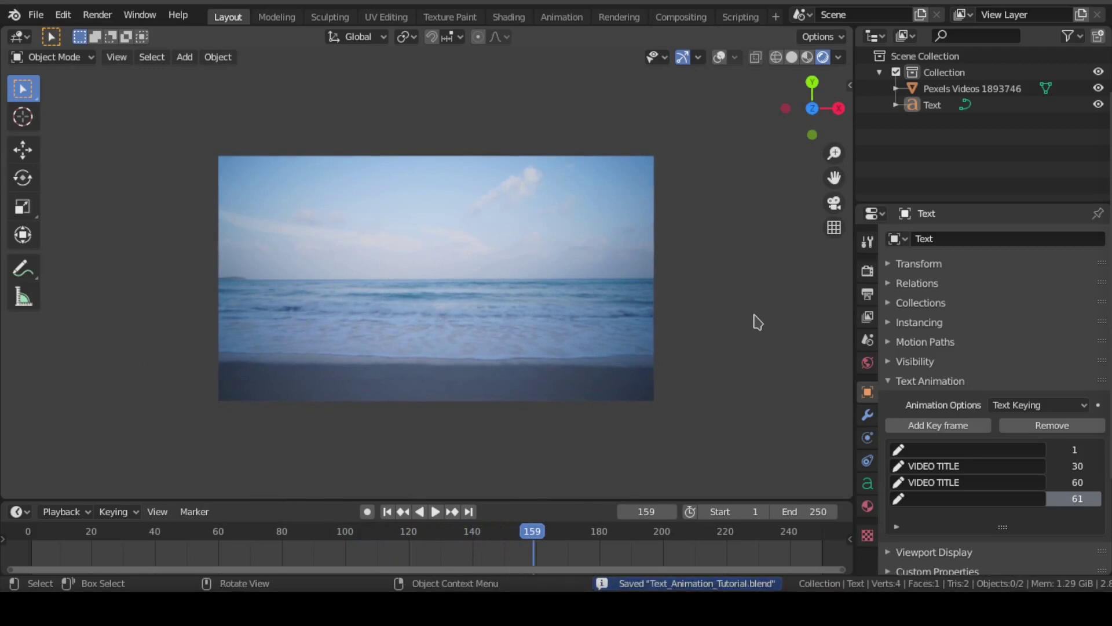
Step: Scrub to frame 50 to check the title, then replay it from the start and save
scroll(up, 3)
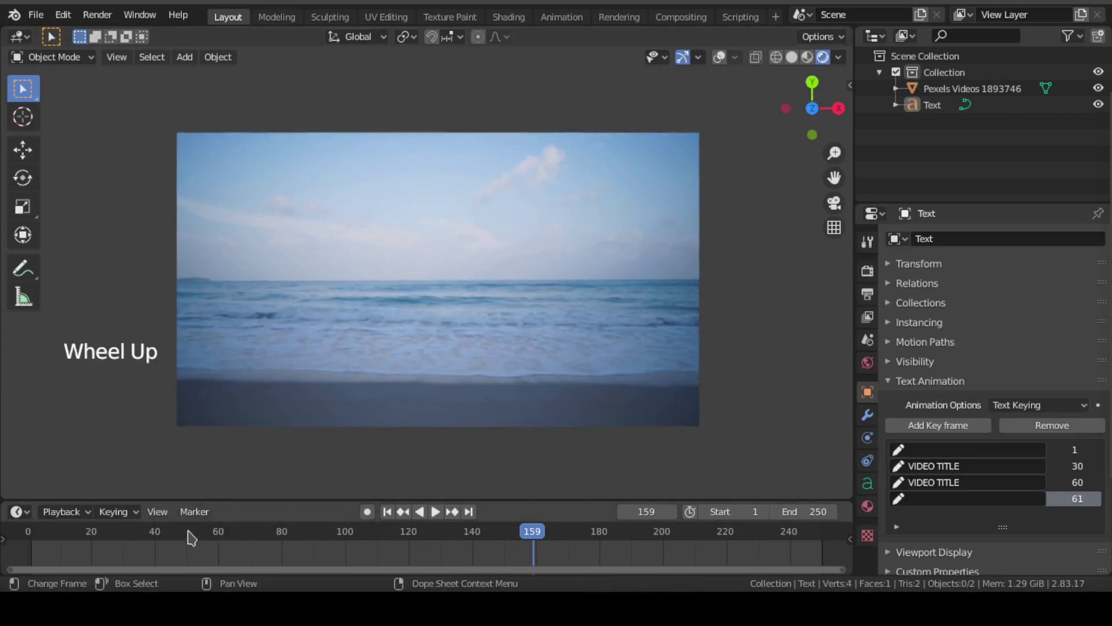
click(192, 533)
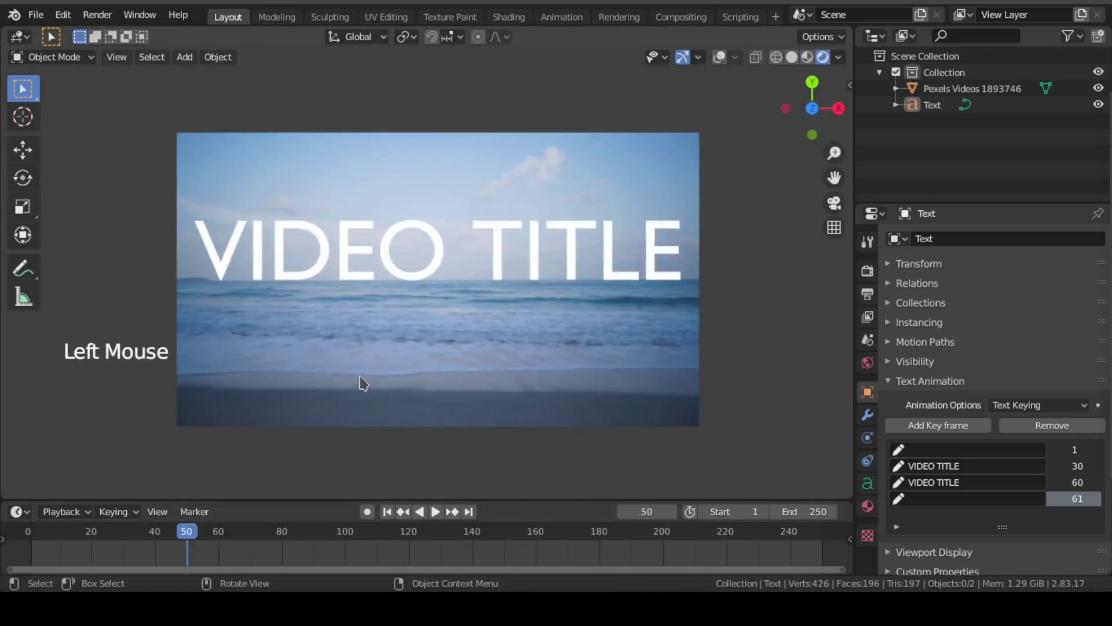
key(ctrl+s)
click(393, 520)
key(ctrl+s)
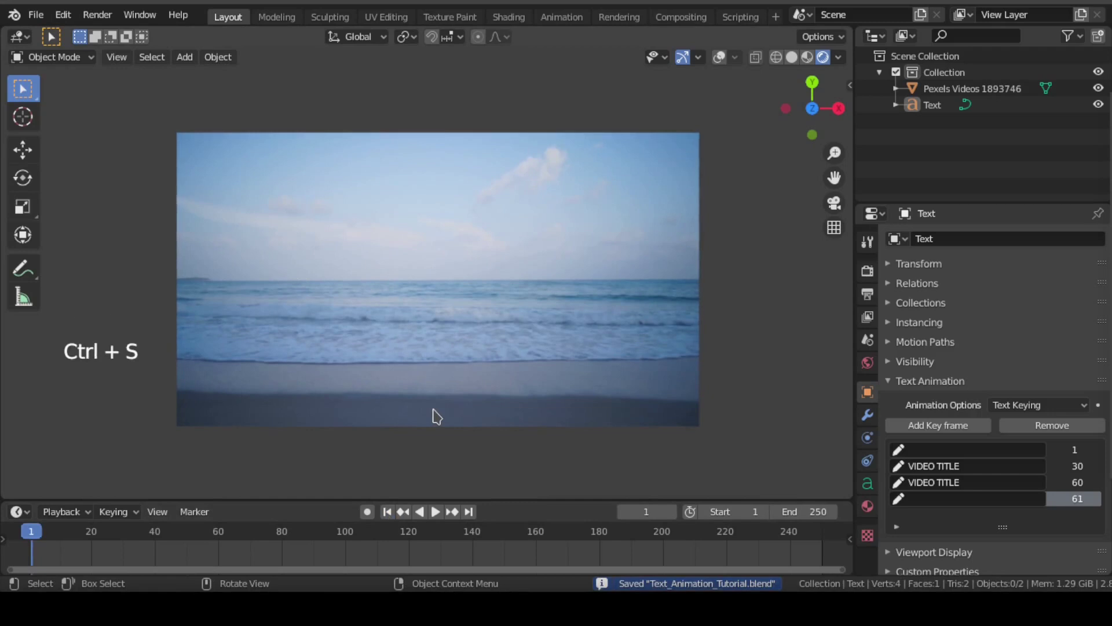
key(space)
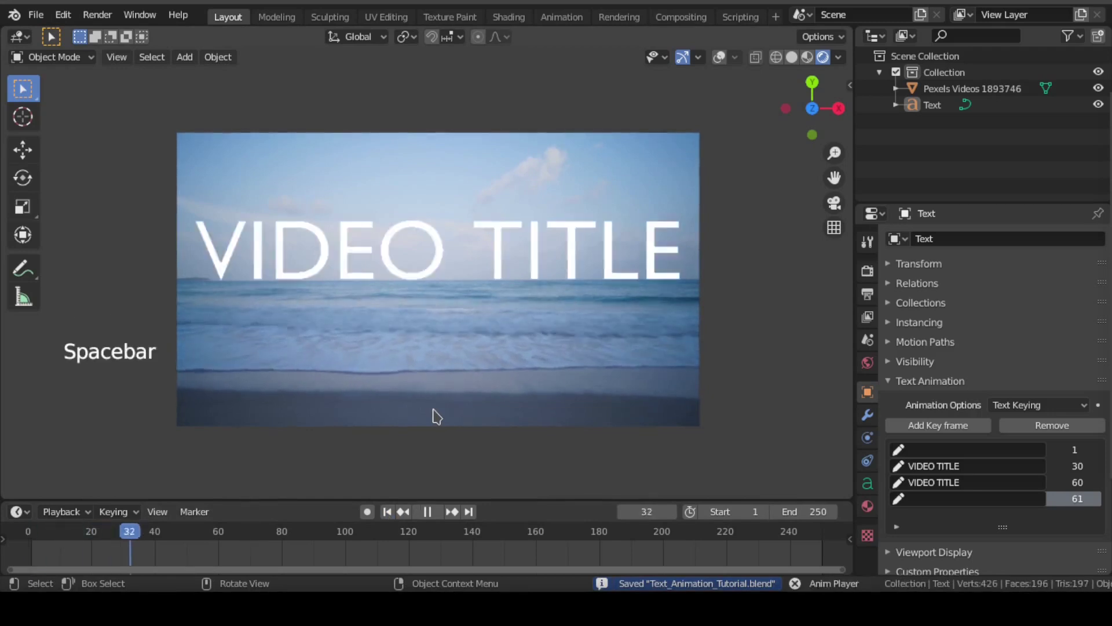
key(space)
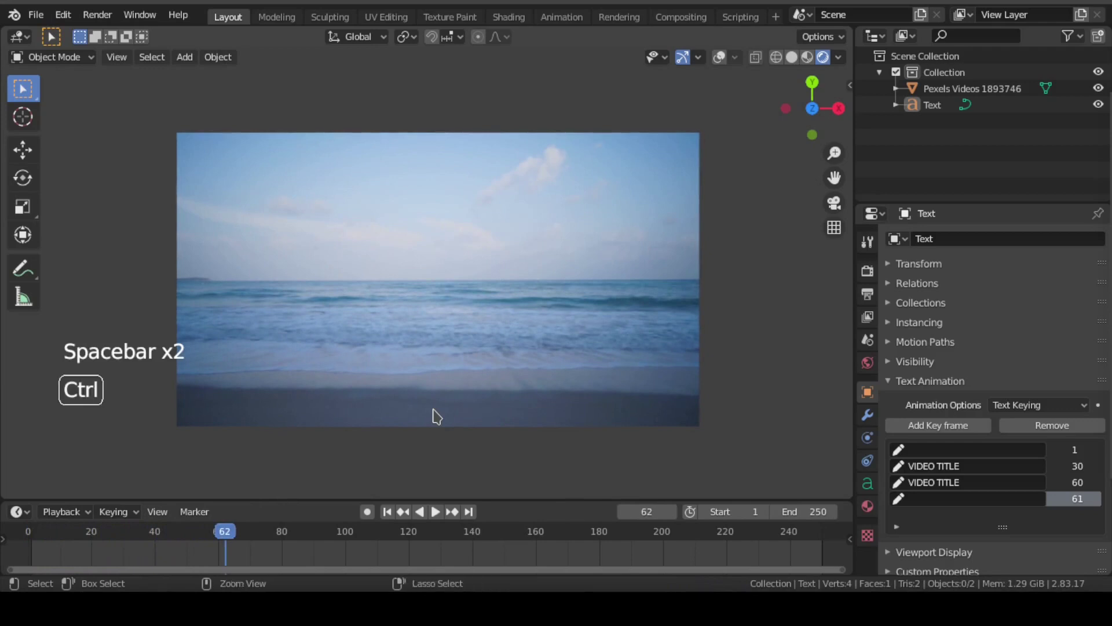
key(ctrl+s)
Step: Change the frame-1 keyframe text to SOMETHING, replay the animation and save
click(210, 539)
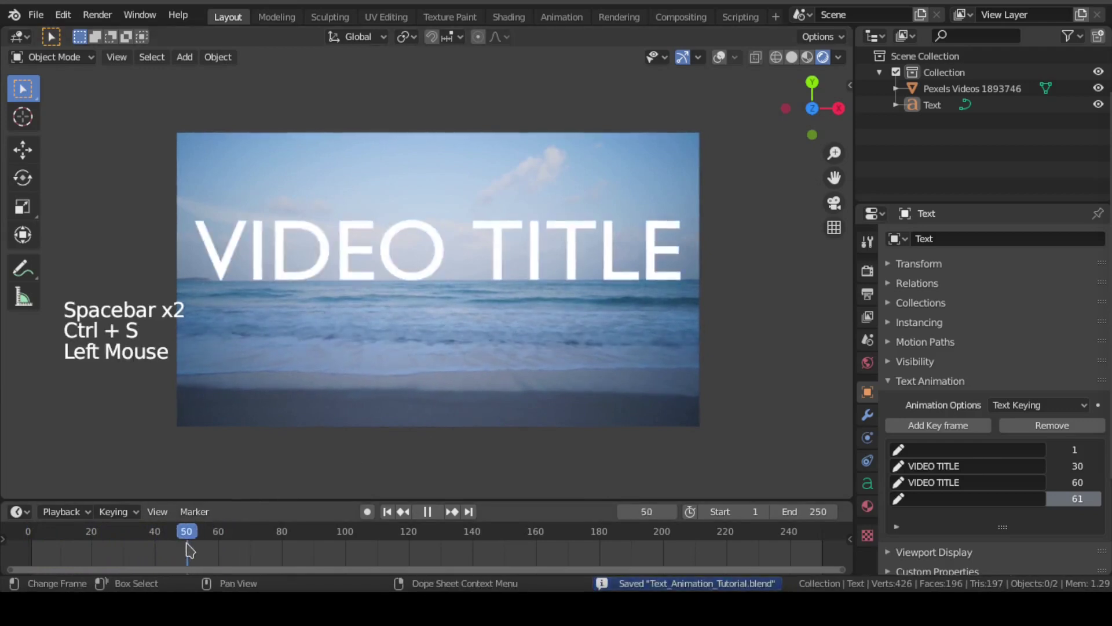
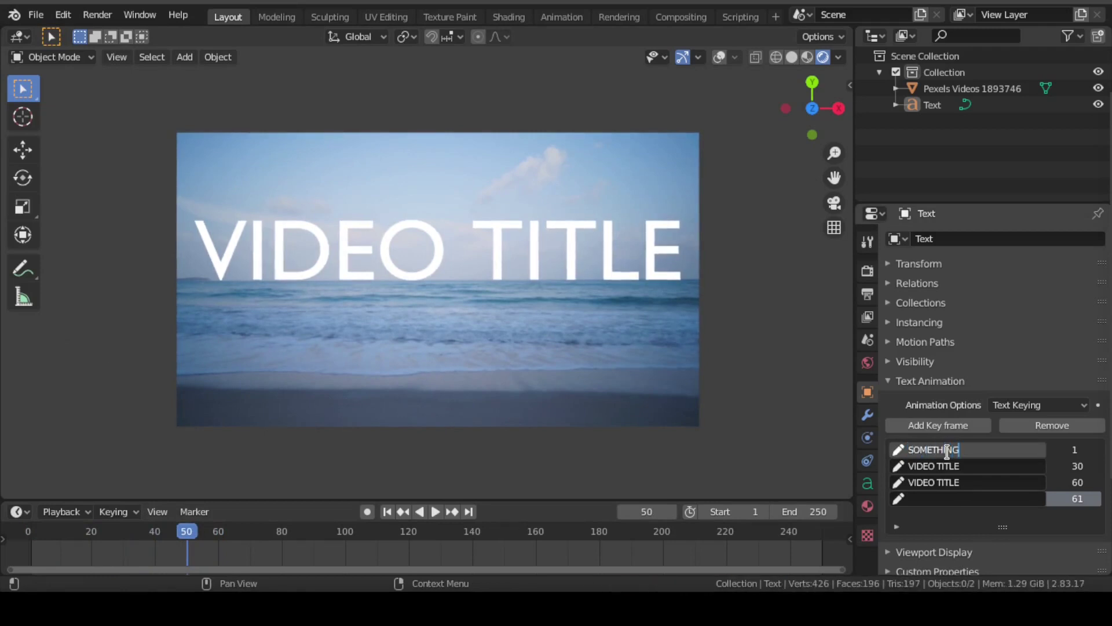
click(393, 516)
key(space)
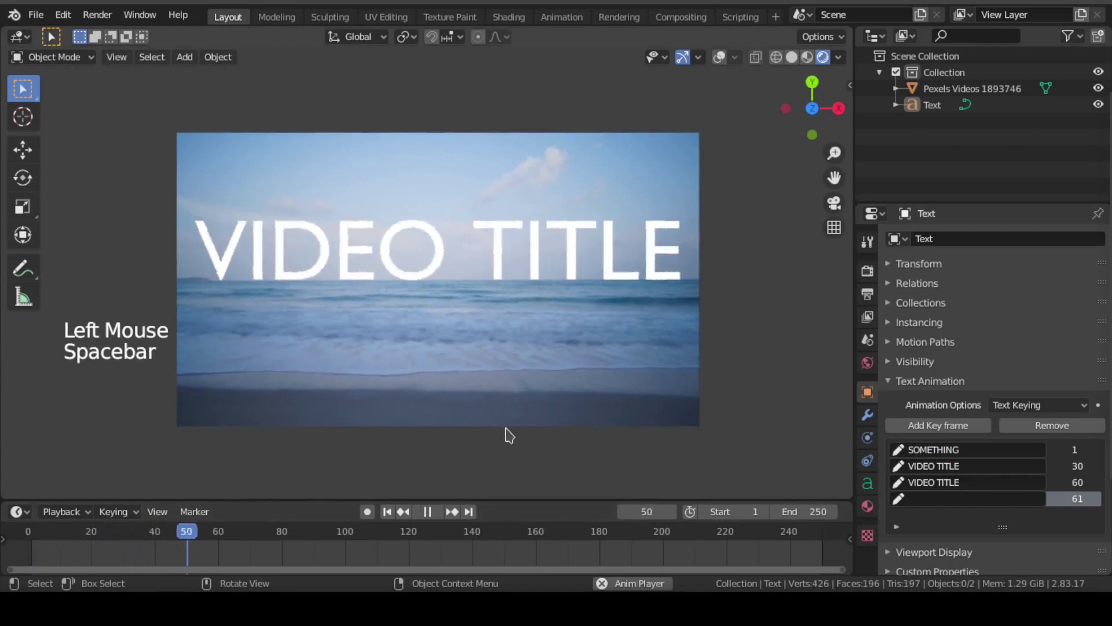
key(space)
key(ctrl+s)
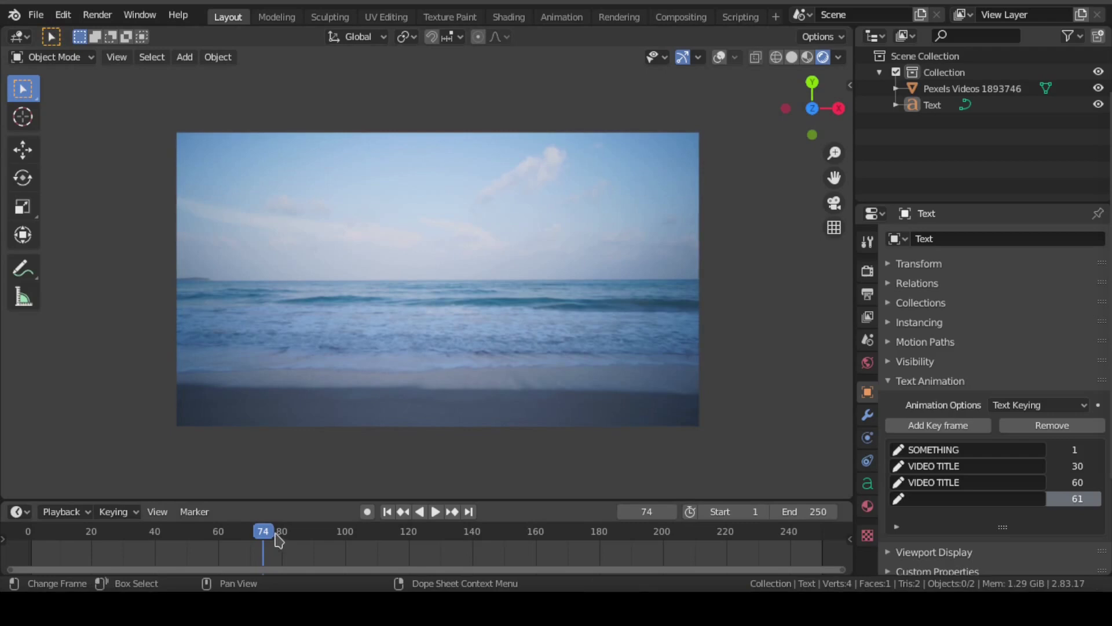
Step: Check a frame after the title ends and save the file before starting fresh
click(228, 534)
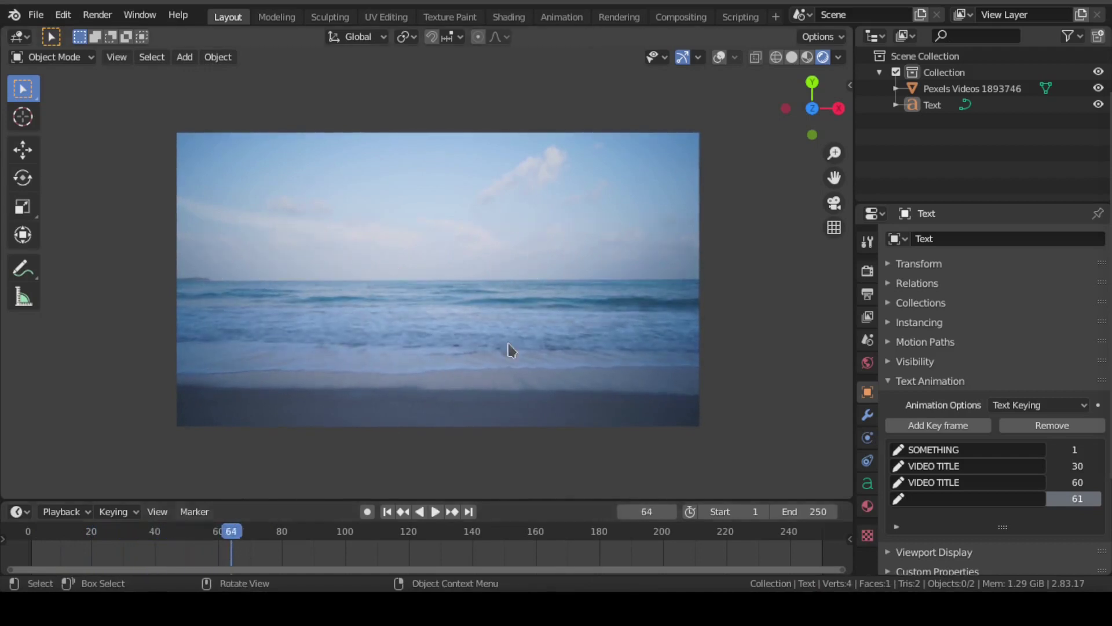
key(ctrl+s)
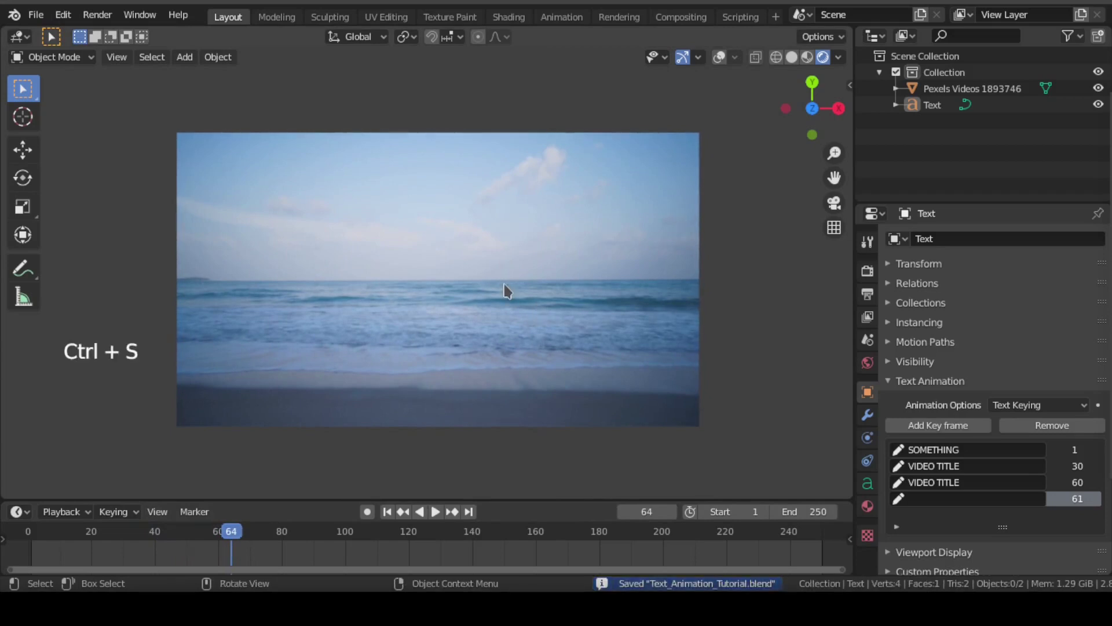
Step: Add a text object in the new scene and set its animation mode to Percentage
key(shift+a)
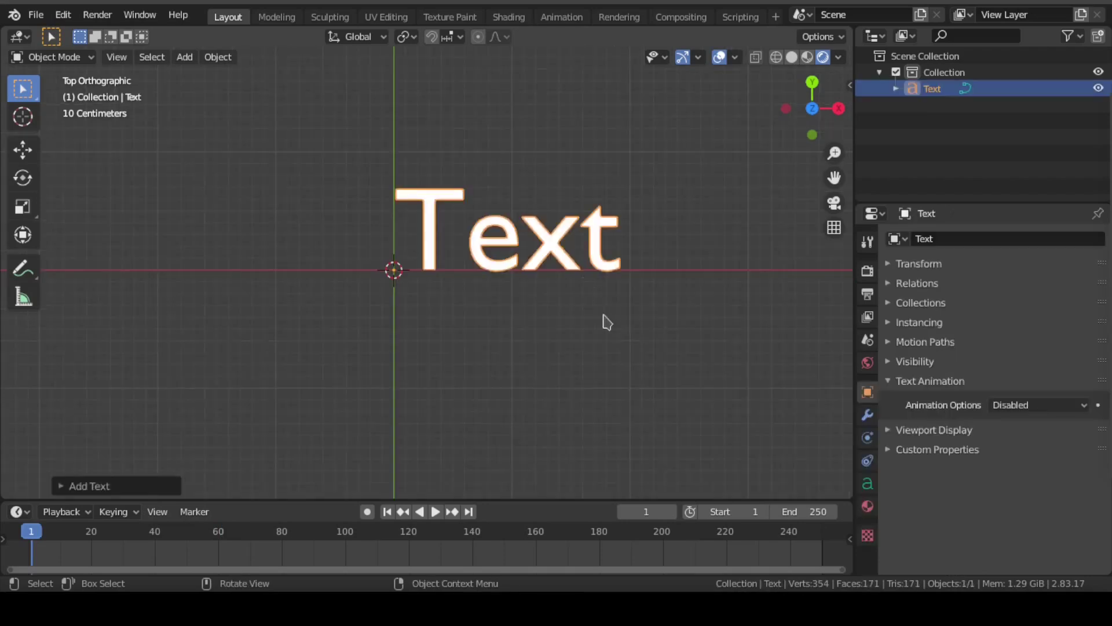
click(1036, 410)
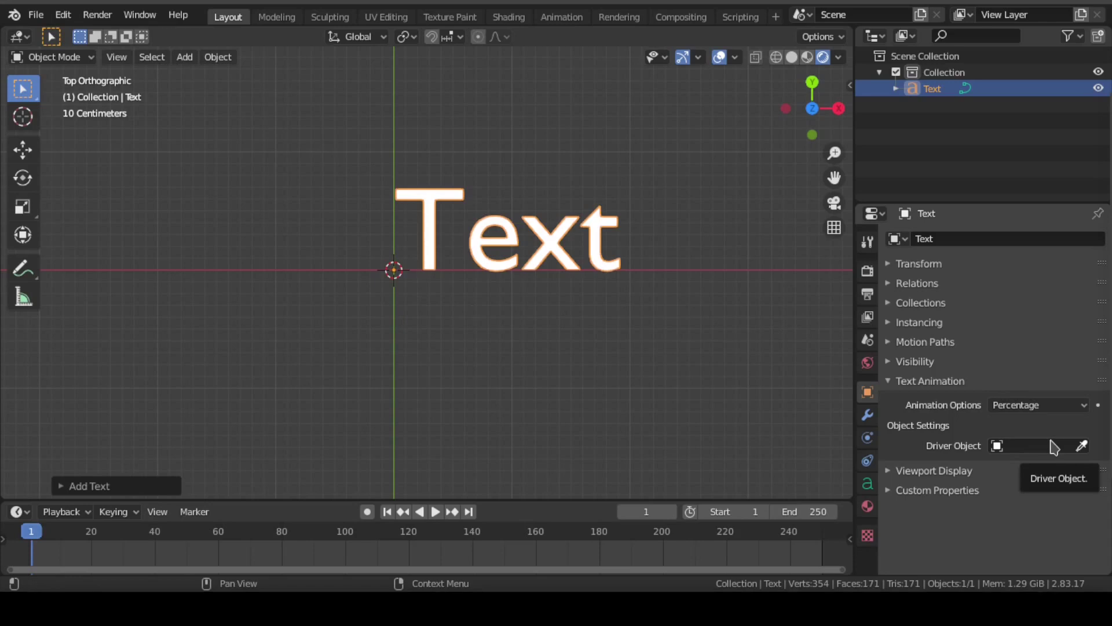
Step: Add a plane, pick it as the text's Driver Object, and select the plane
key(shift+a)
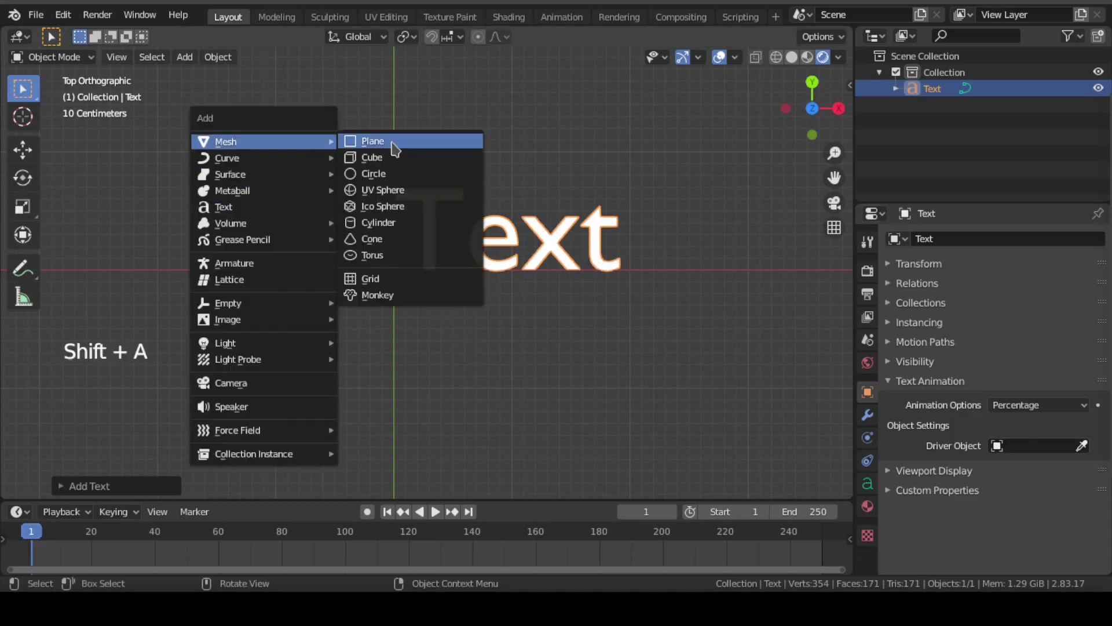
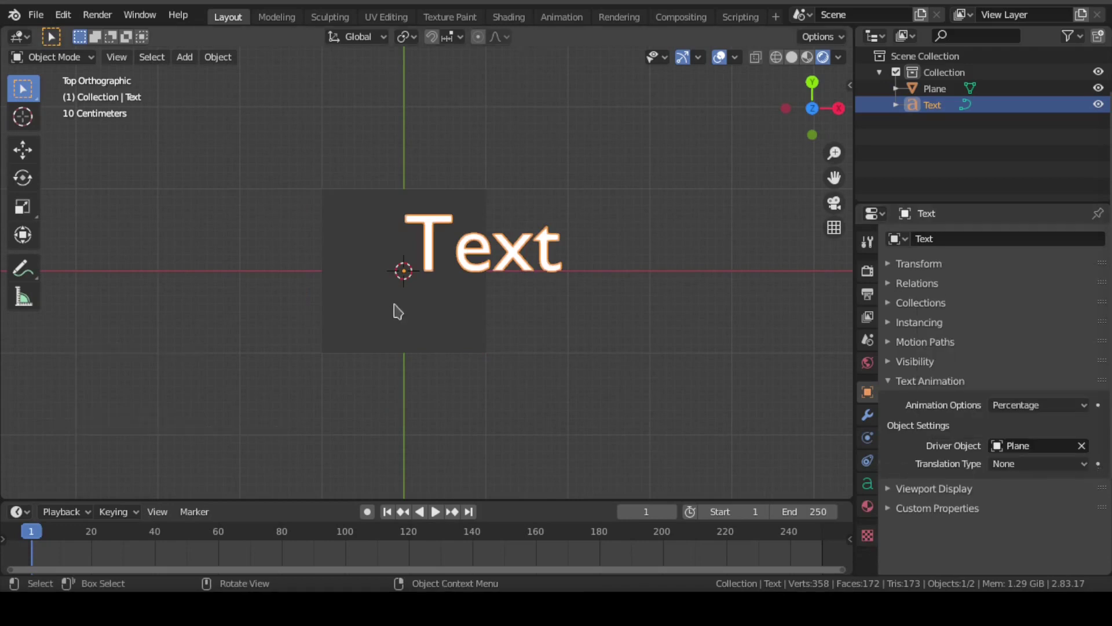
click(400, 311)
click(393, 515)
key(ctrl+s)
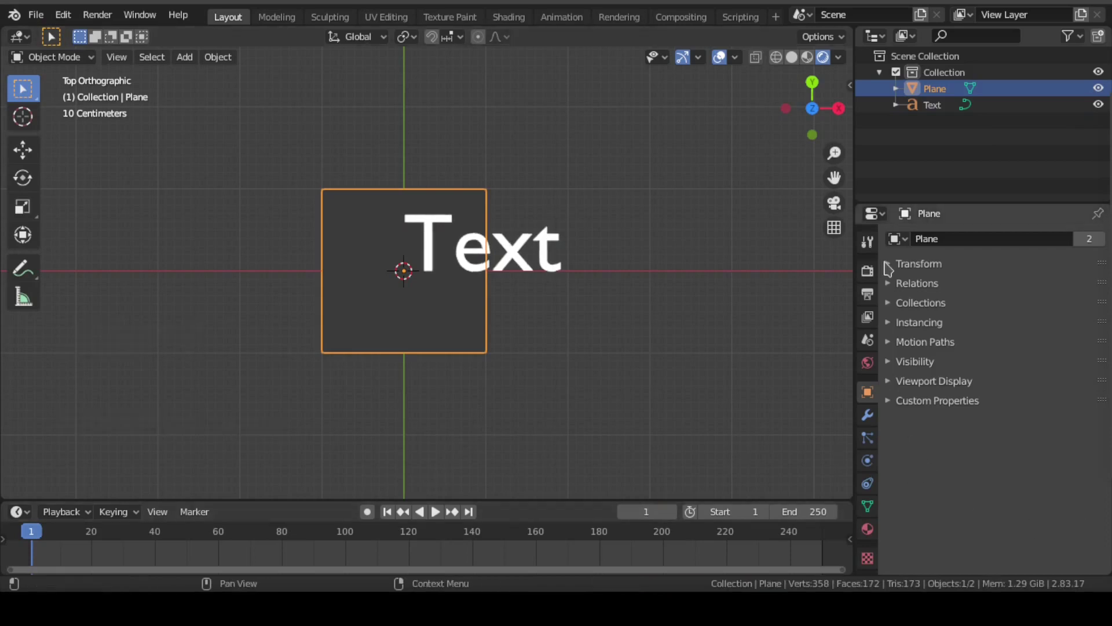
Step: Key the plane's scale at frame 1, then Scale X 4 at frame 50
click(890, 267)
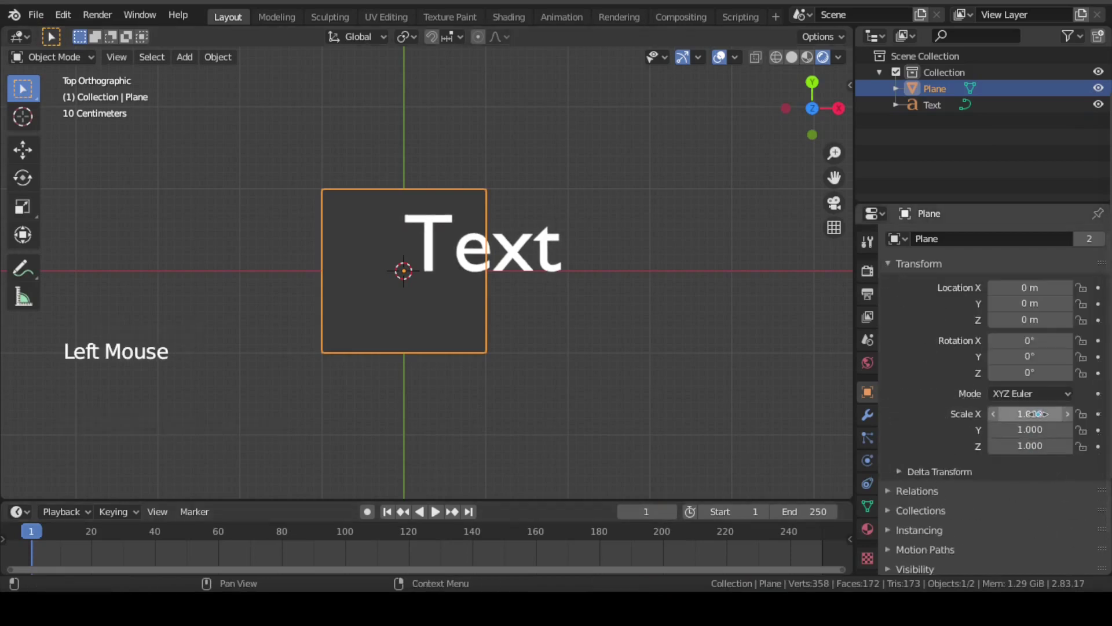
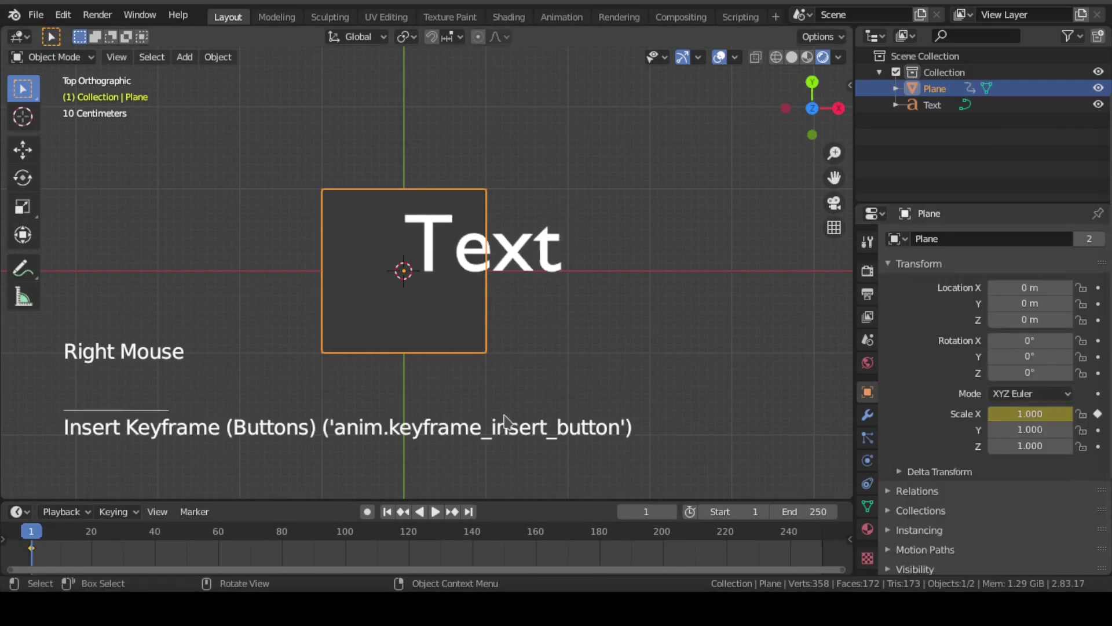
key(ctrl+s)
click(74, 547)
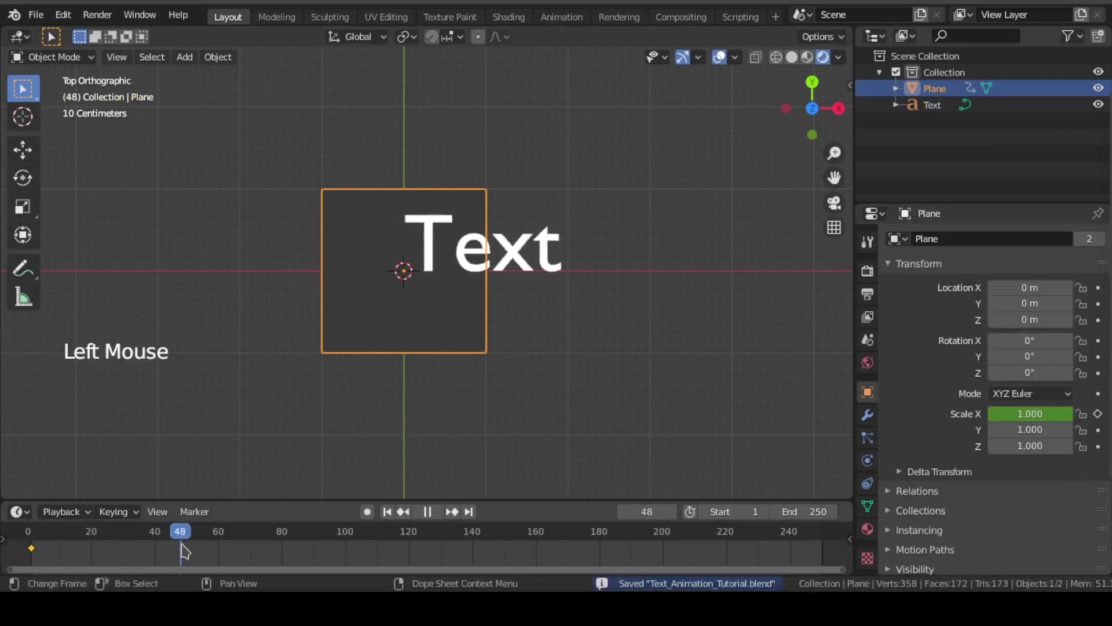
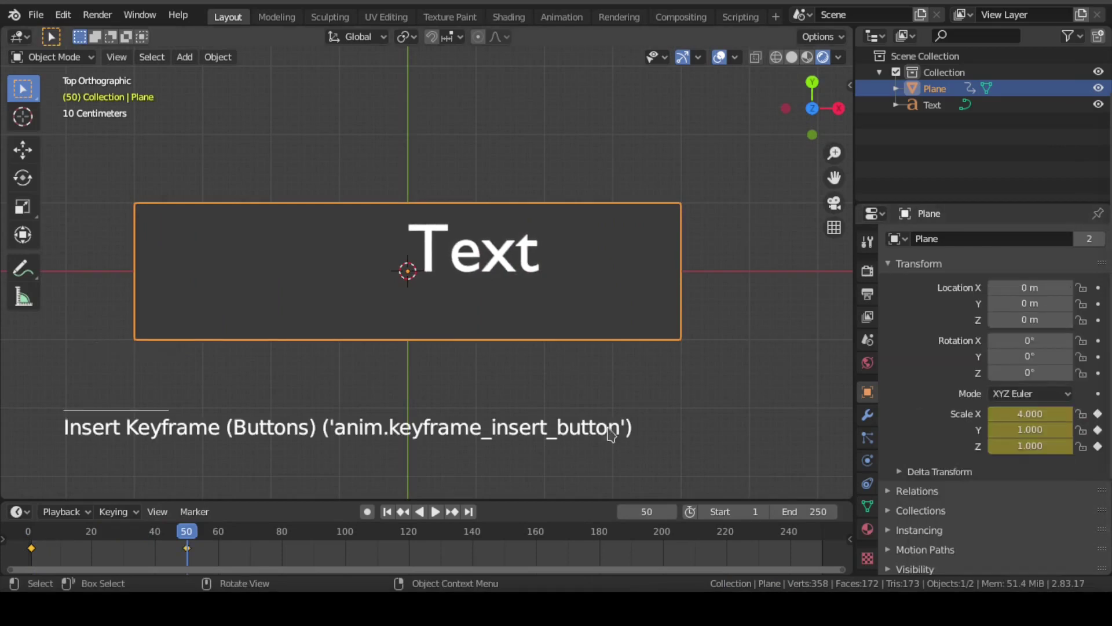
key(ctrl+s)
Step: Play back the plane's growing scale animation and save the file
click(393, 516)
key(space)
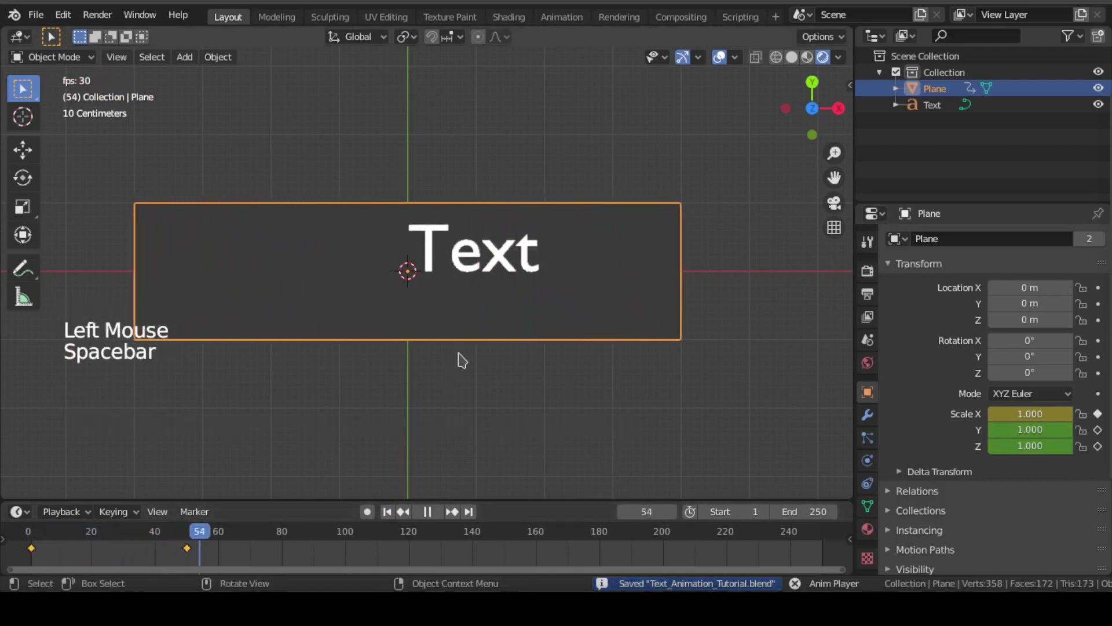
key(space)
key(ctrl+s)
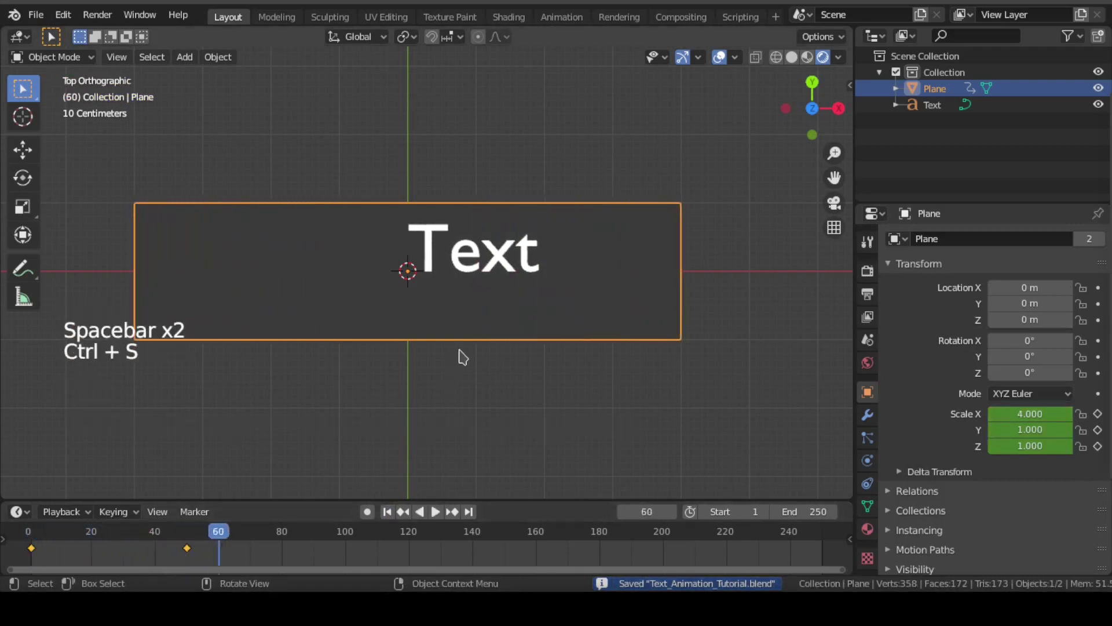
Step: Set the counter text's translation type to Scale X, driven by the plane
click(499, 268)
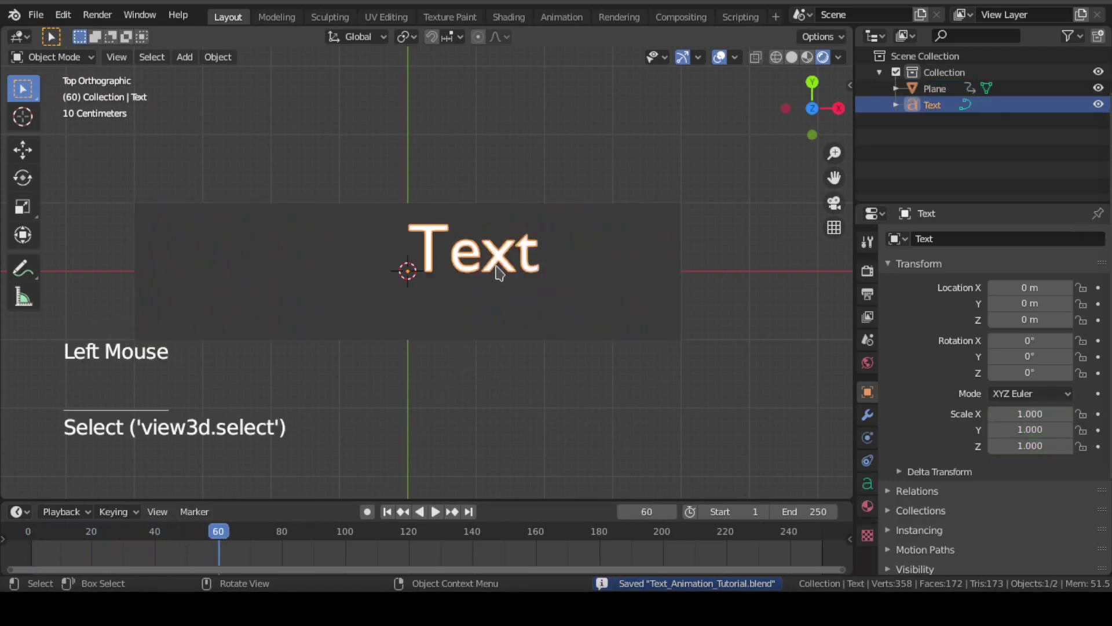
click(888, 266)
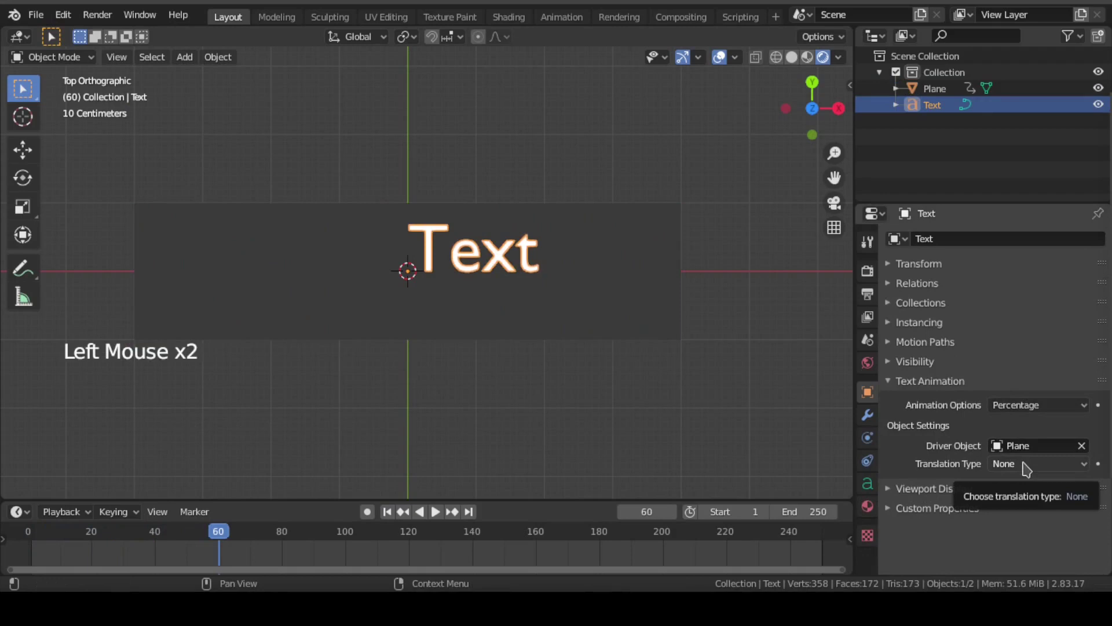
click(1027, 465)
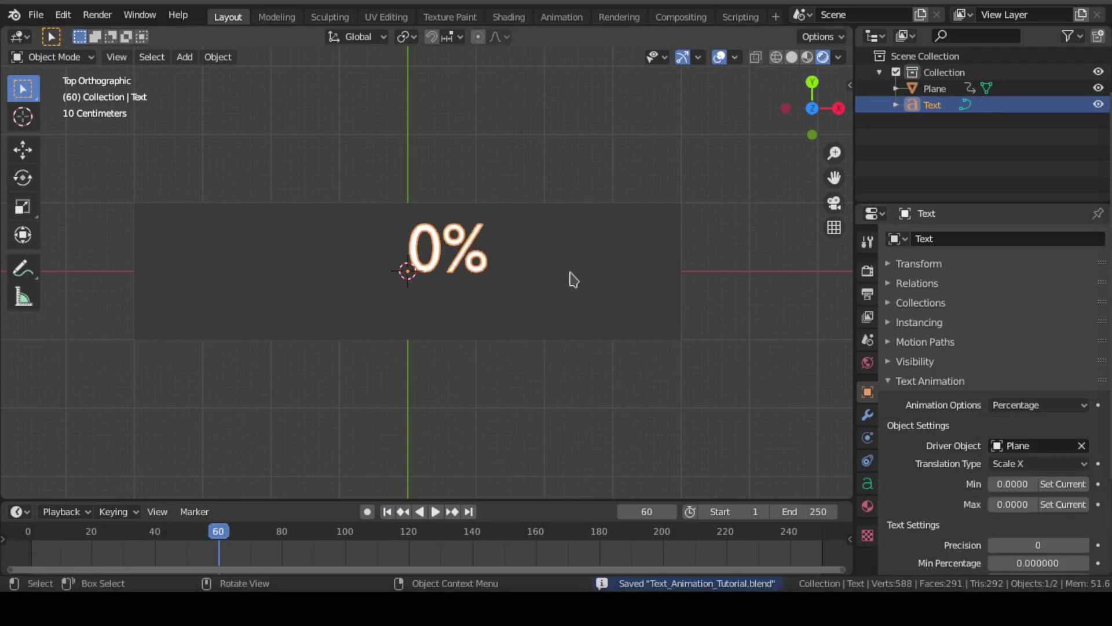
click(576, 278)
Step: Inspect the plane's Scale X keyframes and reselect the Text object at frame 1
click(896, 276)
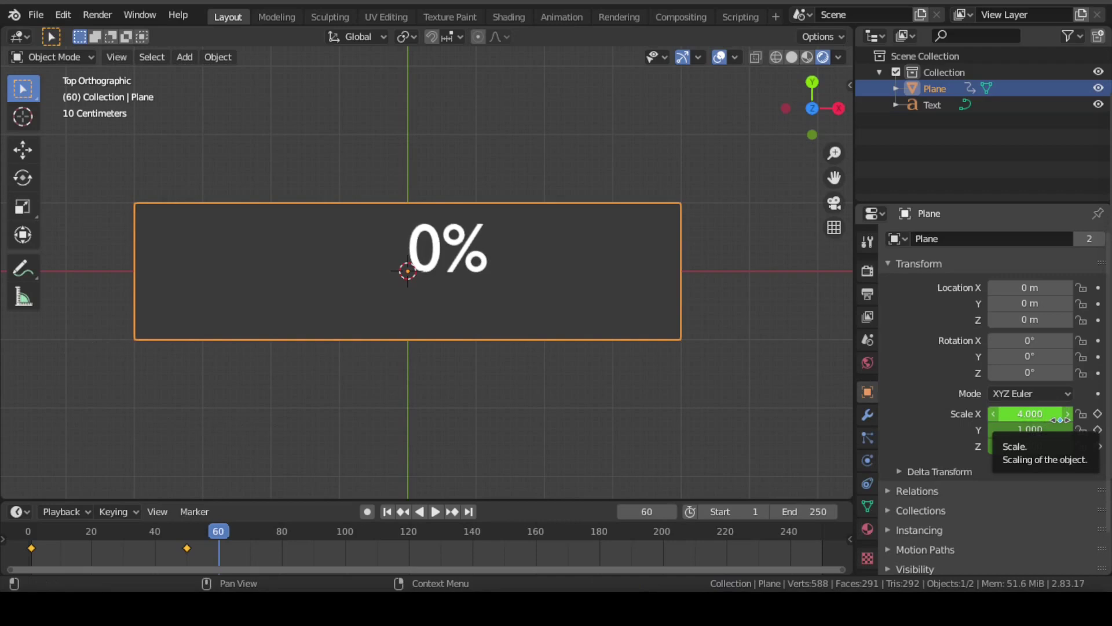
click(896, 268)
click(453, 261)
click(444, 256)
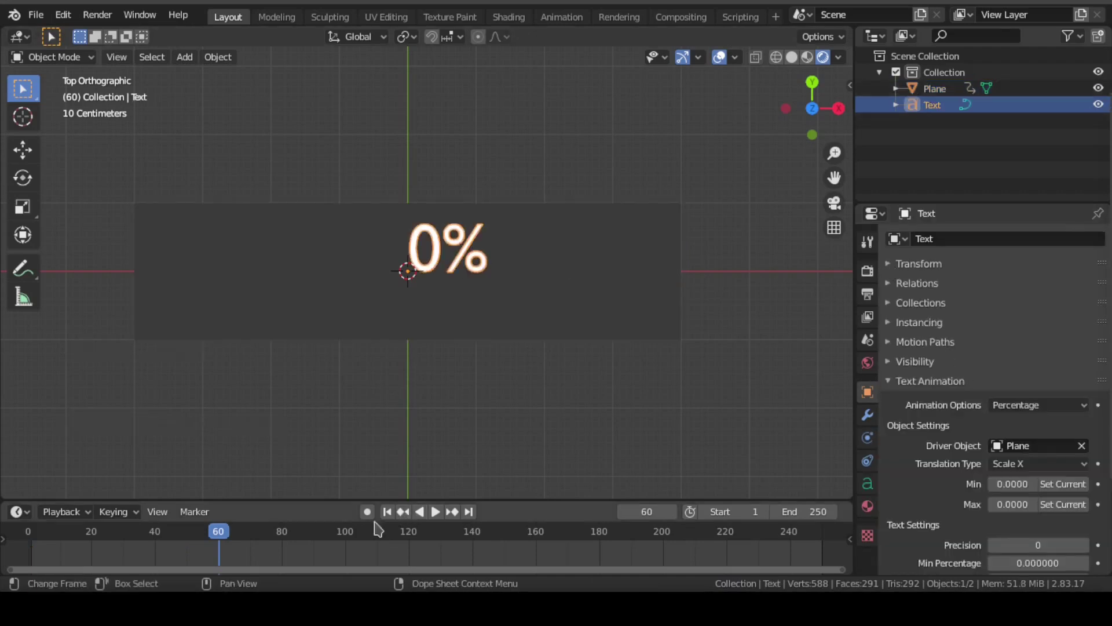
Step: Set Min from the plane's scale at frame 1 and Max at frame 50 via Set Current
click(390, 515)
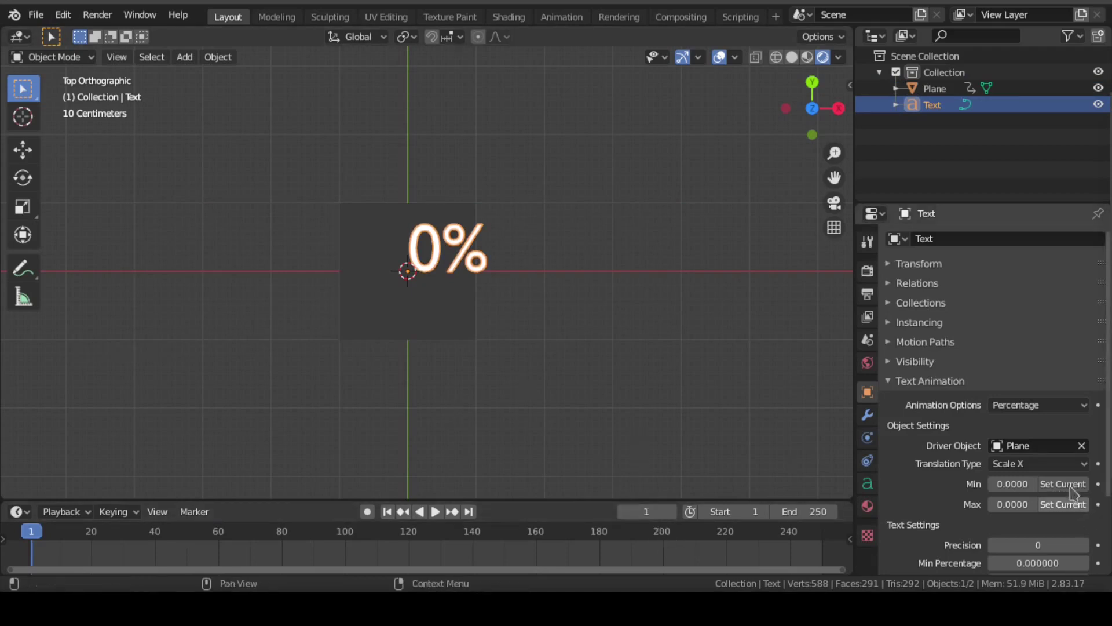
click(1075, 487)
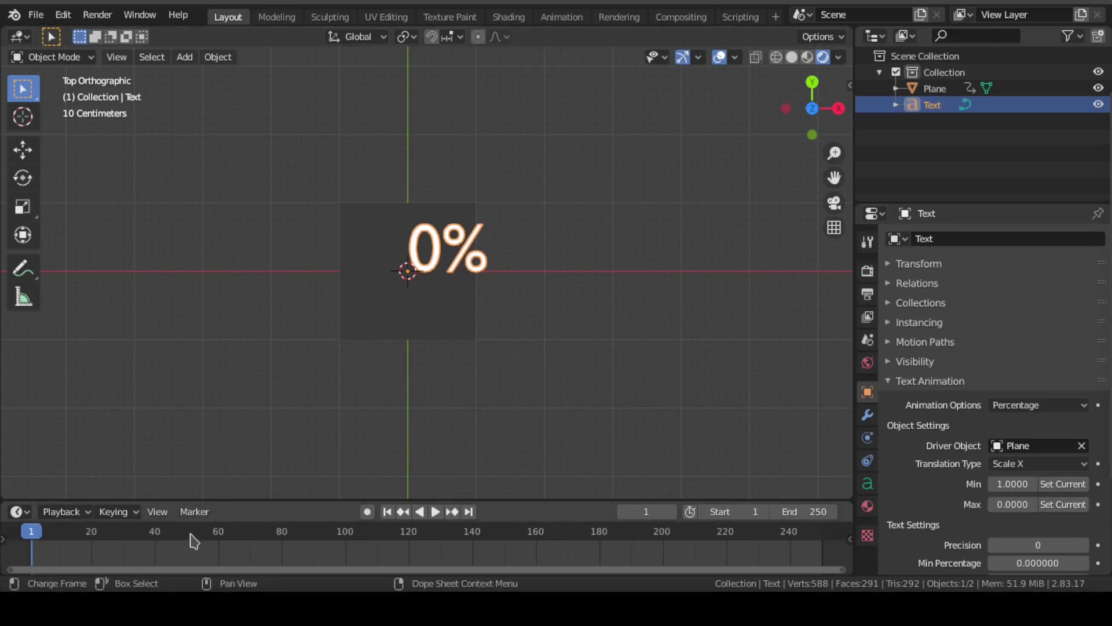
click(193, 536)
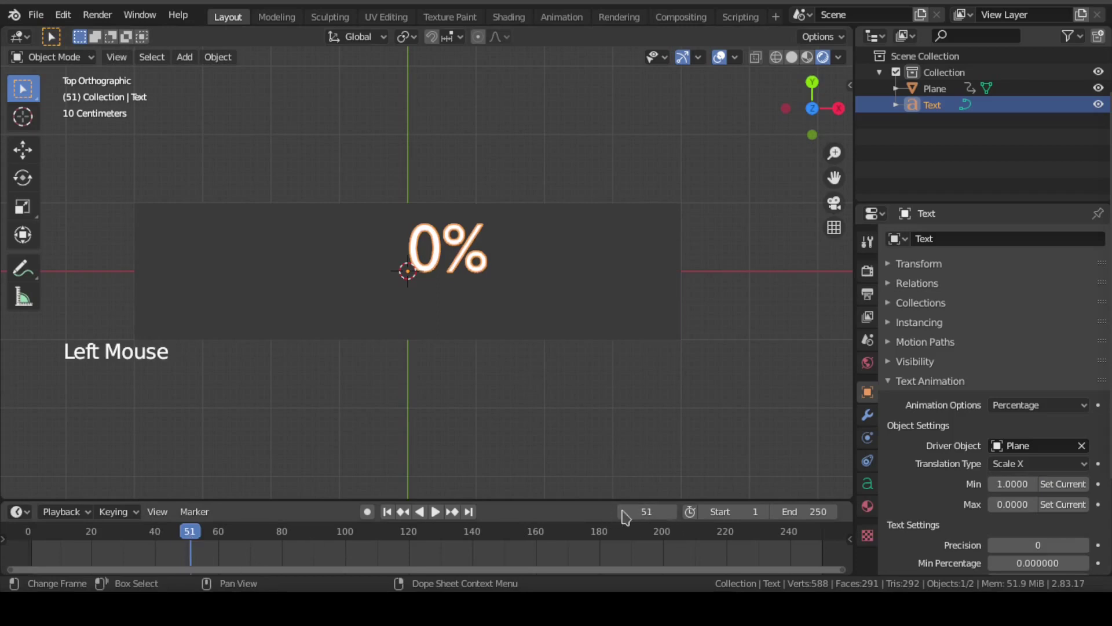
click(626, 511)
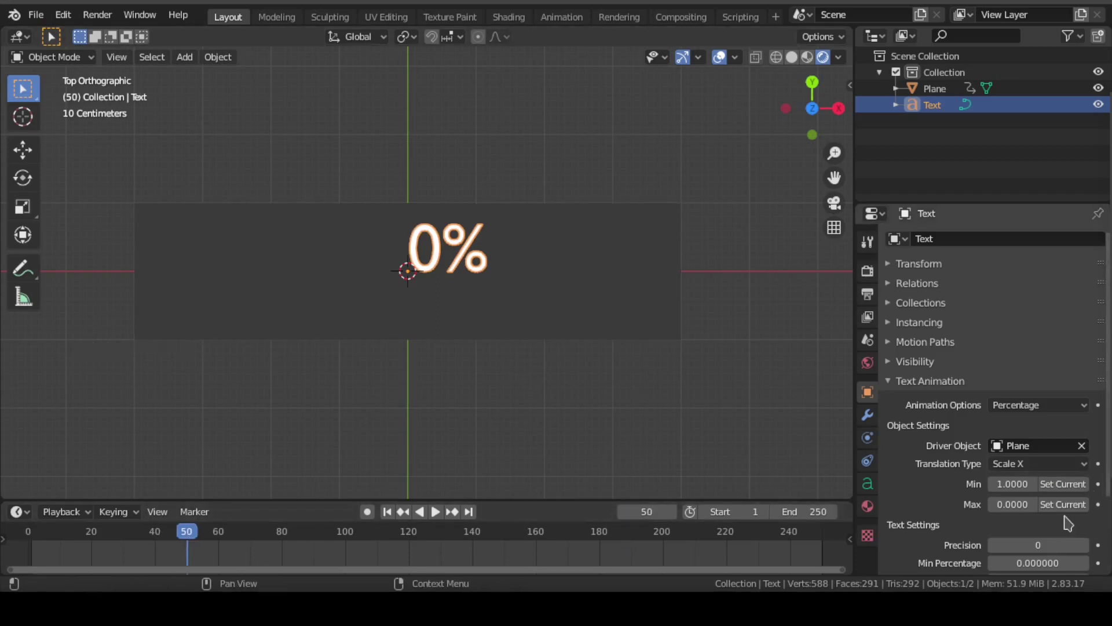
click(1068, 514)
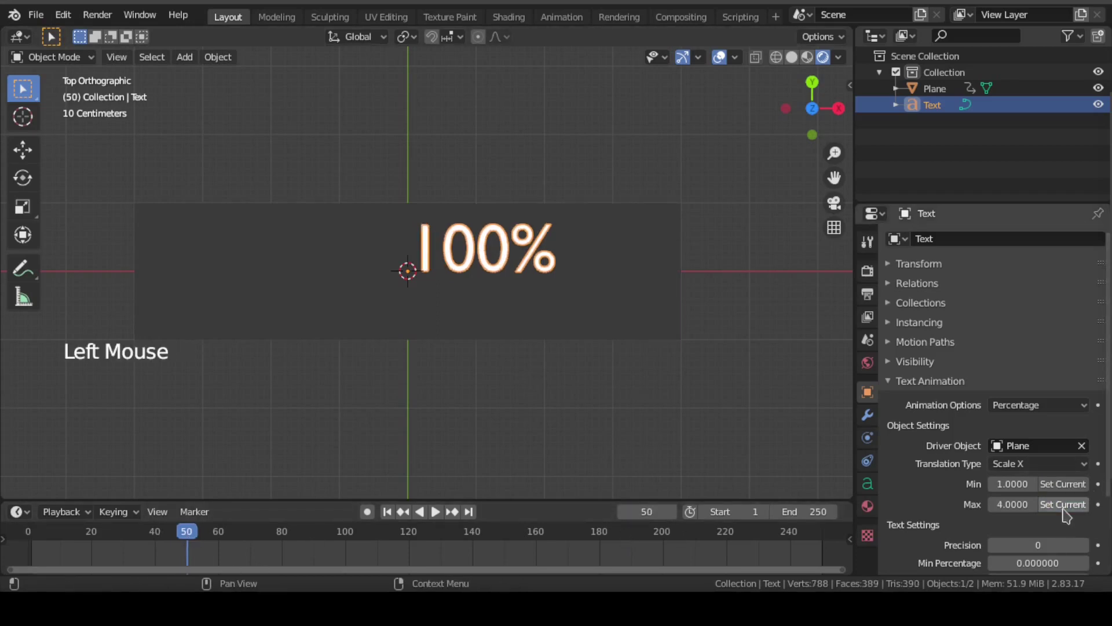
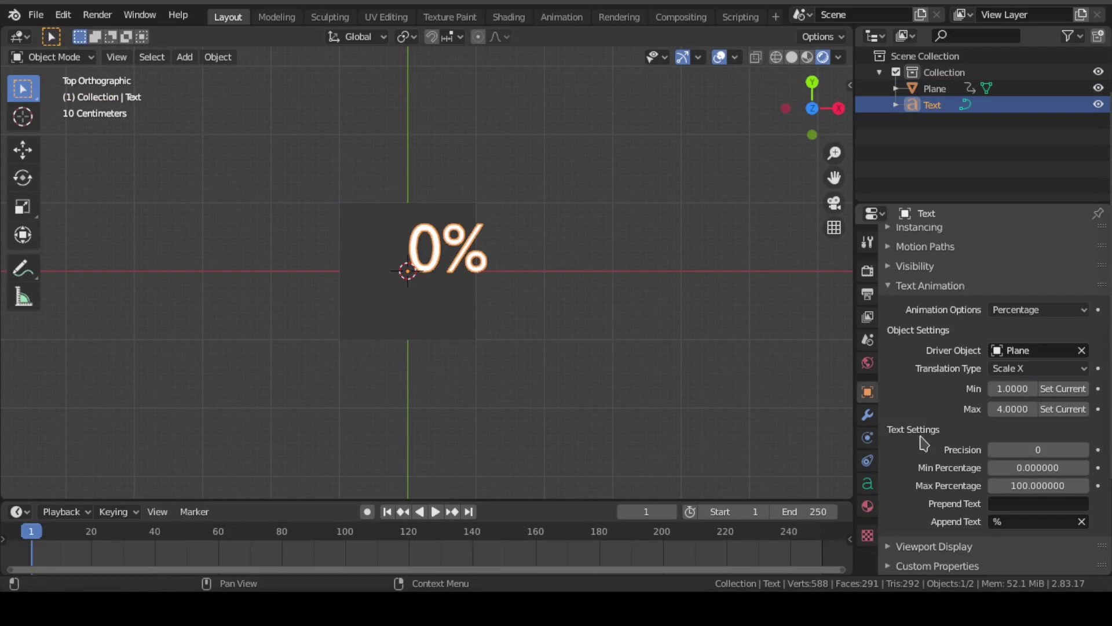
Step: Preview the counter animation from frame 1 and pause partway through the count
click(389, 514)
key(space)
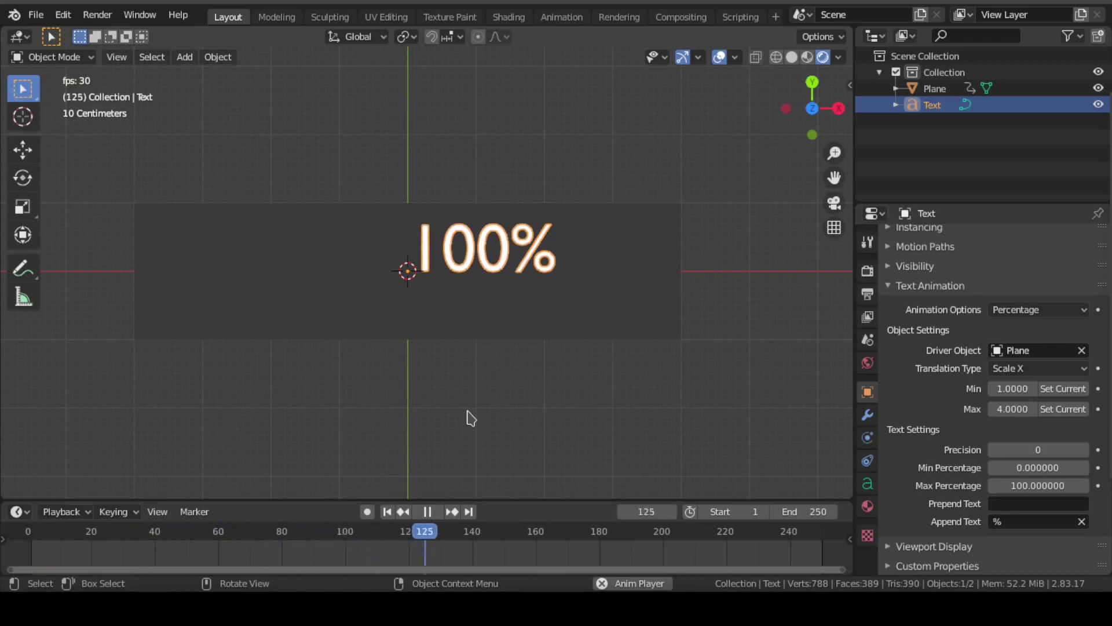
key(space)
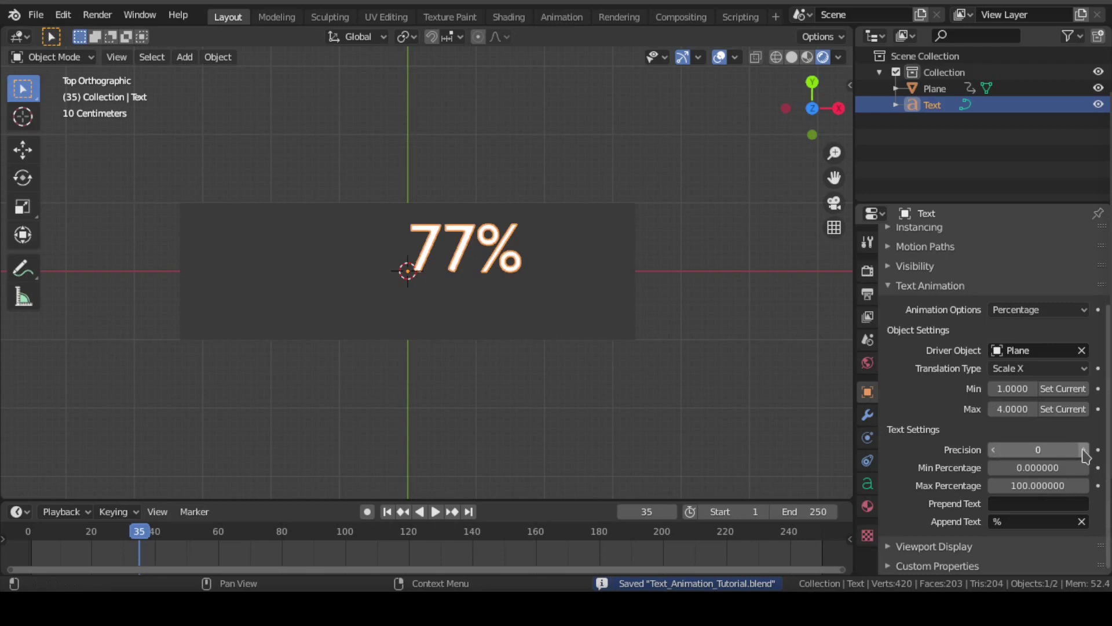
Step: Raise the counter's Precision to two decimal places, save, and replay the animation
click(1088, 452)
click(1088, 451)
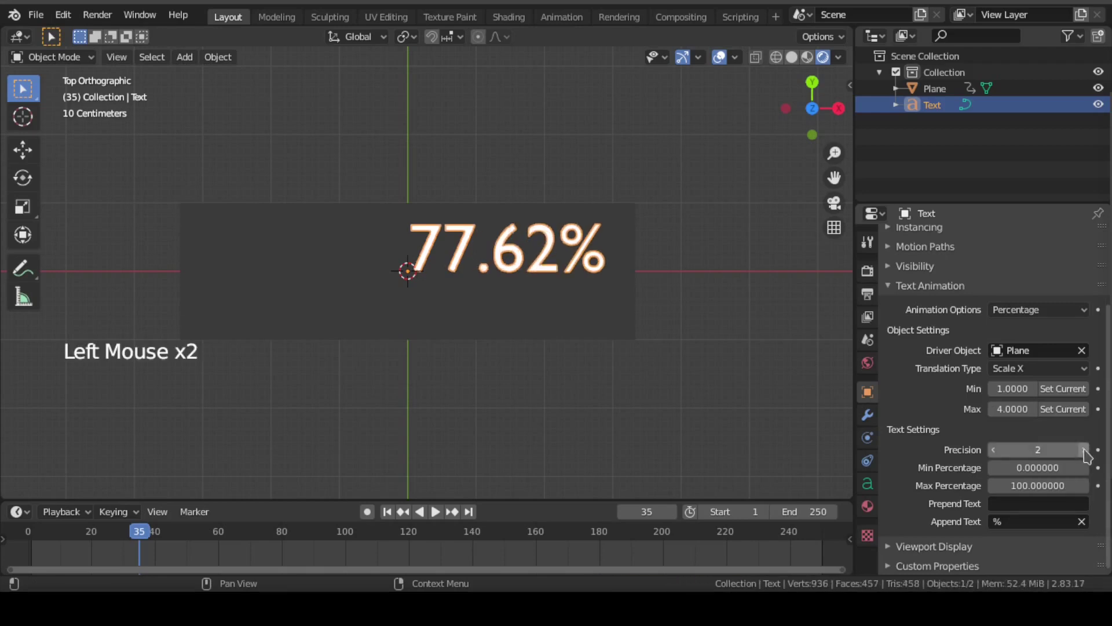
click(1089, 452)
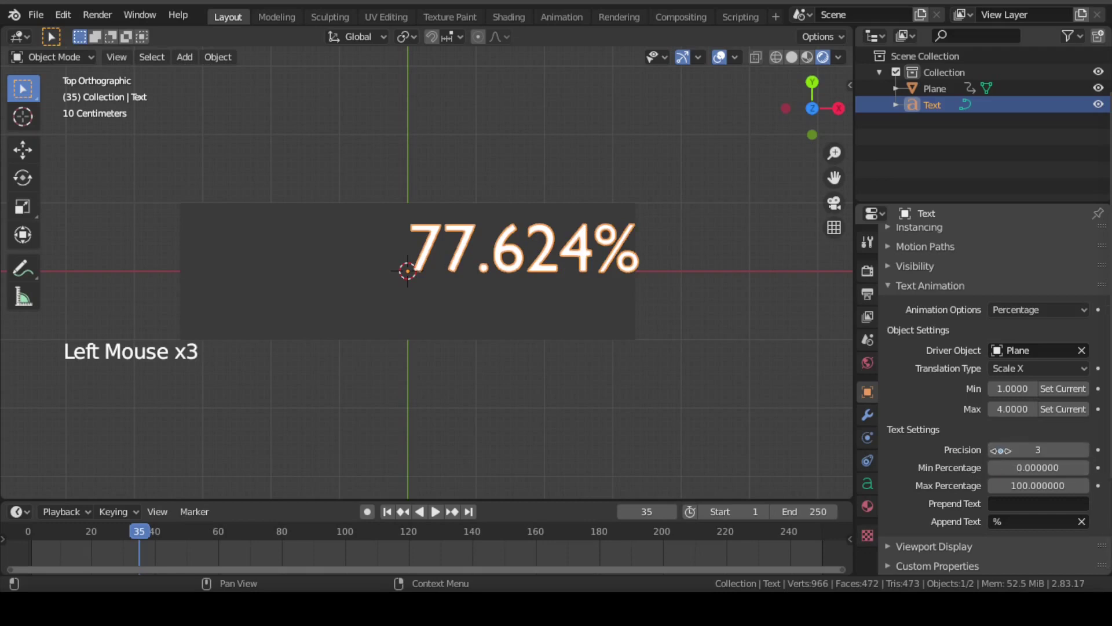
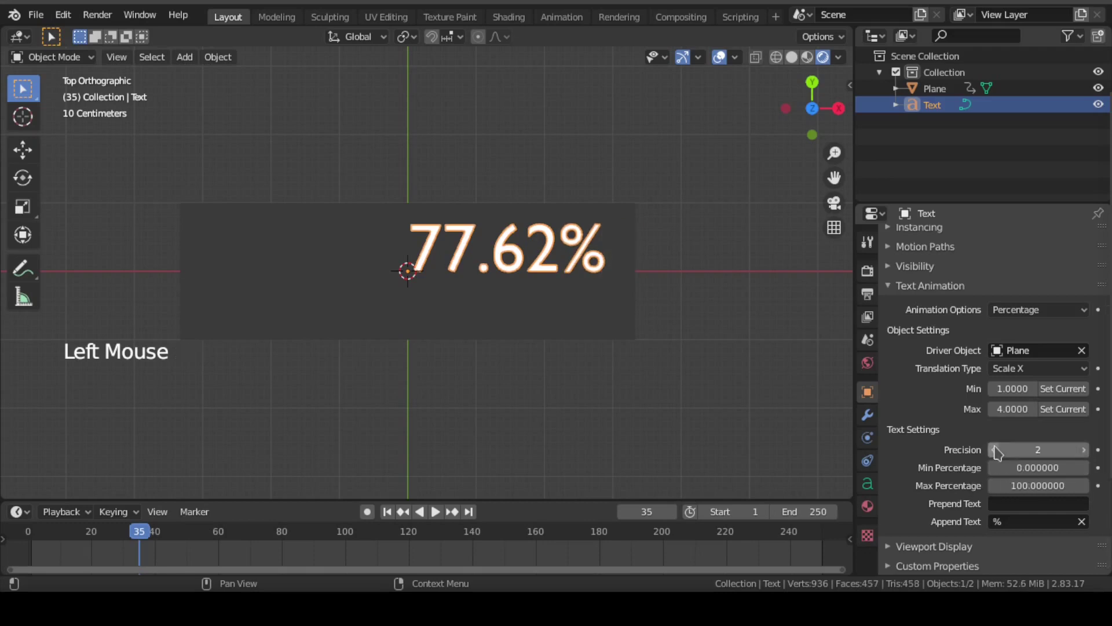
key(ctrl+s)
click(391, 518)
key(space)
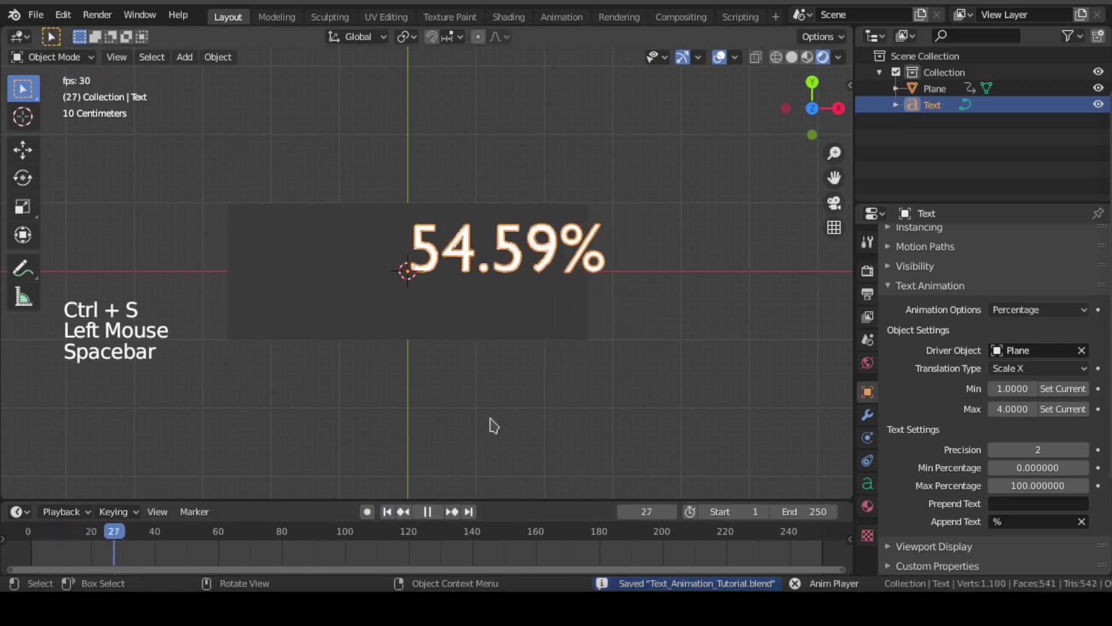
Step: Set Min Percentage to 0 and Max Percentage to 110 and preview the count
key(ctrl+s)
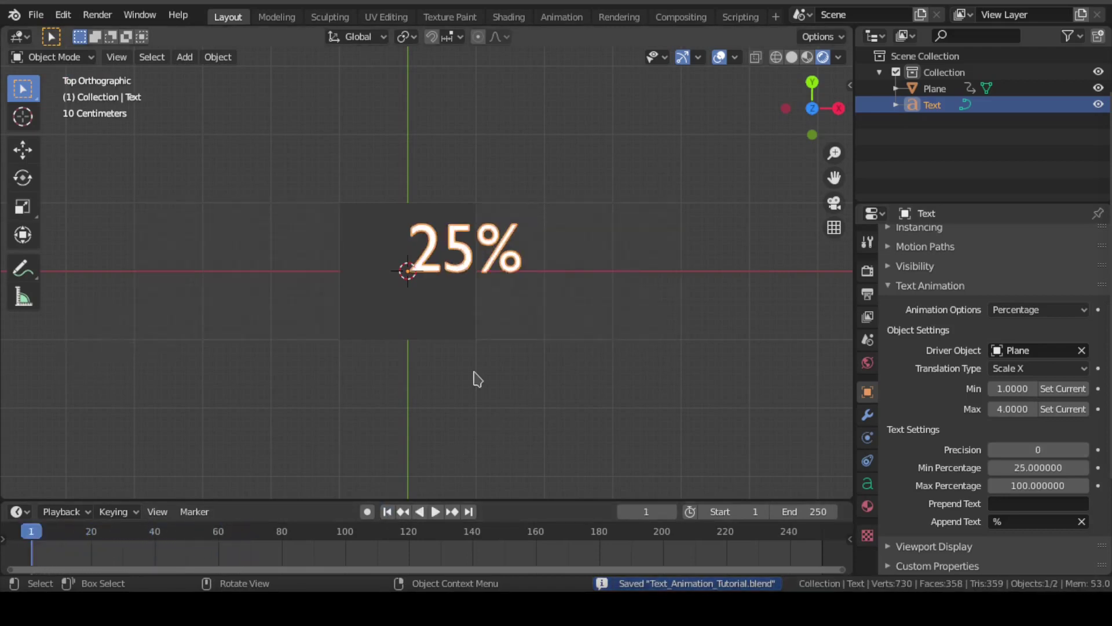
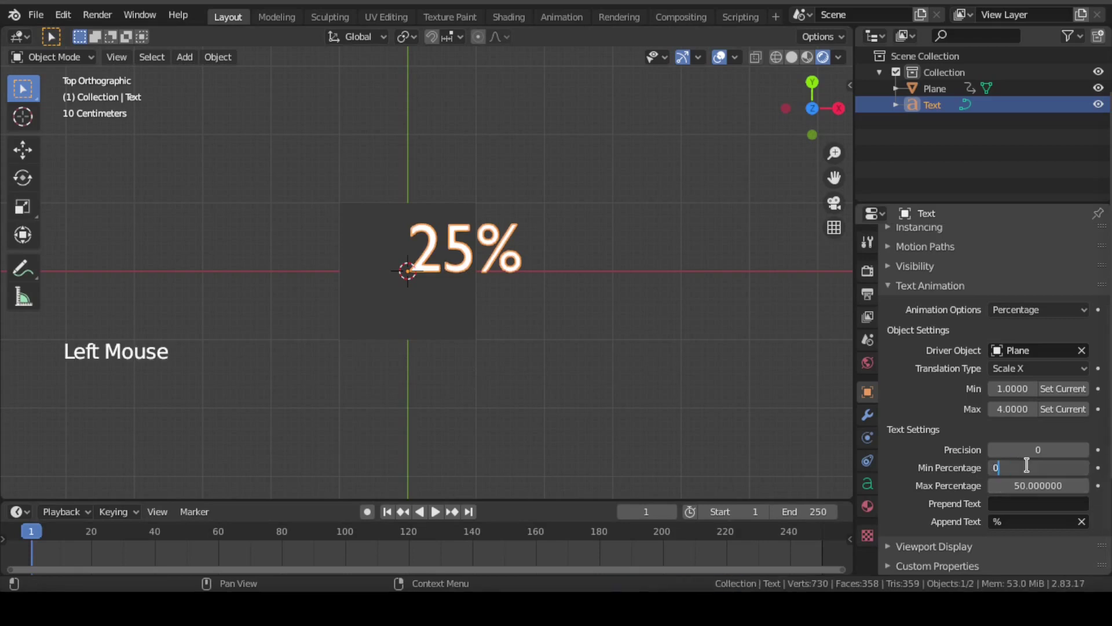
key(ctrl+s)
click(395, 517)
key(space)
key(space)
key(ctrl+s)
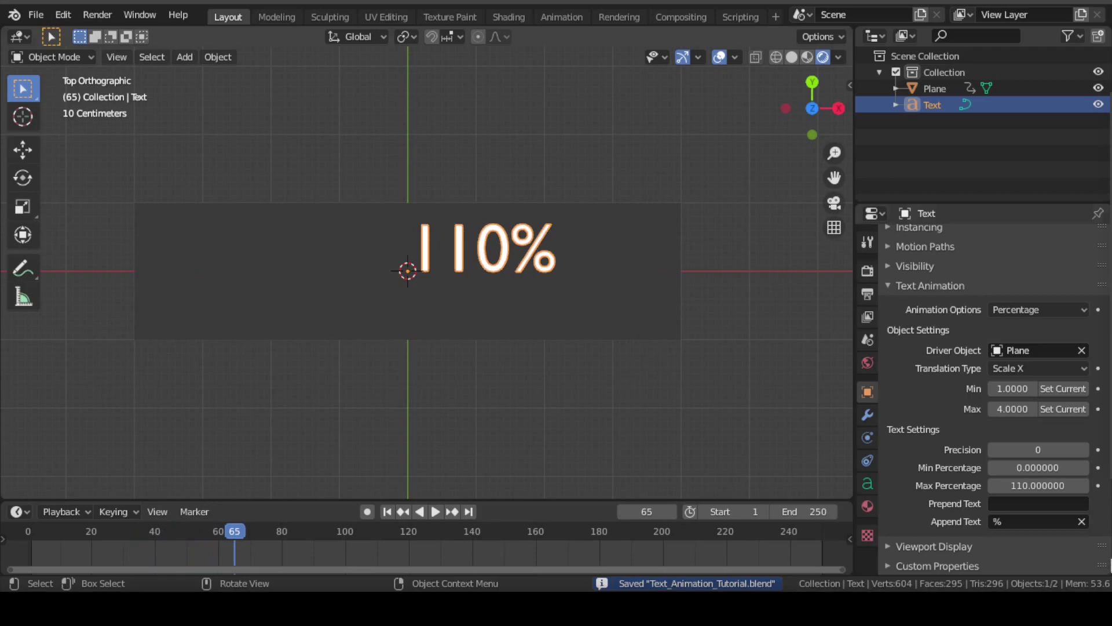
Step: Set Prepend Text to LOADING and Append Text to PERCENTAGE, then replay from frame 1
click(1028, 504)
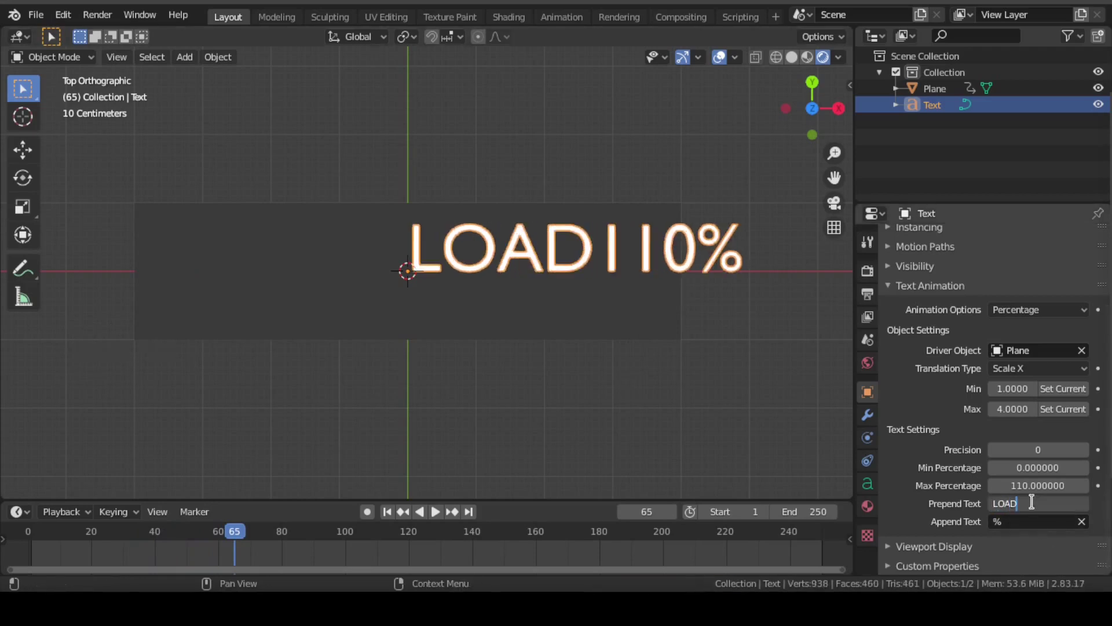
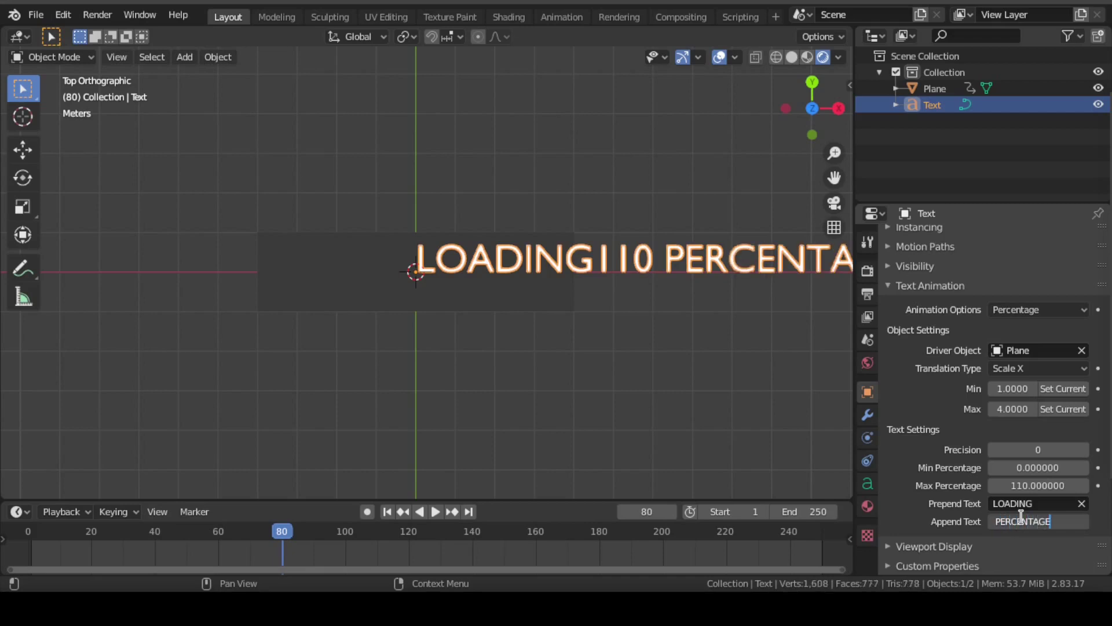
key(ctrl+s)
middle_click(484, 337)
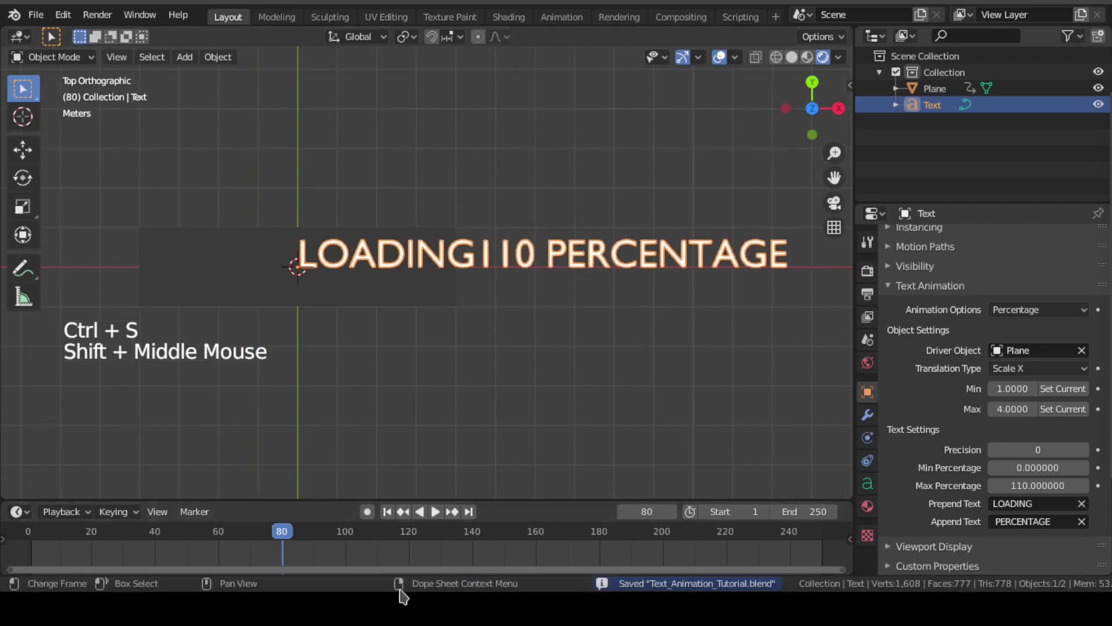
click(393, 514)
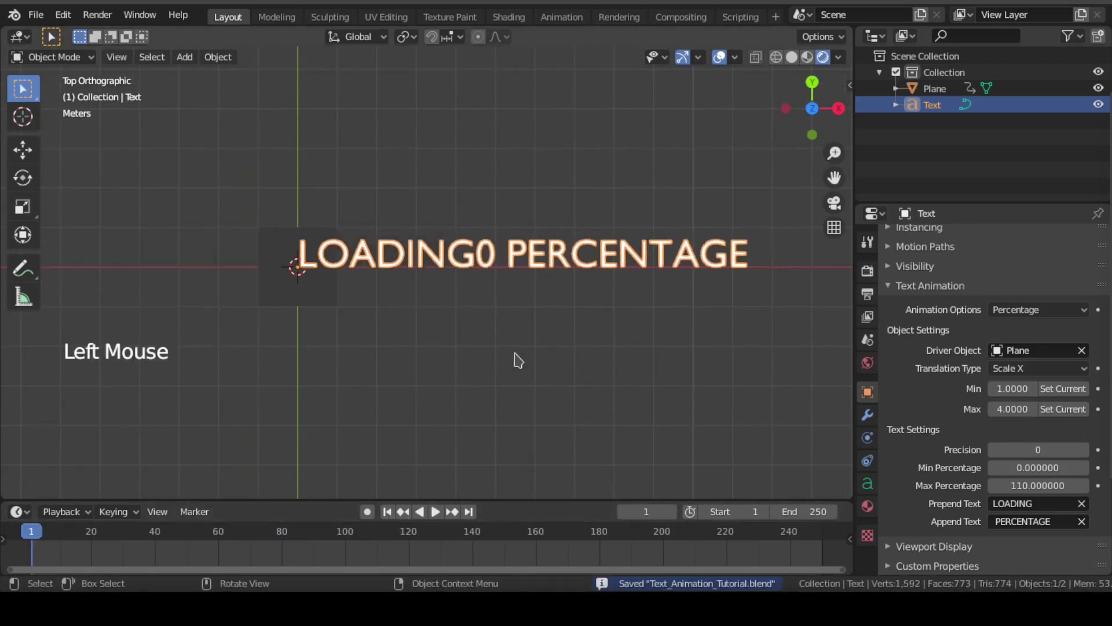
key(space)
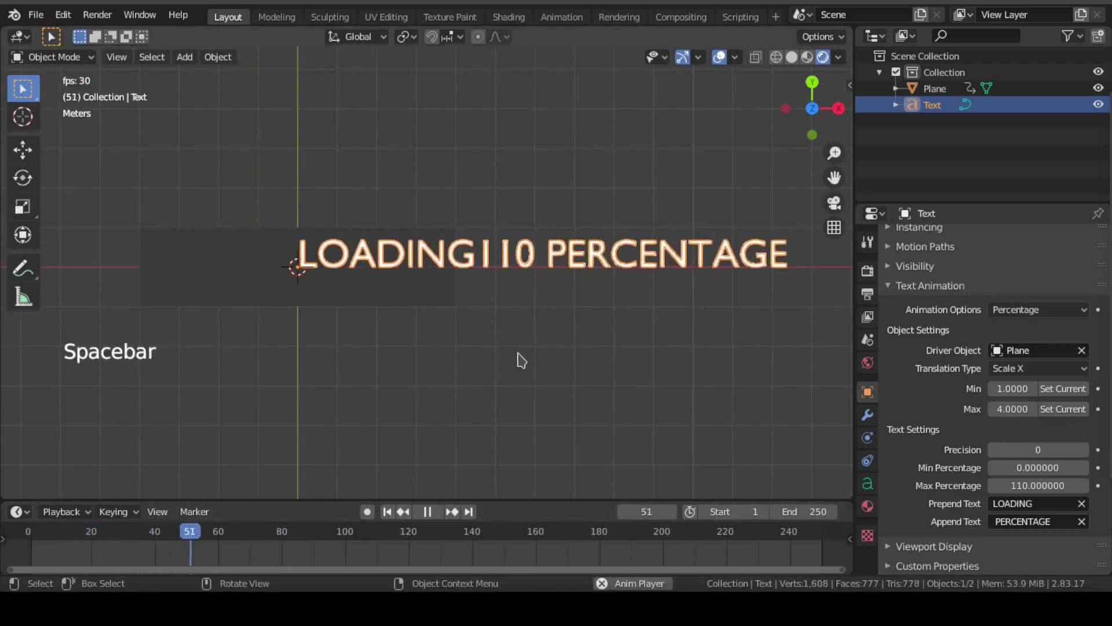
key(space)
Step: Delete the plane and switch the text to a Countdown from 1 to 10 with a 24-frame delay
key(ctrl+s)
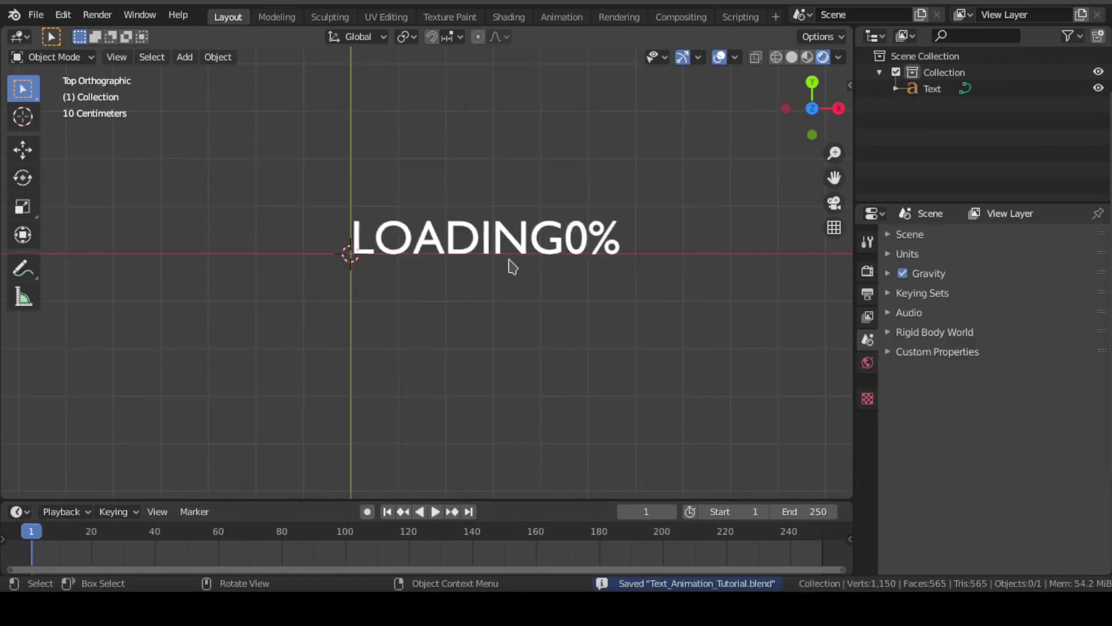
click(539, 249)
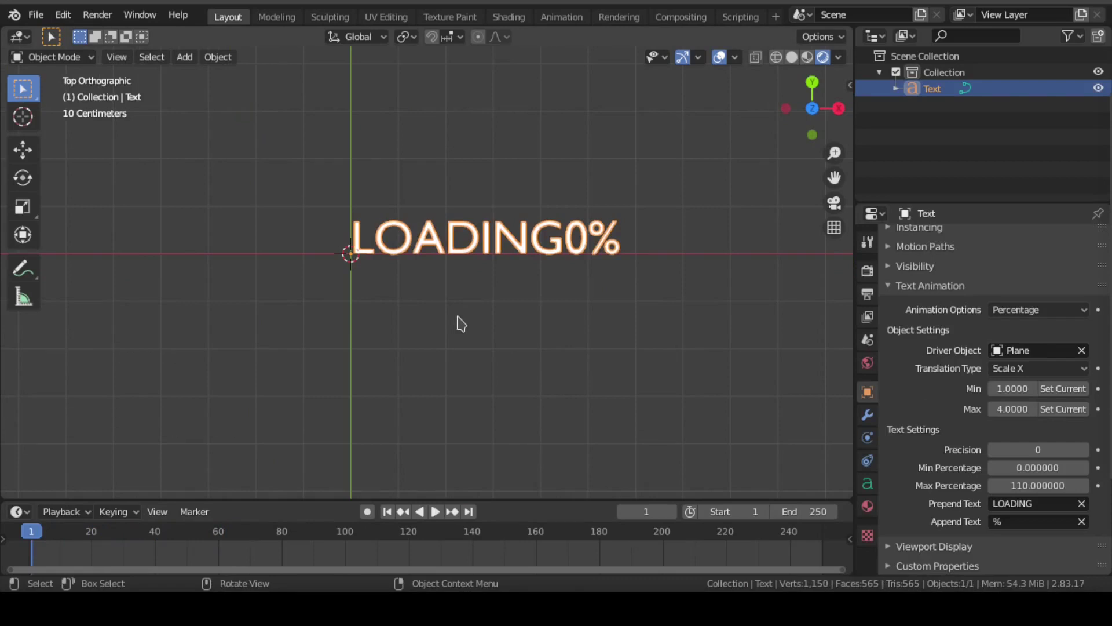
click(1051, 314)
key(ctrl+s)
click(398, 513)
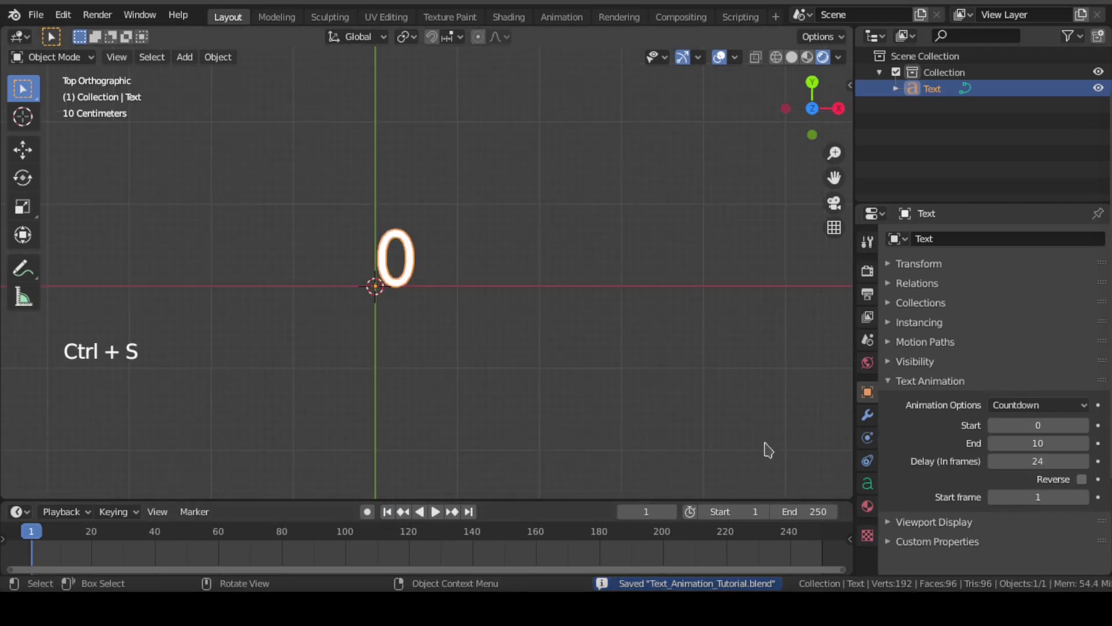
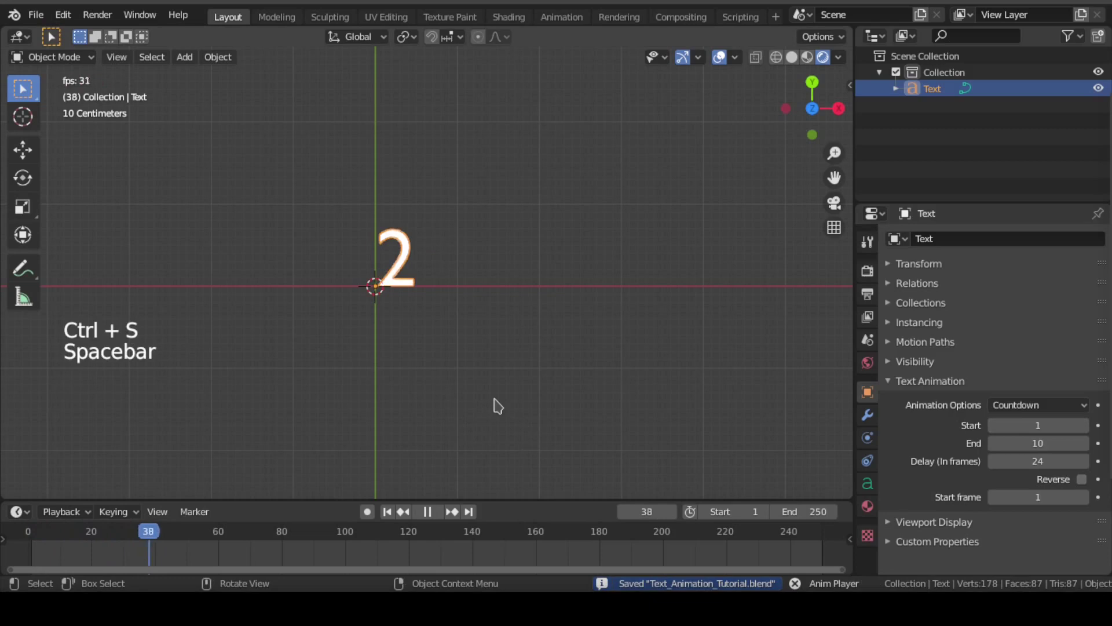
key(space)
Step: Set the countdown Delay to 16 frames, save, and preview from frame 1
click(394, 508)
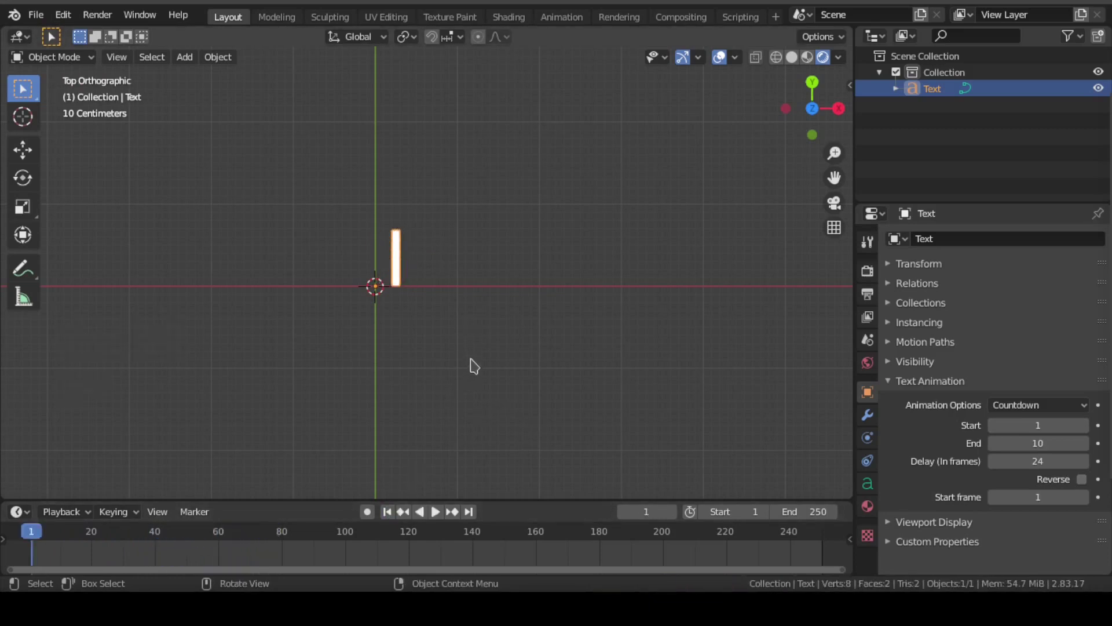
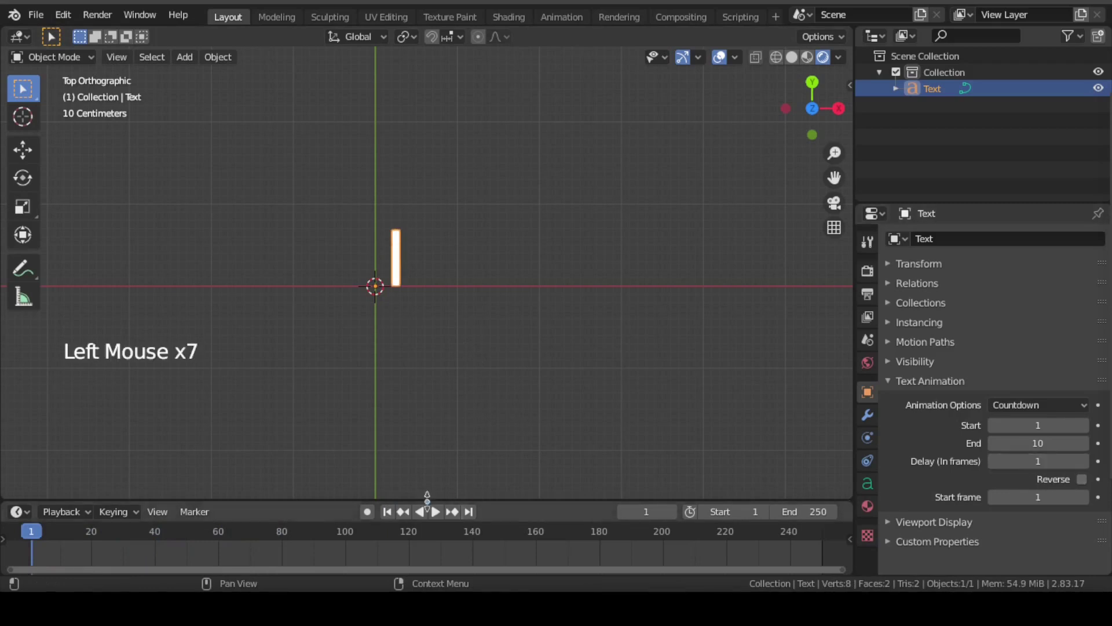
click(395, 515)
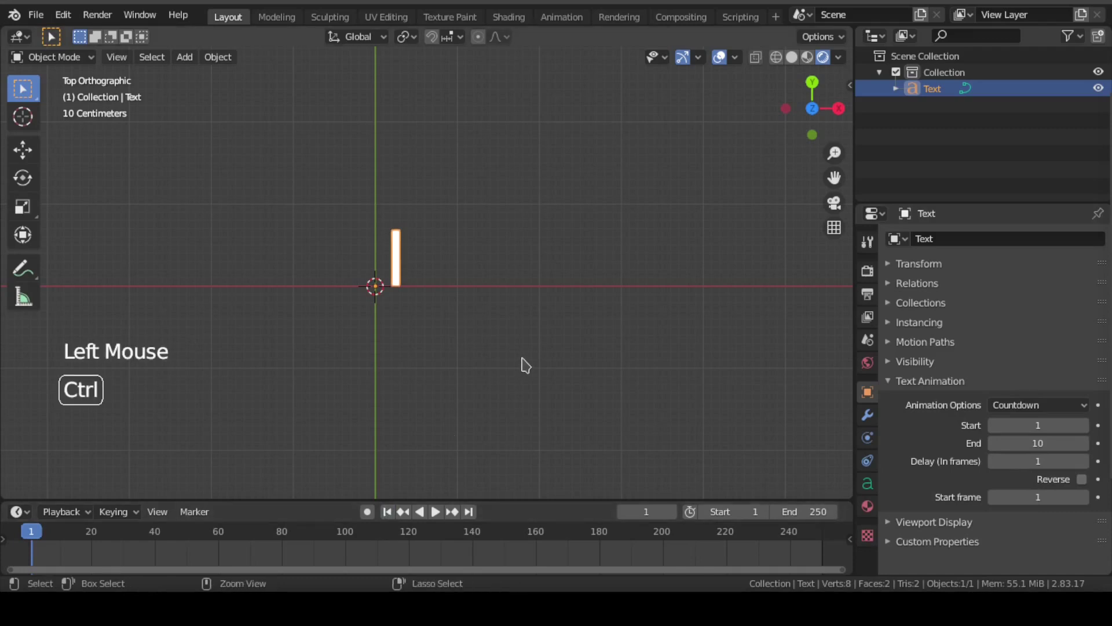
key(ctrl+s)
key(space)
key(space)
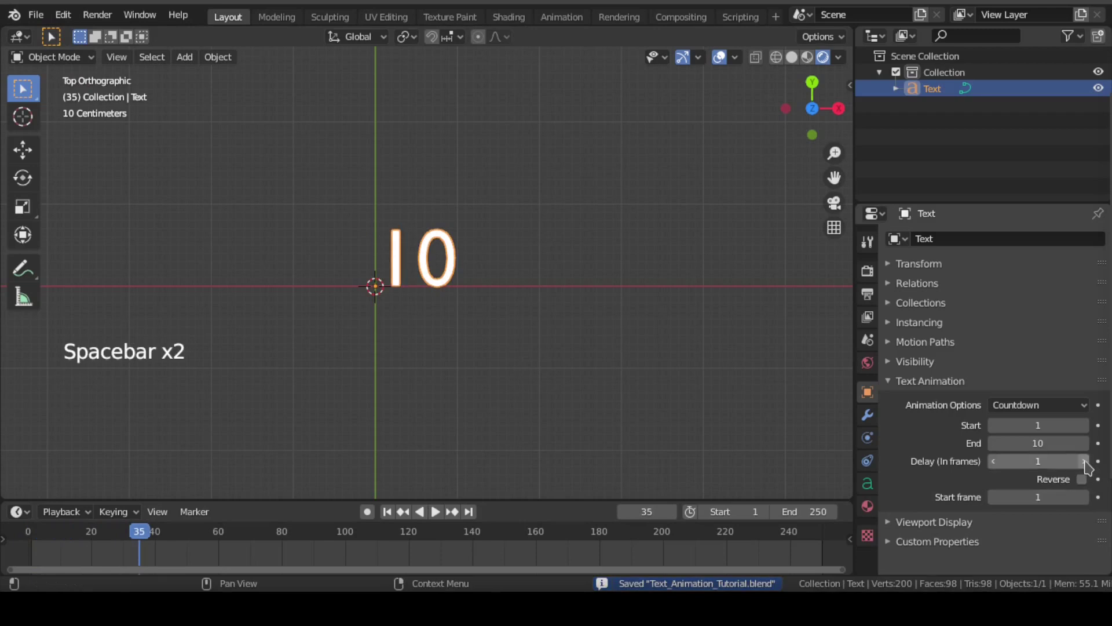
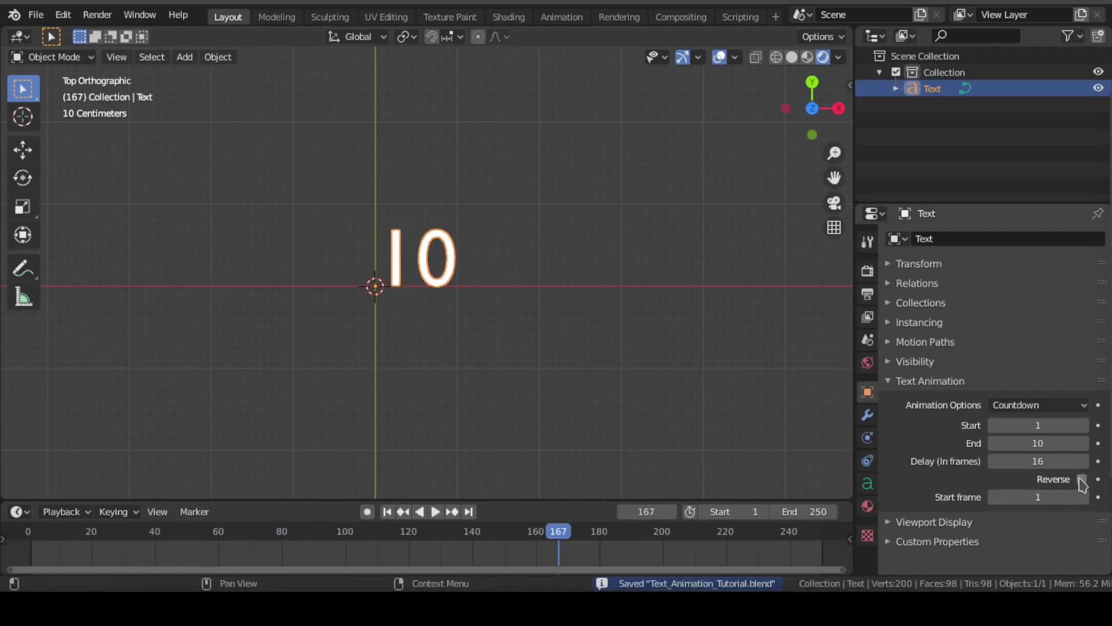
Step: Enable Reverse counting and replay to compare with normal order
click(1084, 483)
key(ctrl+s)
key(space)
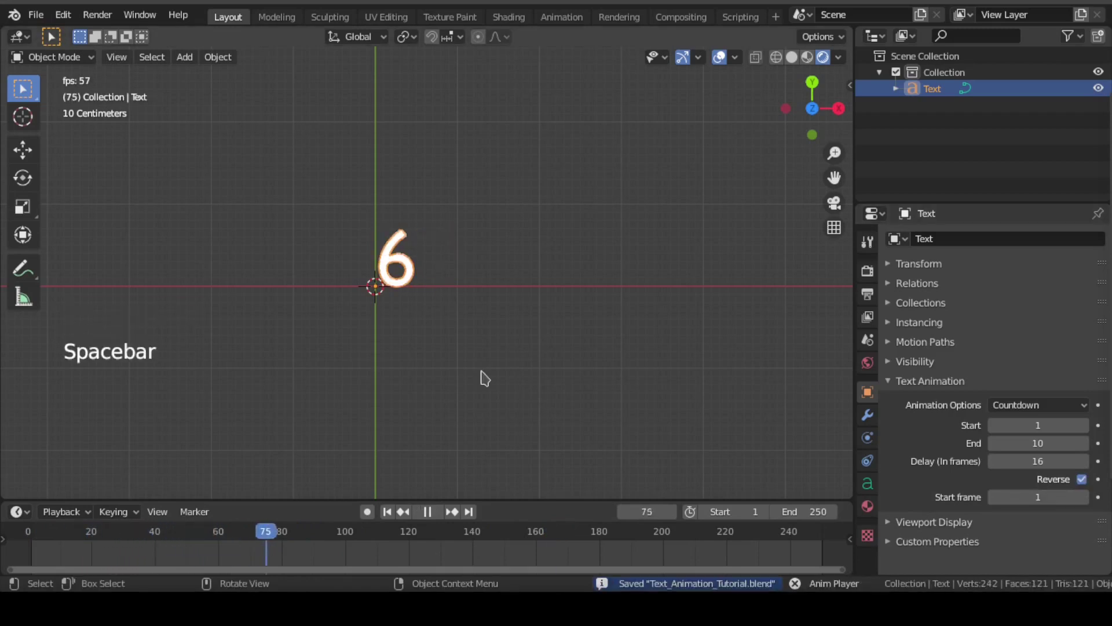
key(space)
click(525, 404)
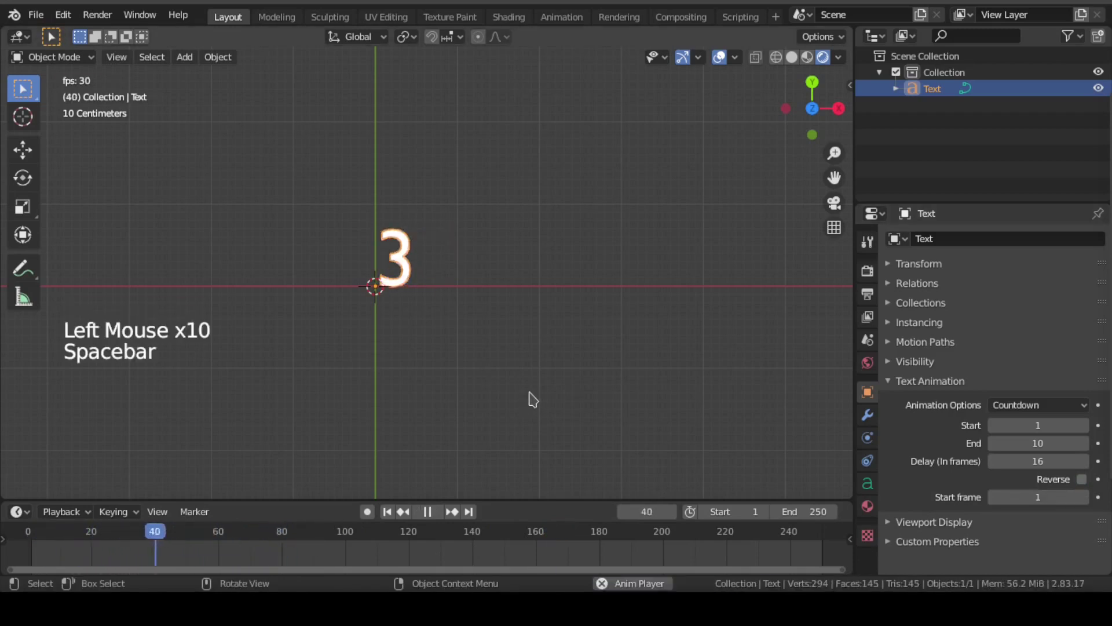
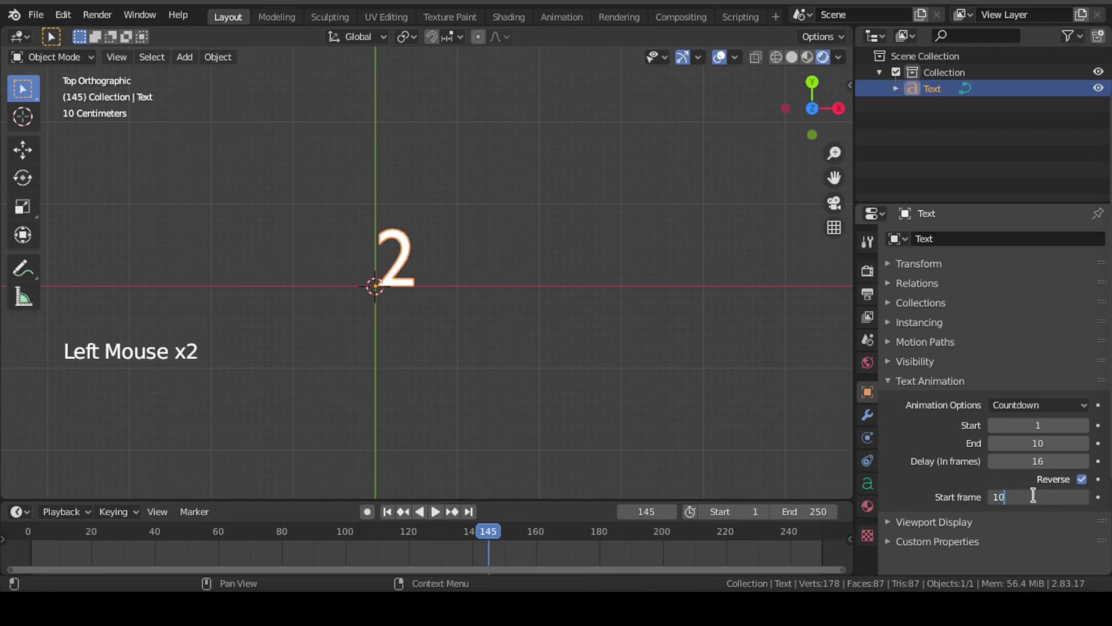
Step: Set the countdown's Start frame to 10 and play it back
key(ctrl+s)
click(388, 511)
key(space)
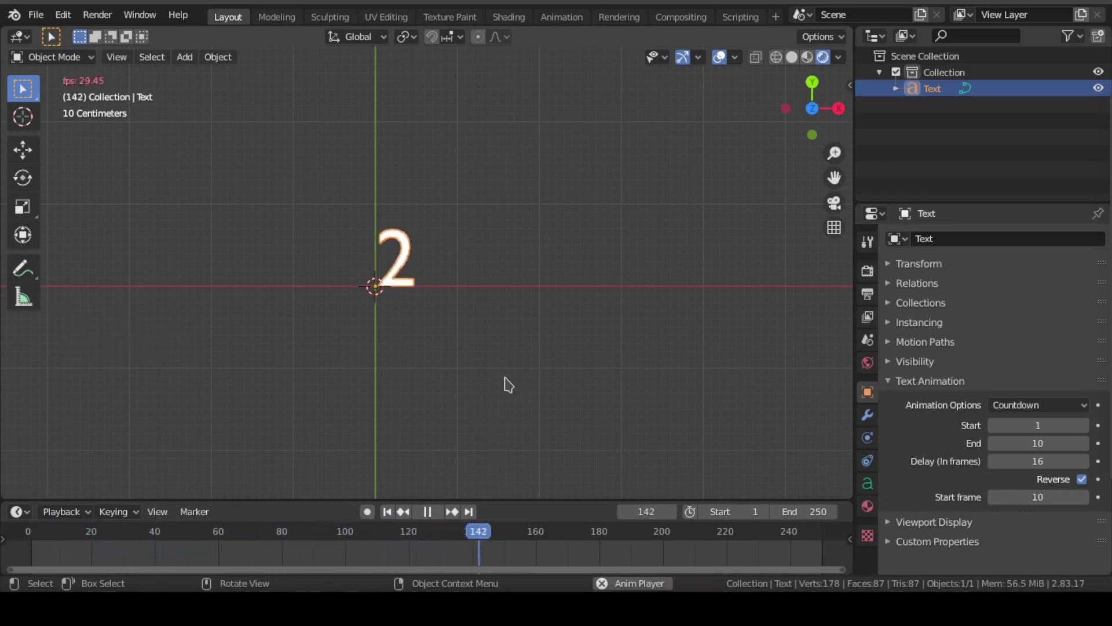
Step: Set the countdown's Start frame to 30 and rewind to frame 1
key(space)
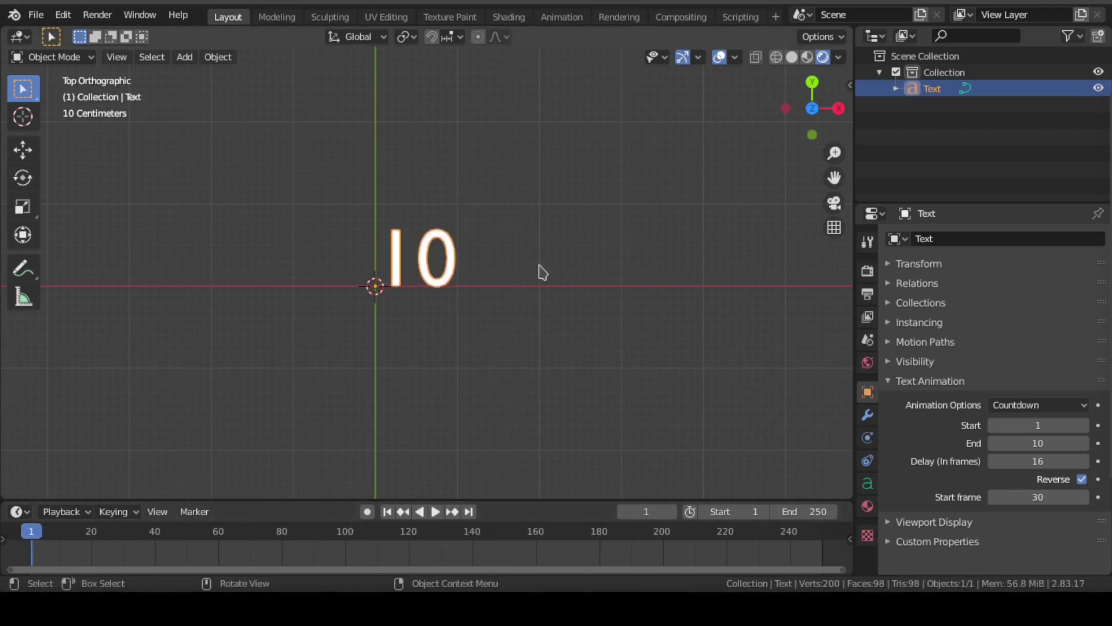
Step: Switch to Text Shuffle with Final Text EXAMPLE, preview it, and save
click(1031, 405)
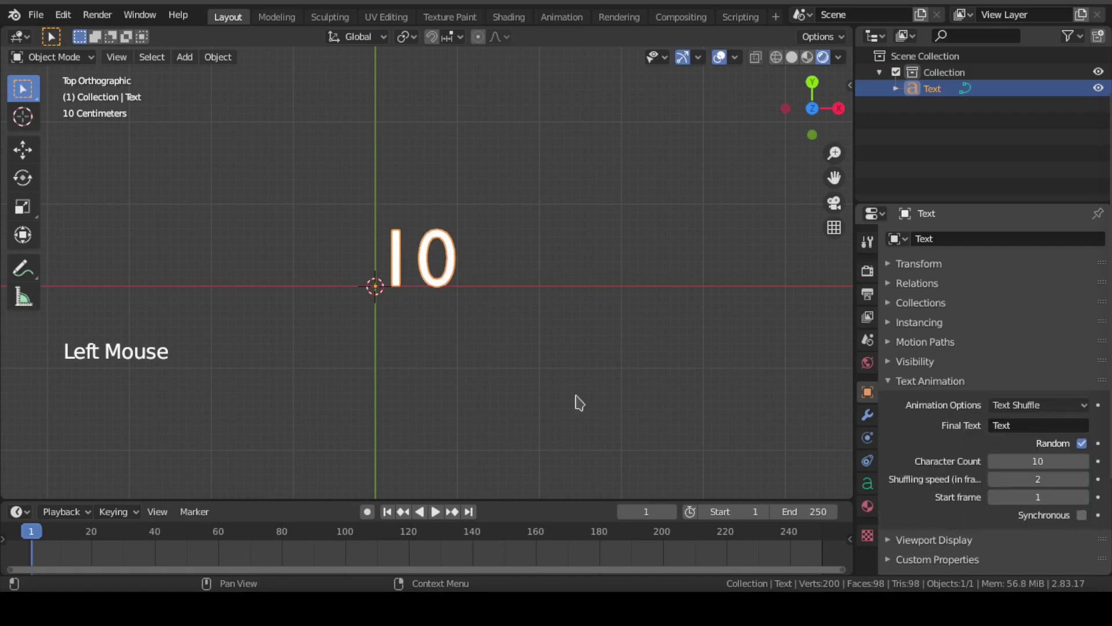
key(ctrl+s)
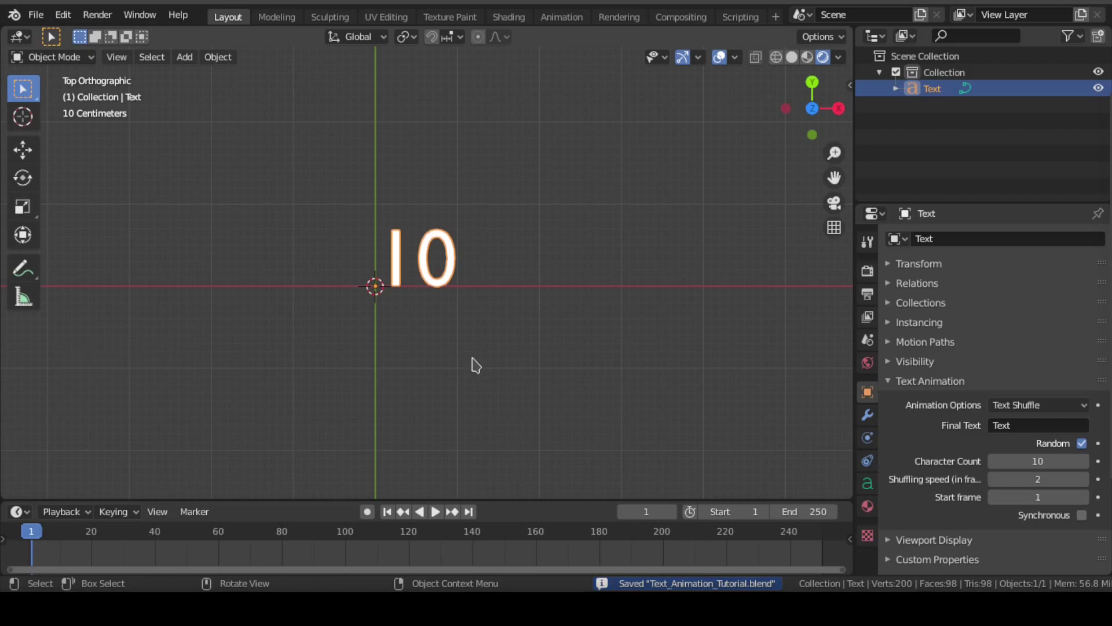
click(1037, 429)
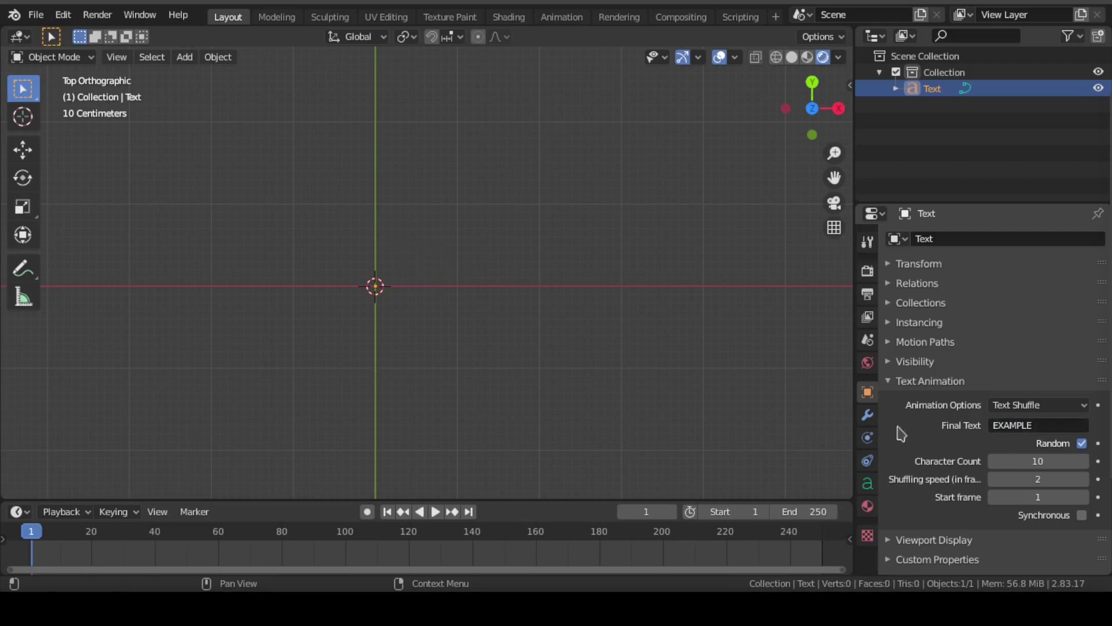
key(ctrl+s)
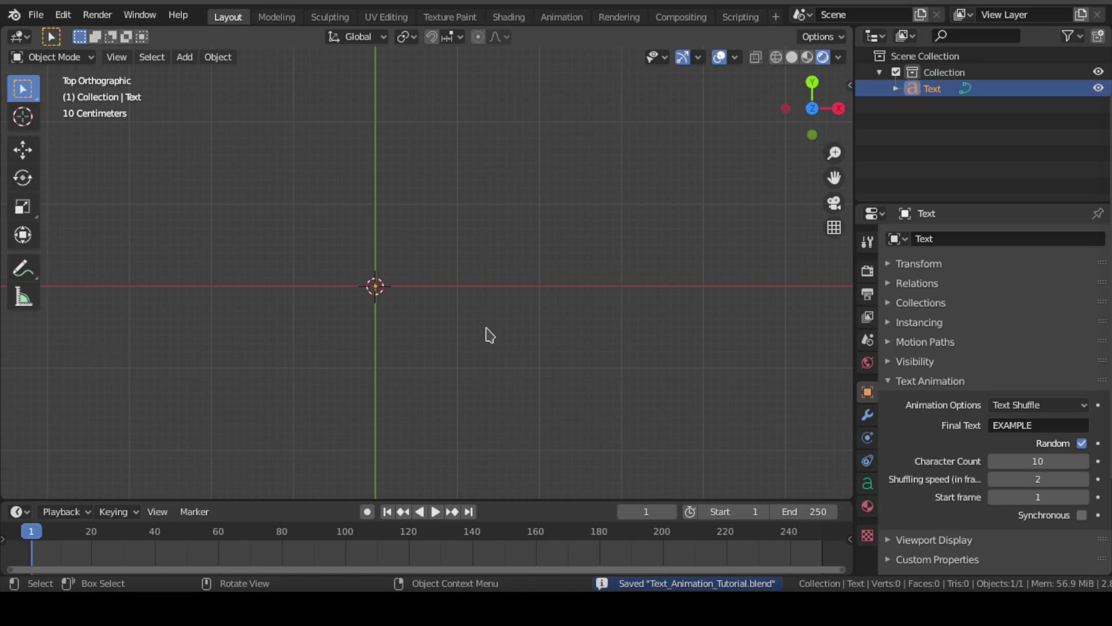
key(space)
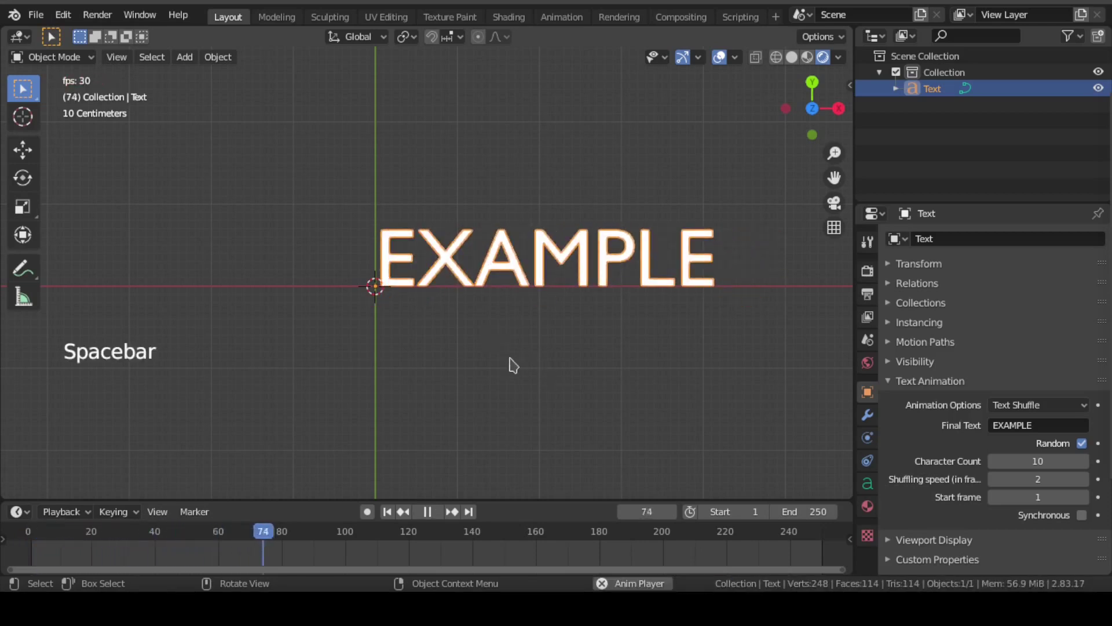
key(space)
key(ctrl+s)
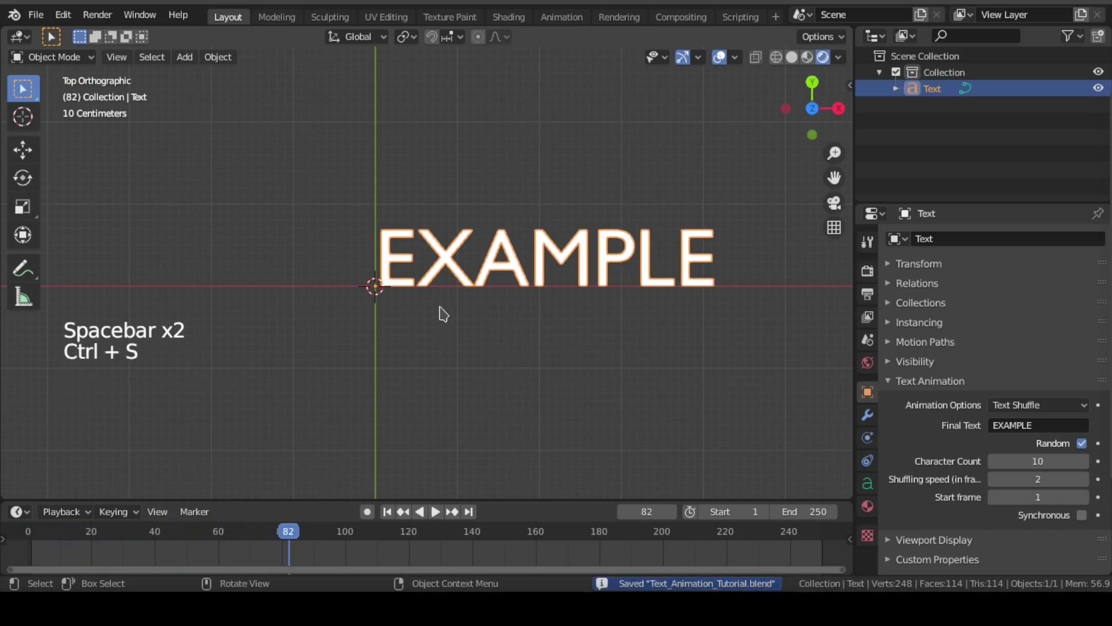
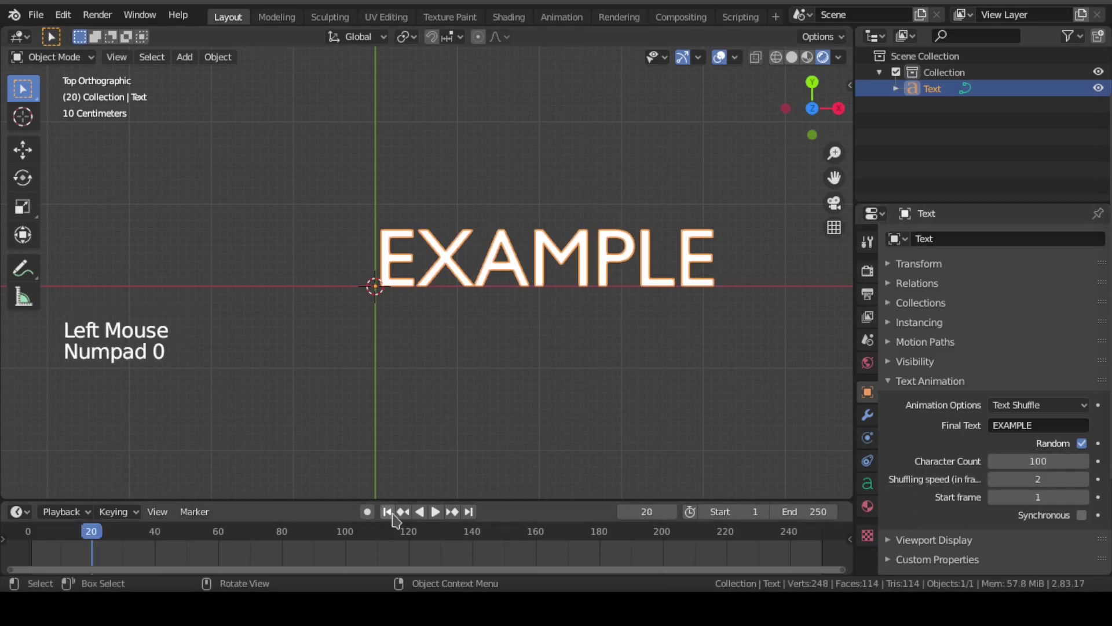
Step: Set Character Count to 100, preview the shuffle at speed 1, and save
click(396, 516)
key(ctrl+s)
key(space)
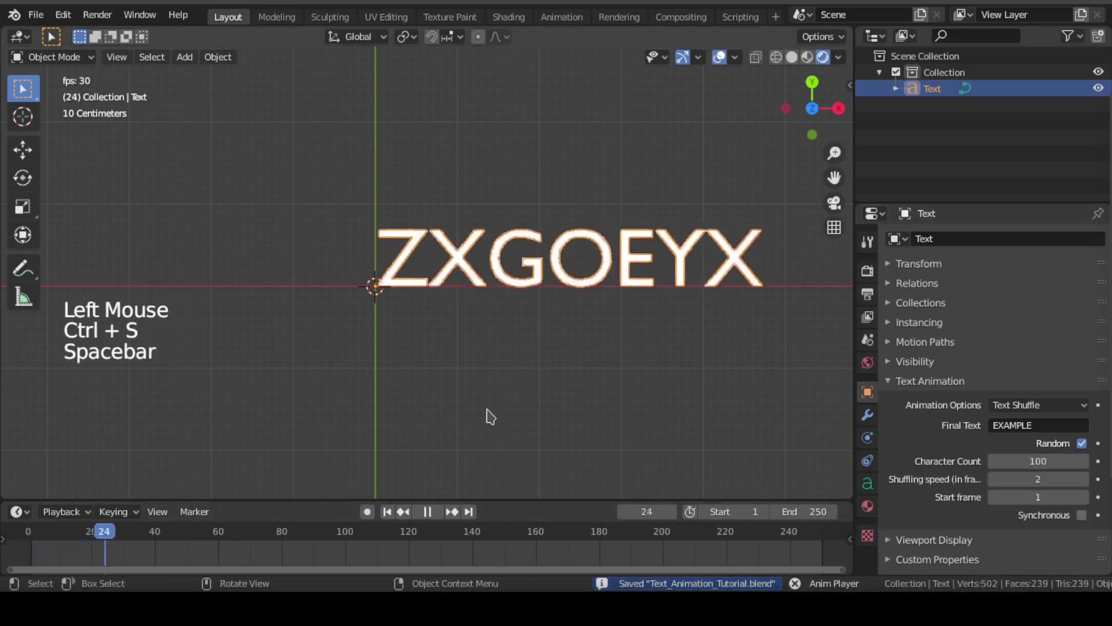
key(space)
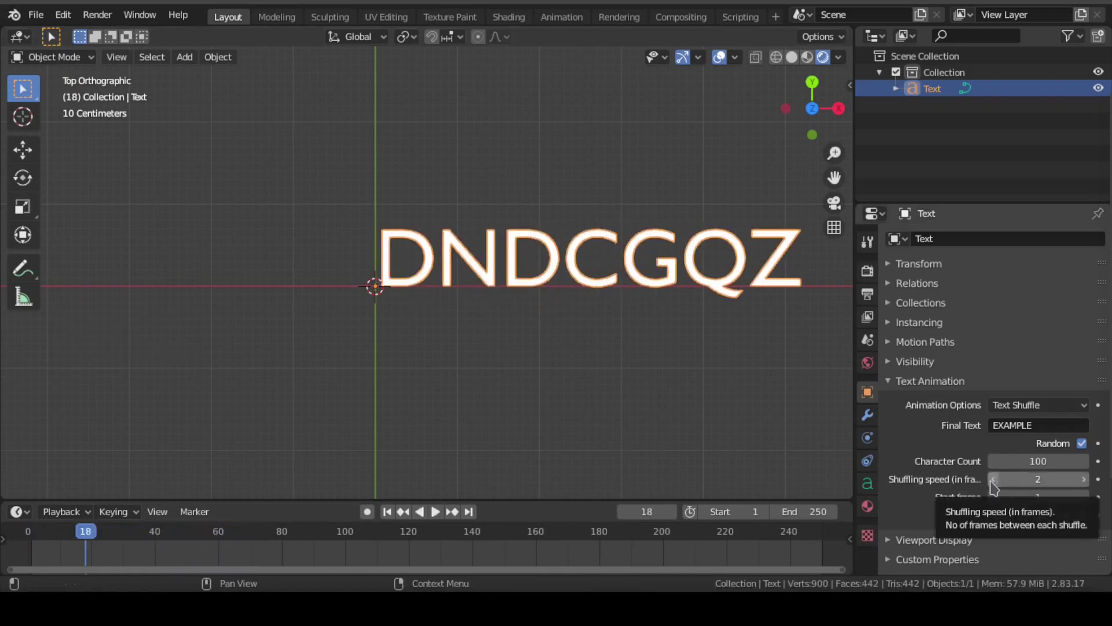
click(540, 509)
click(390, 508)
key(space)
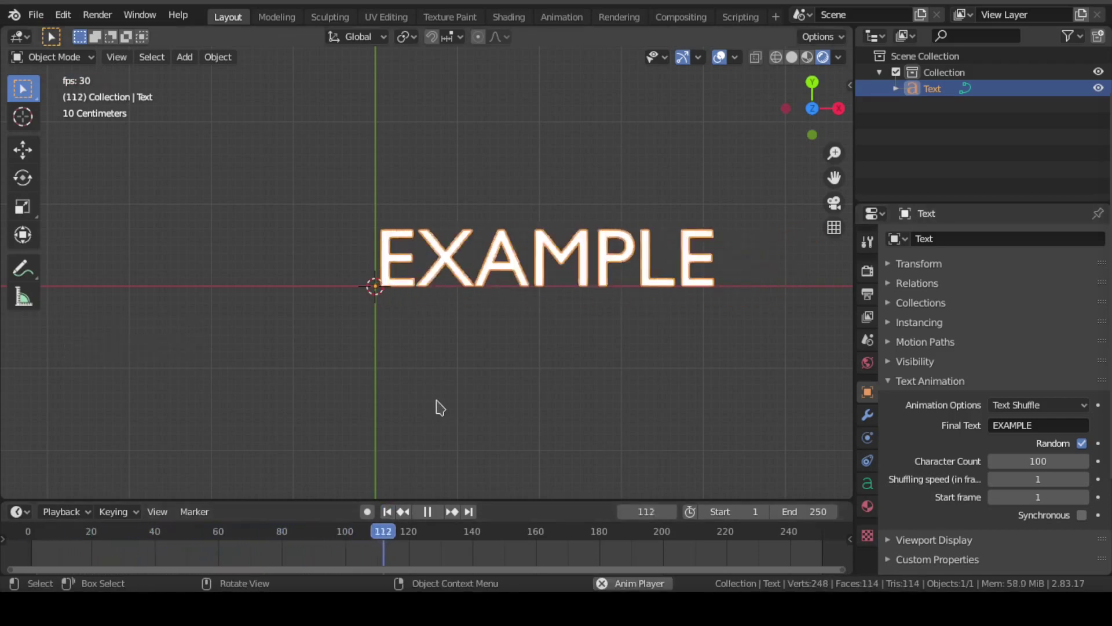
key(space)
key(ctrl+s)
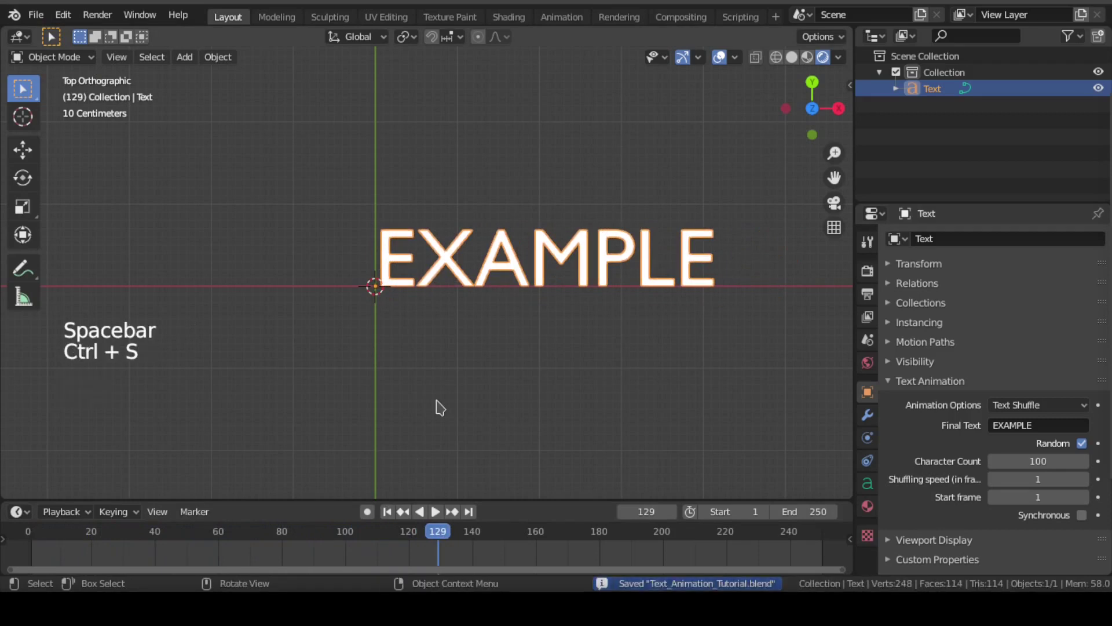
Step: Raise Shuffling speed to 10 frames between changes and scrub through a playback pass
click(1090, 482)
click(1090, 483)
click(1090, 482)
click(1090, 482)
click(1090, 482)
click(1090, 483)
double_click(1090, 482)
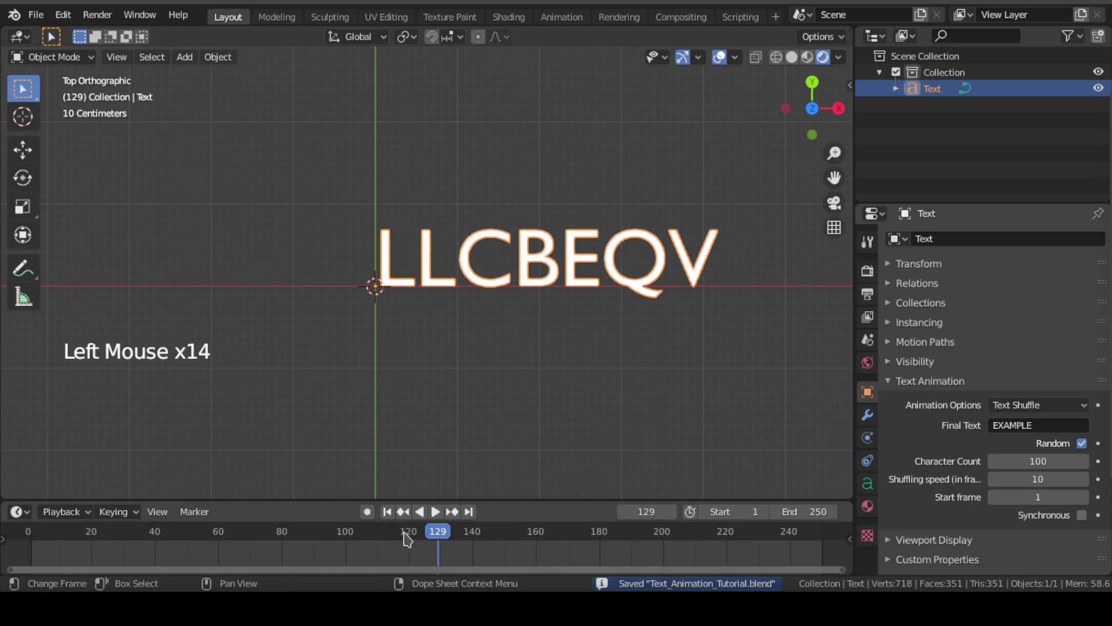
click(393, 510)
key(ctrl+s)
key(space)
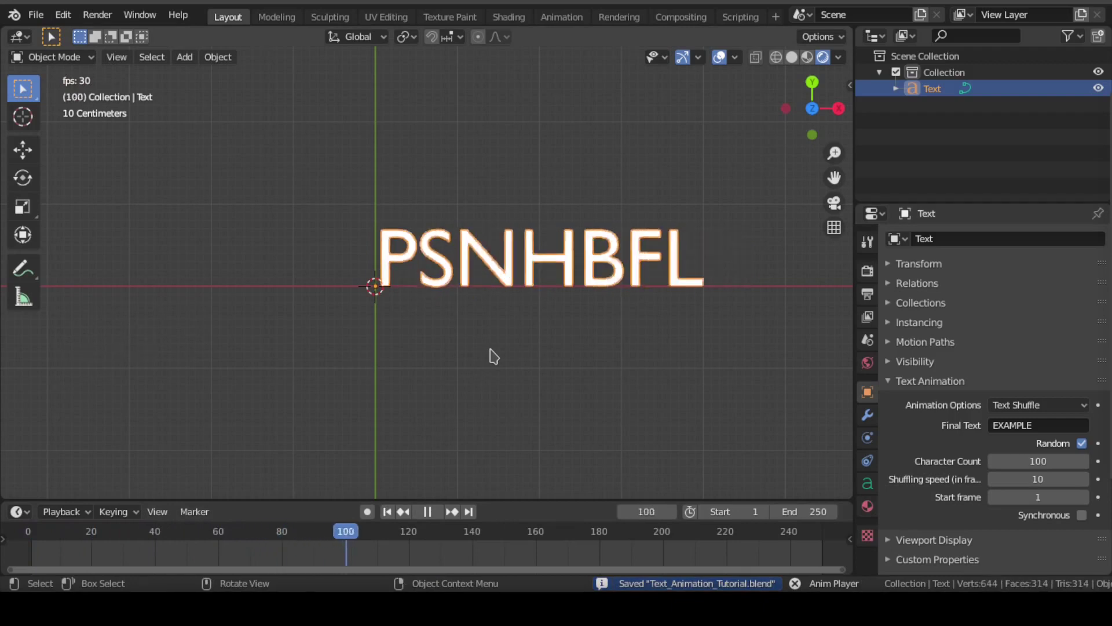
key(space)
click(396, 517)
click(66, 539)
Step: Untick Random, tick Synchronous, and set Shuffling speed to 5 frames
click(66, 537)
click(1085, 448)
key(ctrl+s)
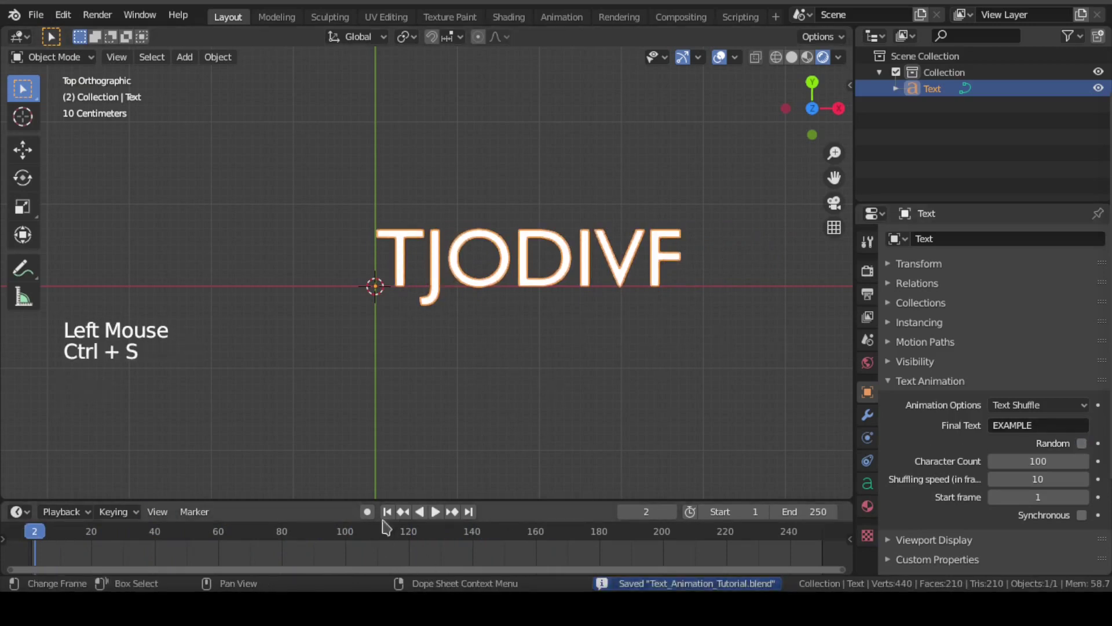
click(1091, 519)
key(ctrl+s)
Step: Play the synchronous shuffle, rewind to frame 1, and play again
key(space)
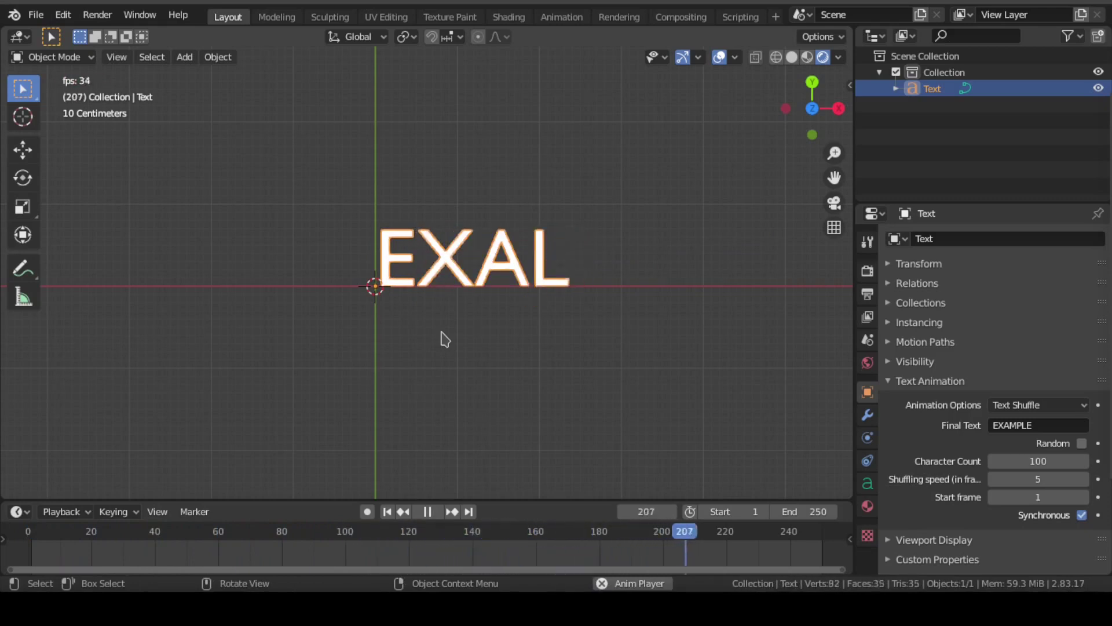
key(space)
click(389, 517)
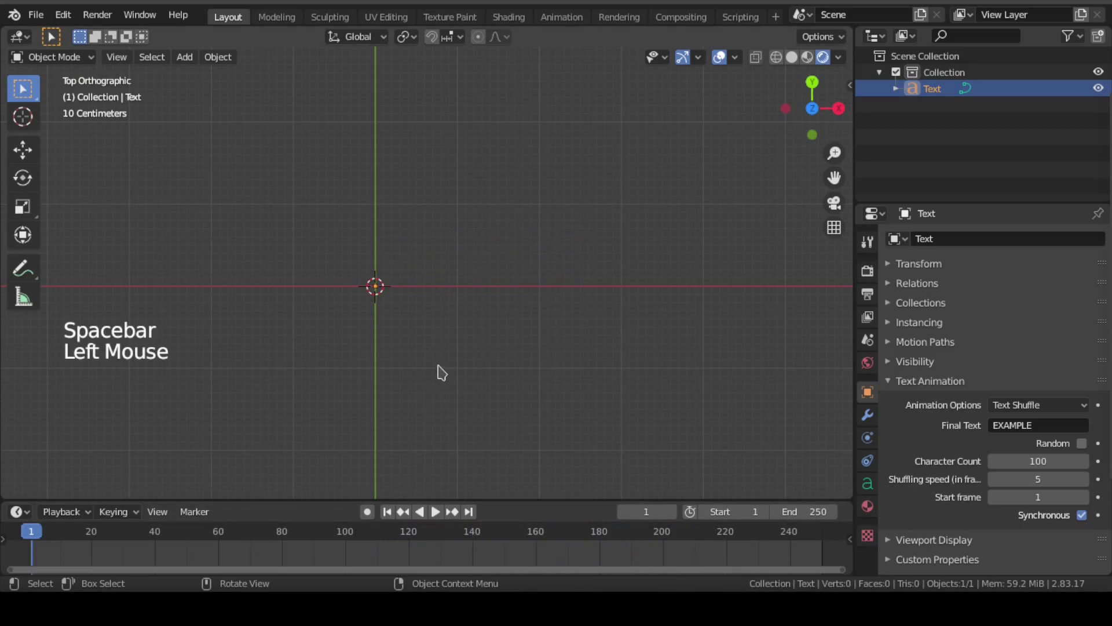
key(space)
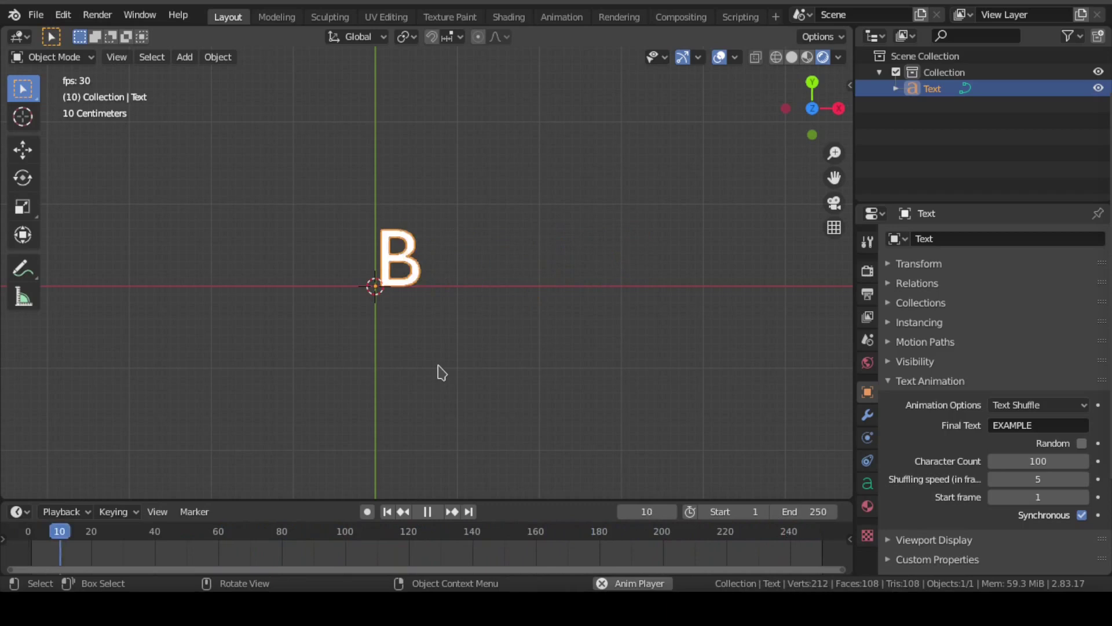
Step: Adjust the end frame, save the file, and play the three-line shuffle animation settling on CONSIDER
key(space)
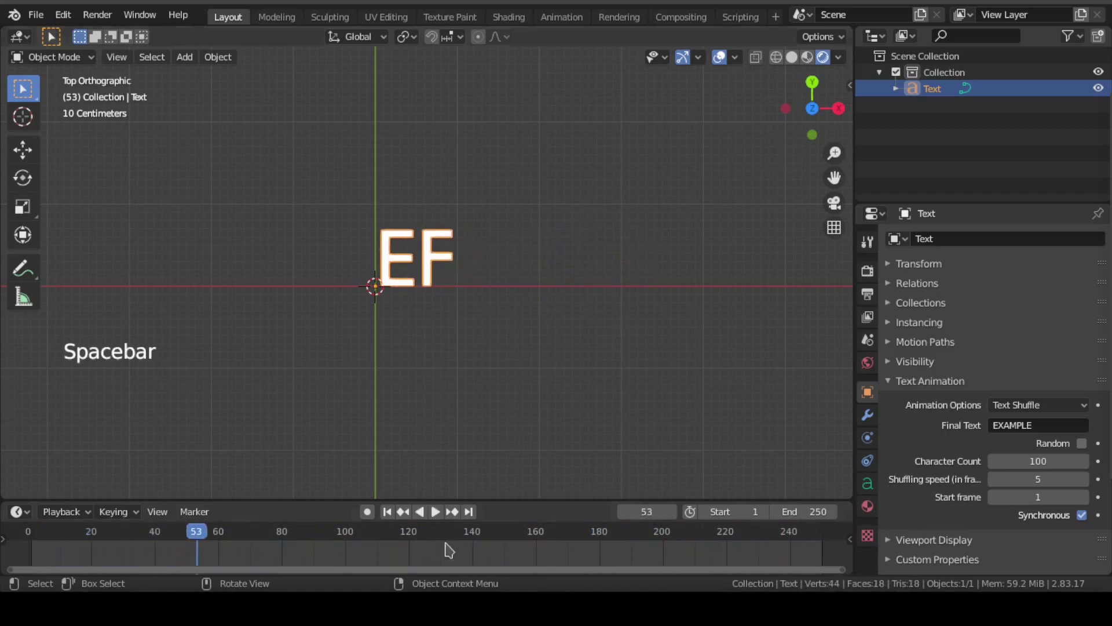
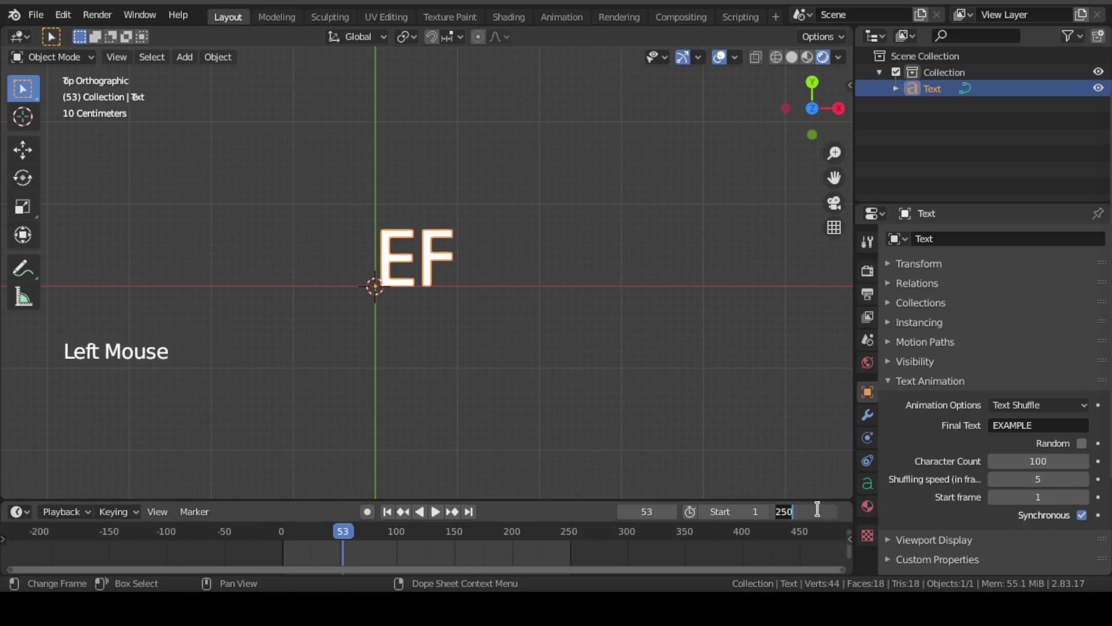
key(space)
key(ctrl+s)
click(409, 549)
key(space)
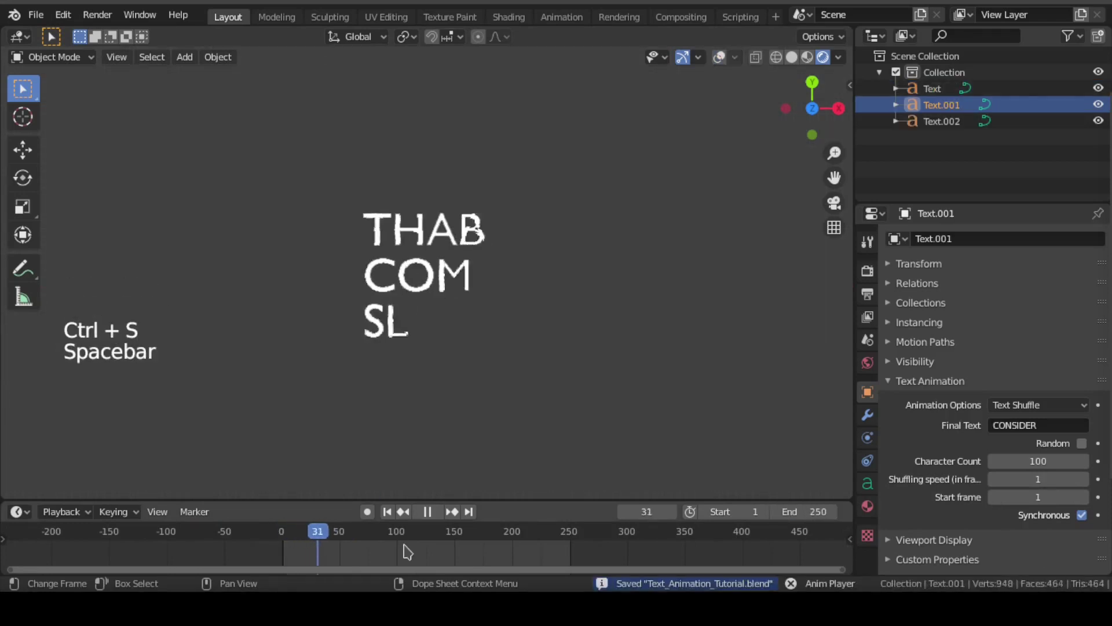